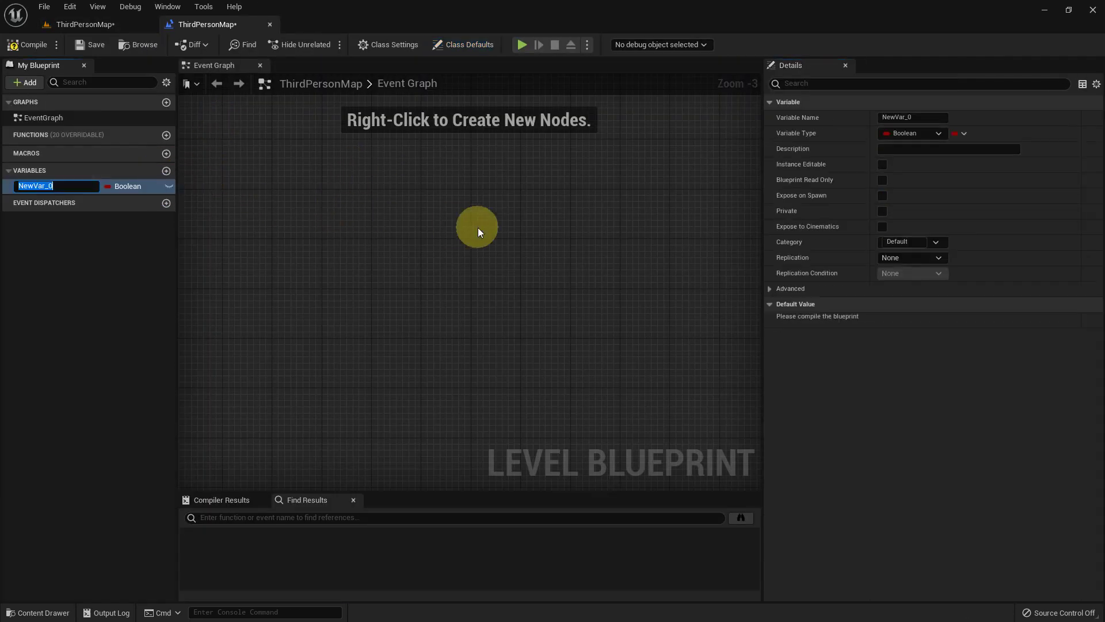
Step: Confirm the new variable's name as Text and review the My Blueprint panel
{"action": "key", "text": "Return"}
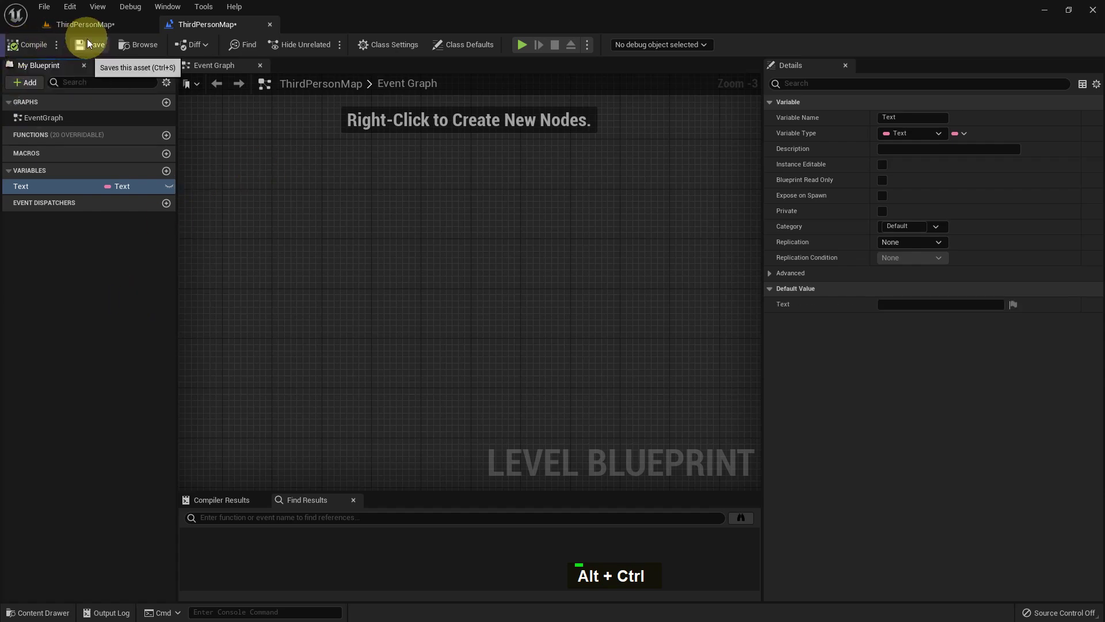
{"action": "scroll", "scroll_direction": "up", "scroll_amount": 3}
Step: Place an Event BeginPlay node in the event graph via the node search
{"action": "right_click", "coordinate": [409, 236]}
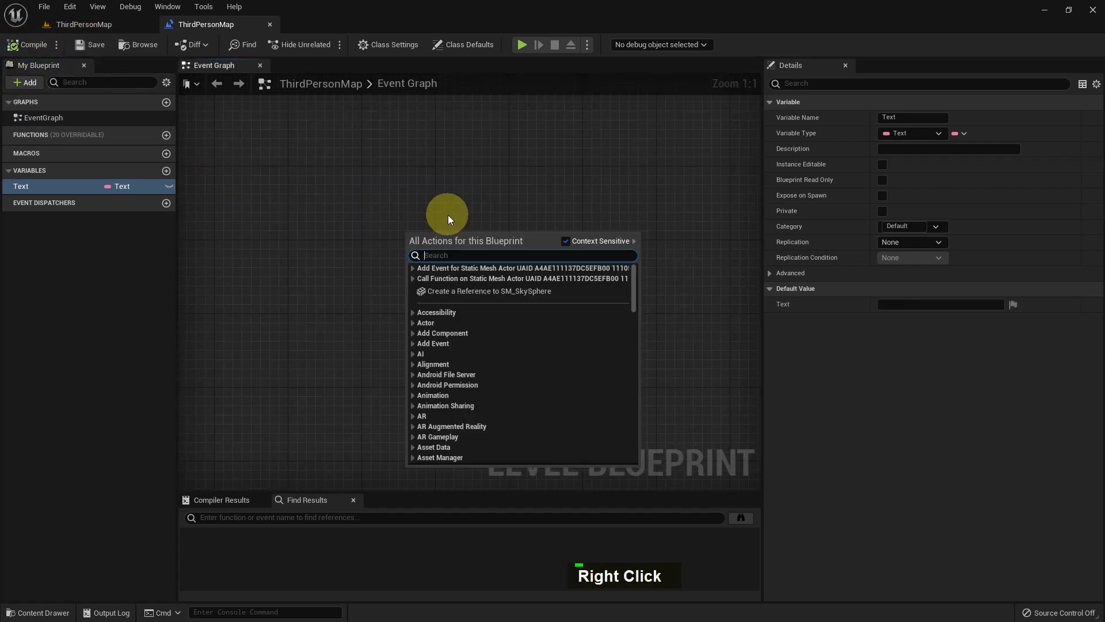
{"action": "key", "text": "space"}
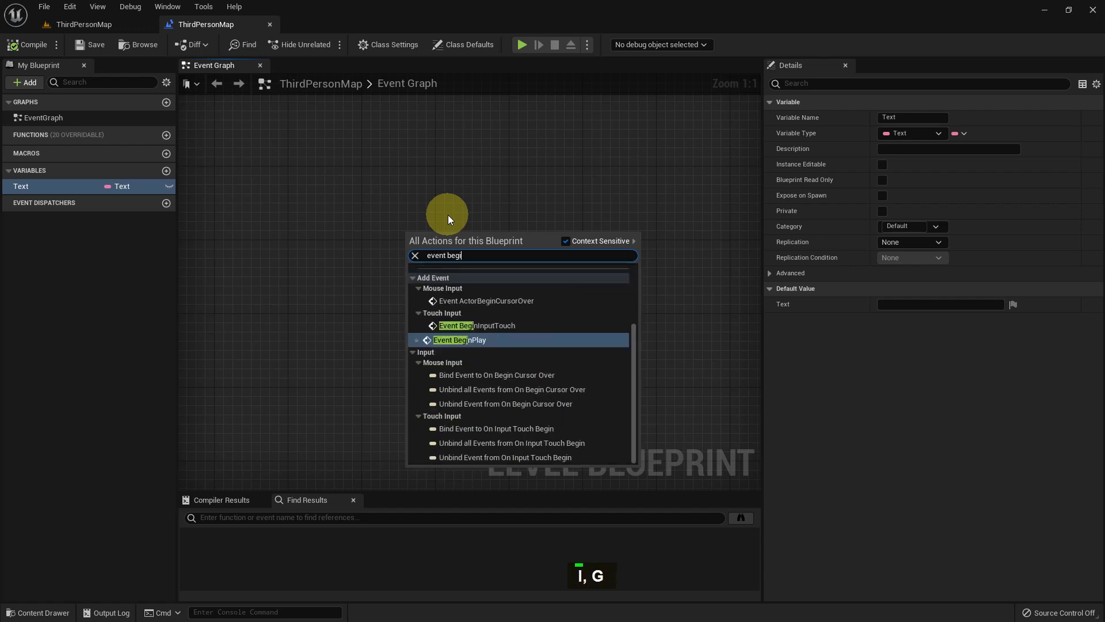
{"action": "key", "text": "Return"}
{"action": "scroll", "scroll_direction": "up", "scroll_amount": 3}
{"action": "scroll", "scroll_direction": "up", "scroll_amount": 3}
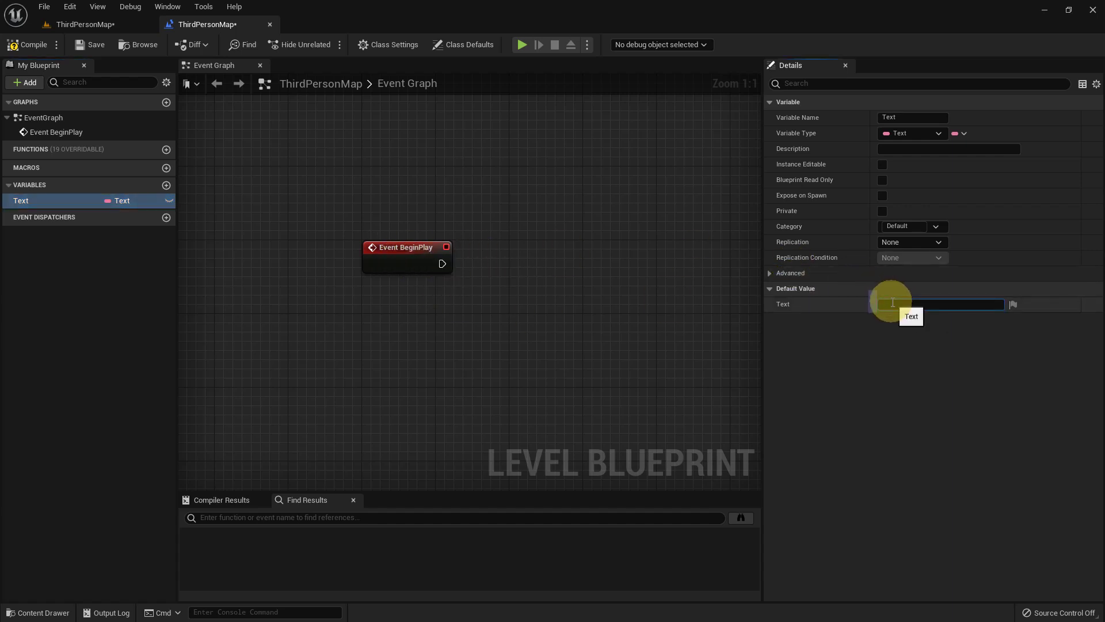
Step: Enter 'This is Test Text' as the Text variable's default value and confirm it
{"action": "key", "text": "space"}
{"action": "key", "text": "space"}
{"action": "key", "text": "shift+t"}
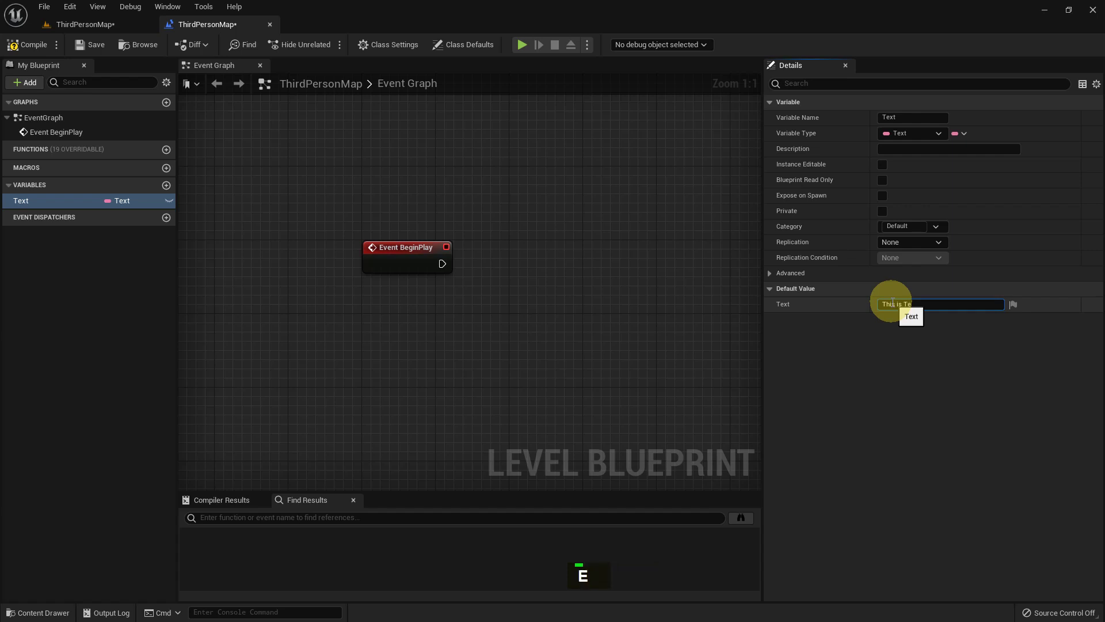
{"action": "key", "text": "space"}
{"action": "key", "text": "shift+t"}
{"action": "key", "text": "Return"}
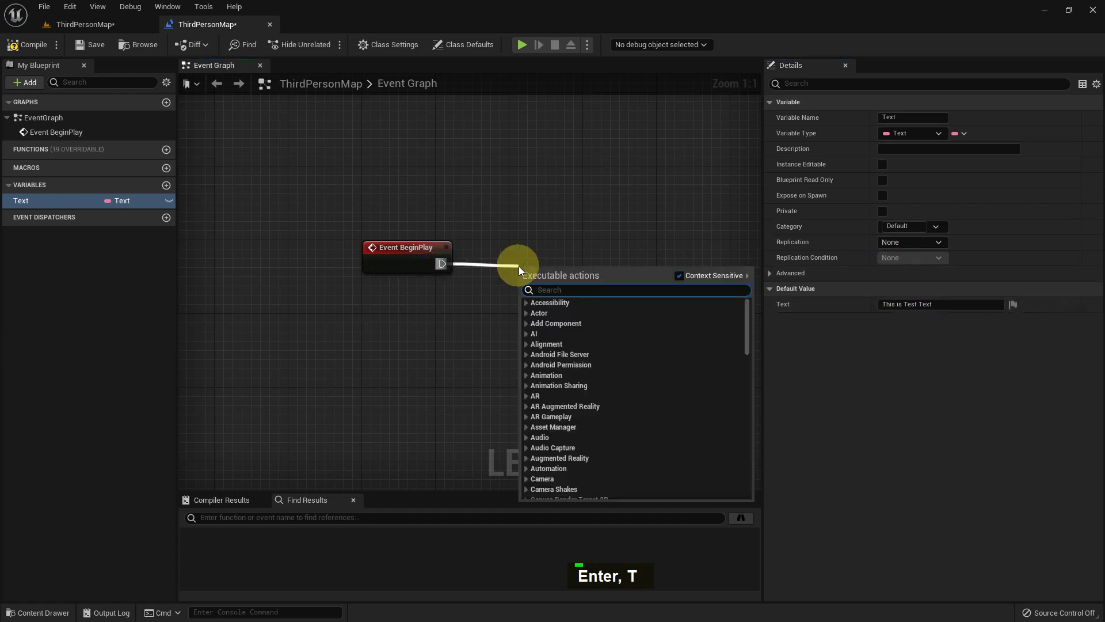
Step: Add a Print String node after BeginPlay fed by a Text variable getter
{"action": "key", "text": "space"}
{"action": "key", "text": "Return"}
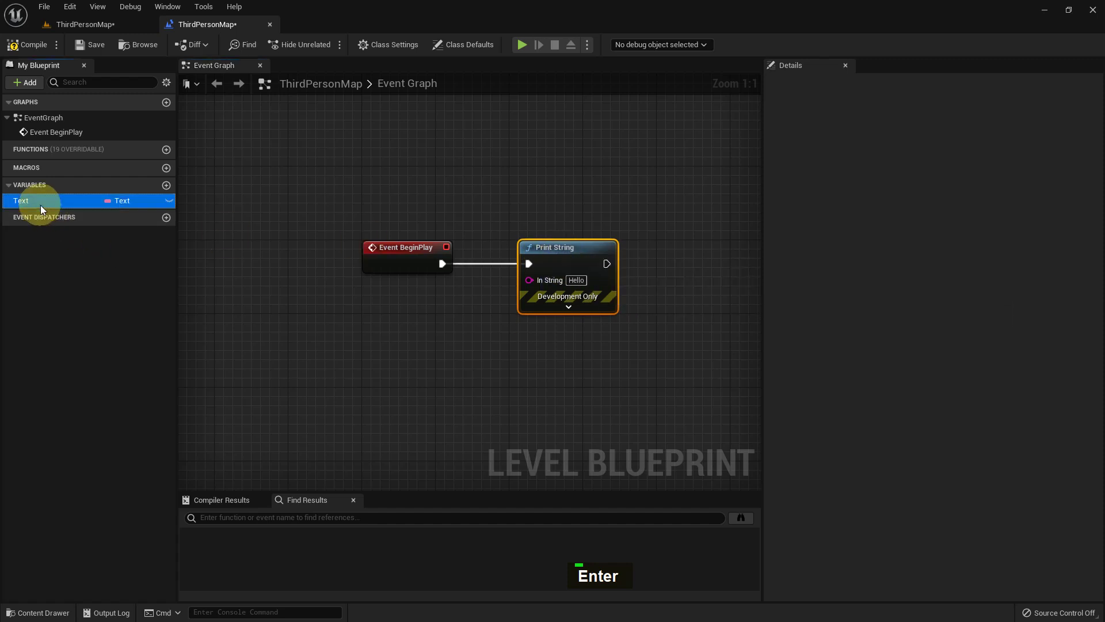
{"action": "double_click", "coordinate": [55, 210]}
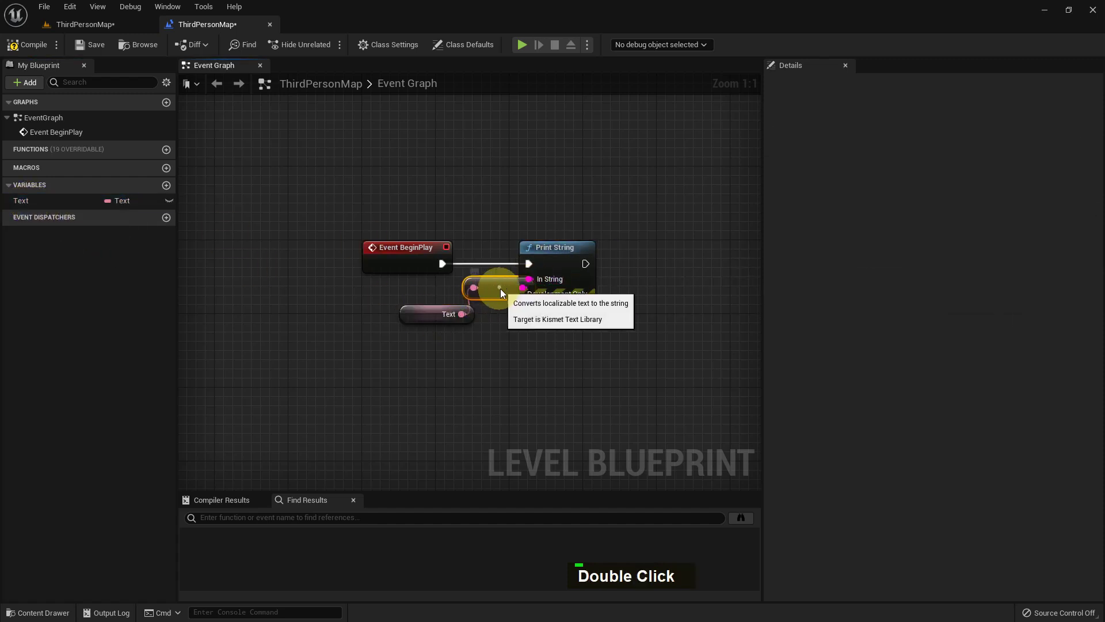
Step: Add a Delay node after the Print String
{"action": "right_click", "coordinate": [535, 349]}
{"action": "key", "text": "d"}
{"action": "key", "text": "d"}
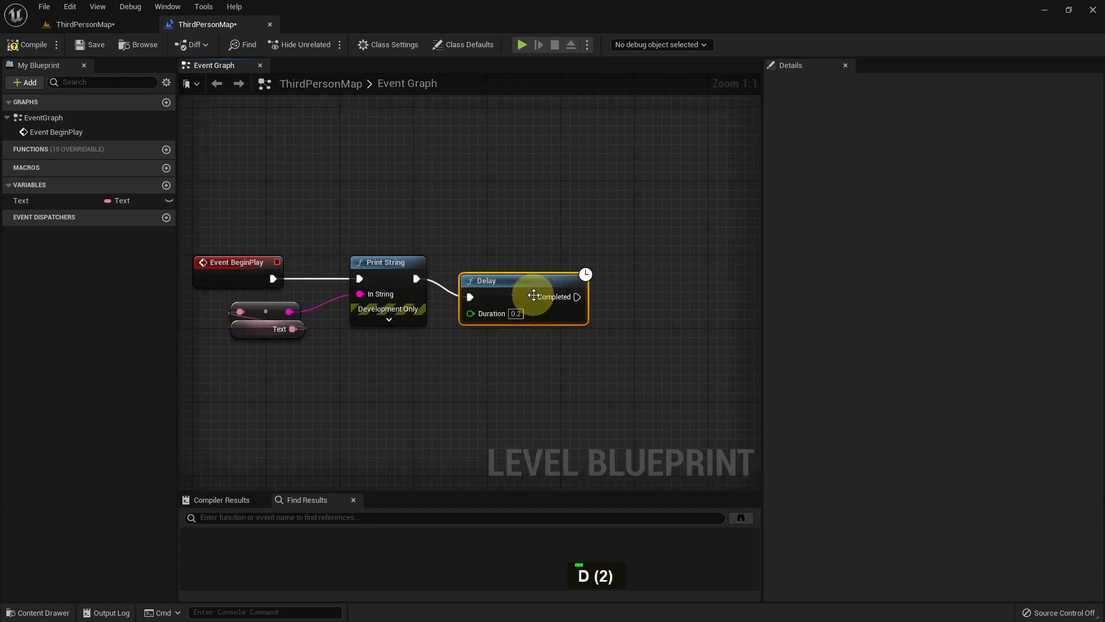
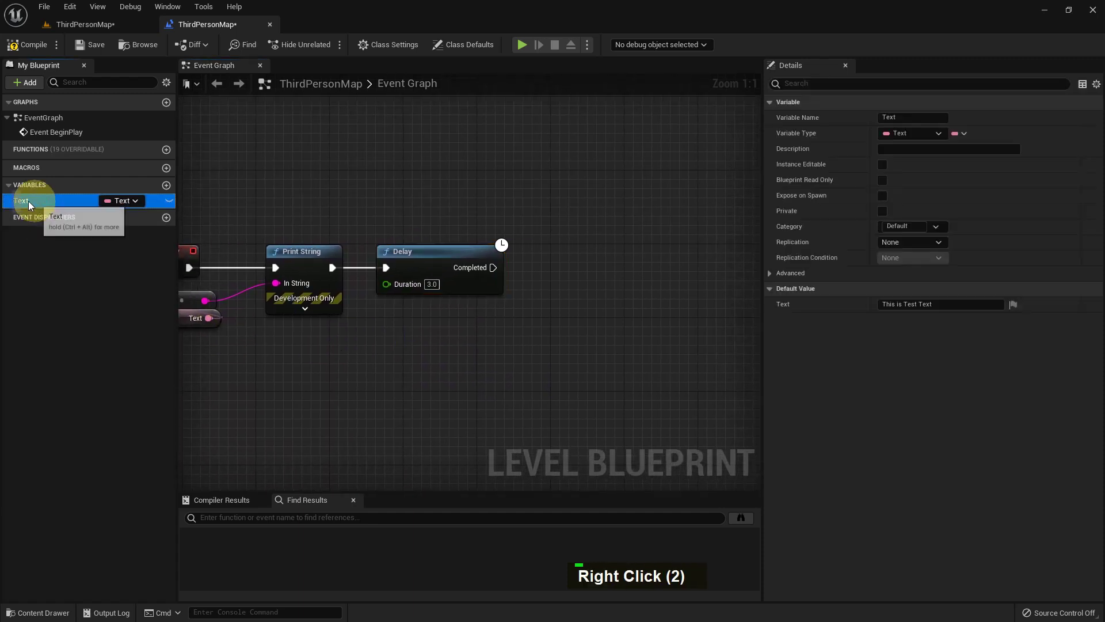
Step: Add a Set node for the Text variable after Delay, removing the extra getter and setter
{"action": "double_click", "coordinate": [116, 213]}
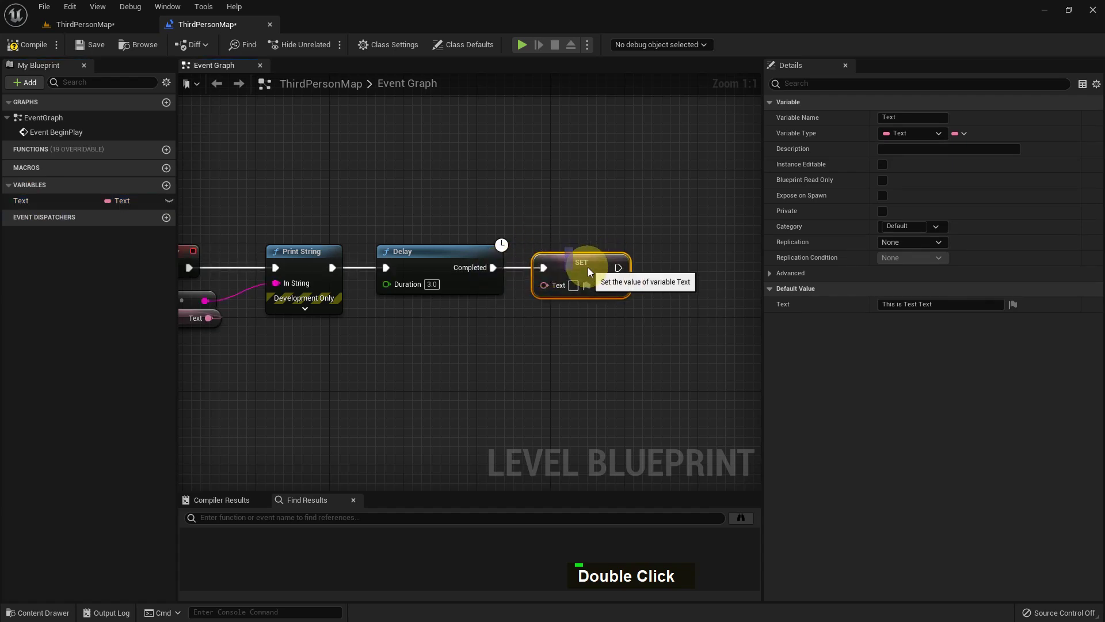
{"action": "left_click", "coordinate": [45, 205]}
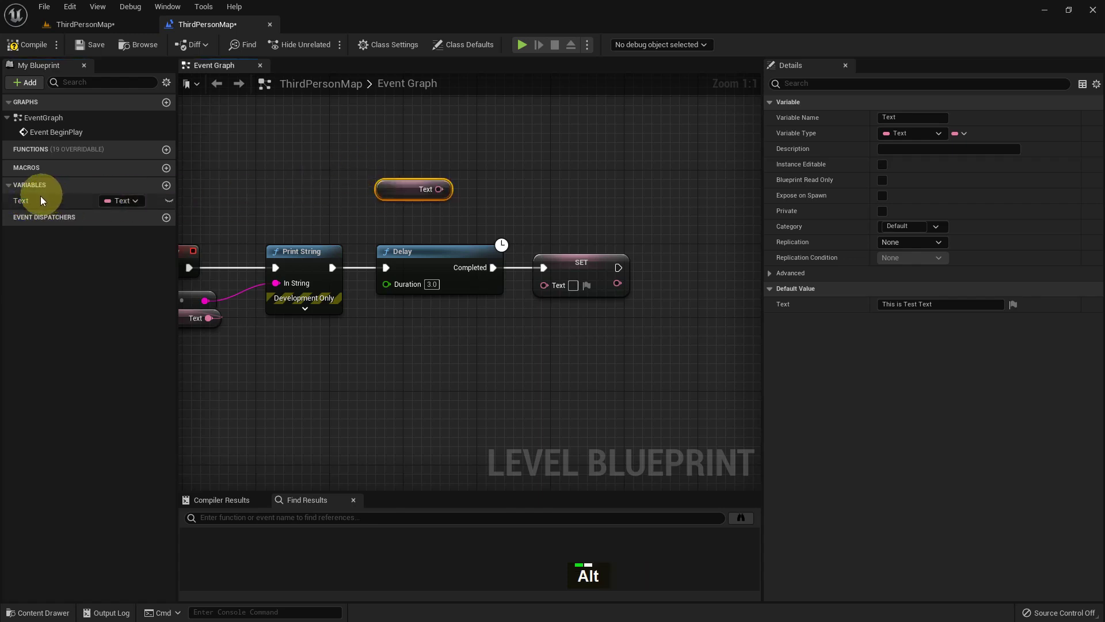
{"action": "left_click", "coordinate": [32, 201]}
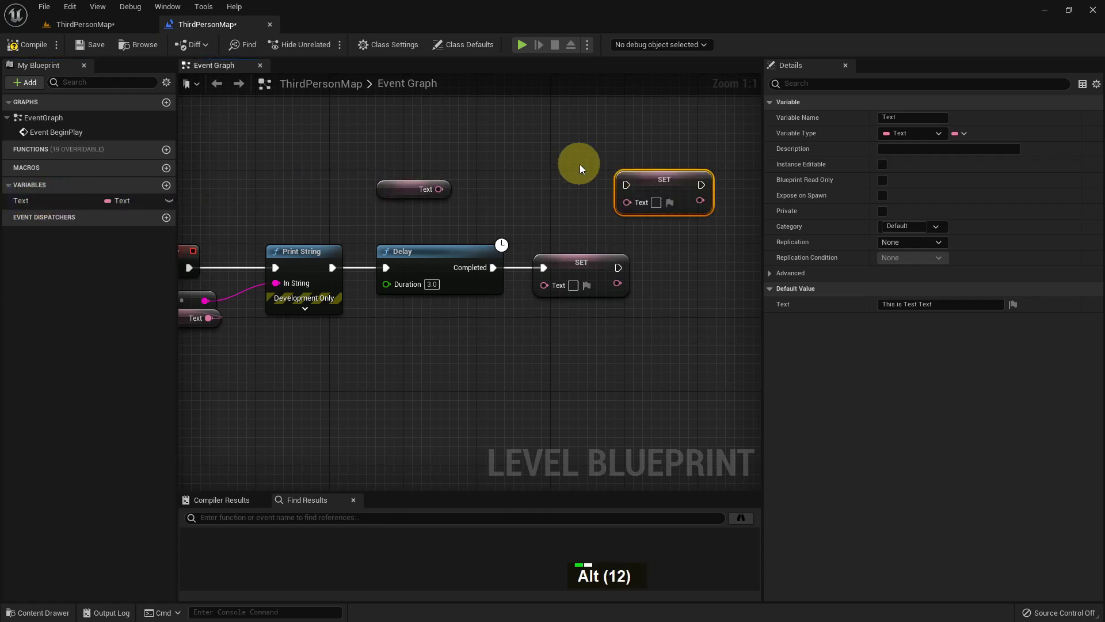
{"action": "right_click", "coordinate": [574, 168]}
{"action": "left_click", "coordinate": [574, 168]}
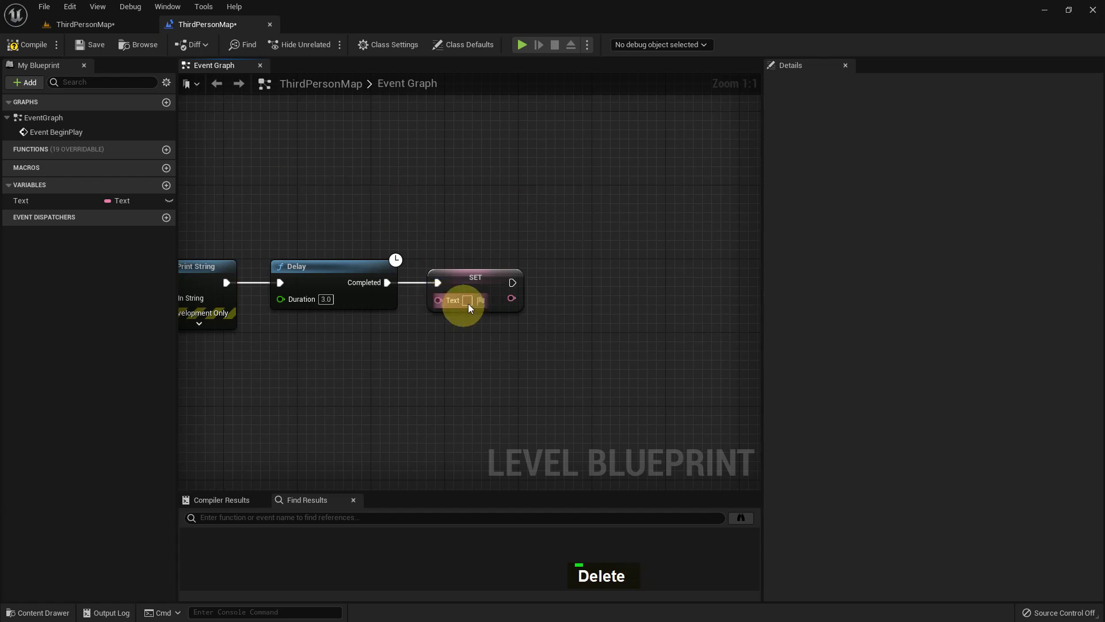
Step: Enter 'Is this work?' as the Set node's new Text value
{"action": "key", "text": "Delete"}
{"action": "key", "text": "shift+i"}
{"action": "key", "text": "s"}
{"action": "key", "text": "space"}
{"action": "key", "text": "t"}
{"action": "type", "text": "I, H"}
{"action": "key", "text": "space"}
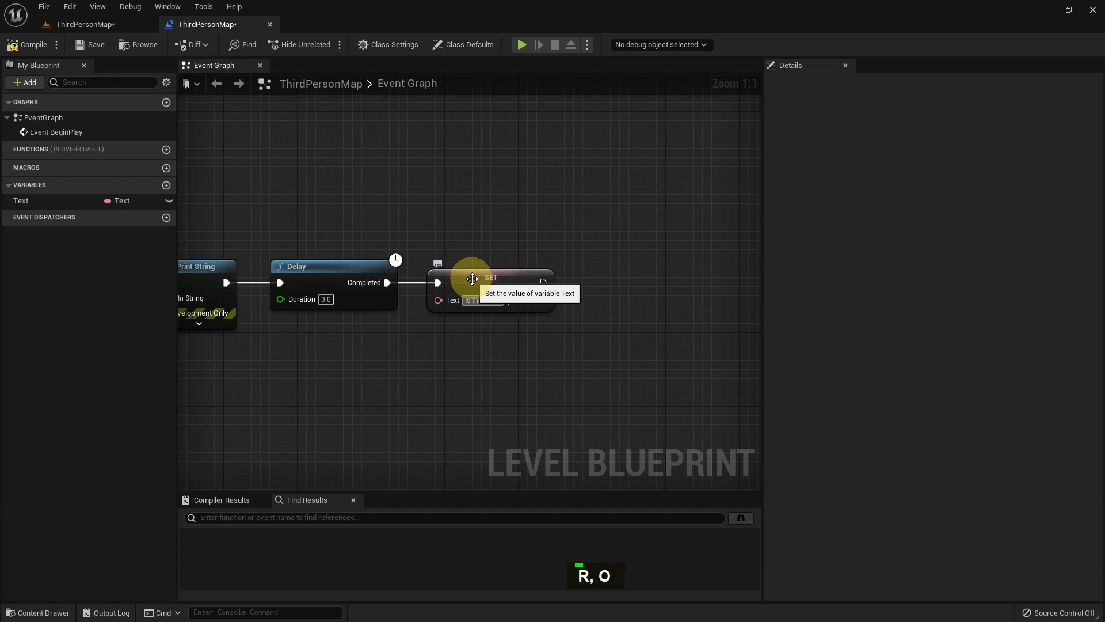
{"action": "key", "text": "shift+/"}
{"action": "key", "text": "Return"}
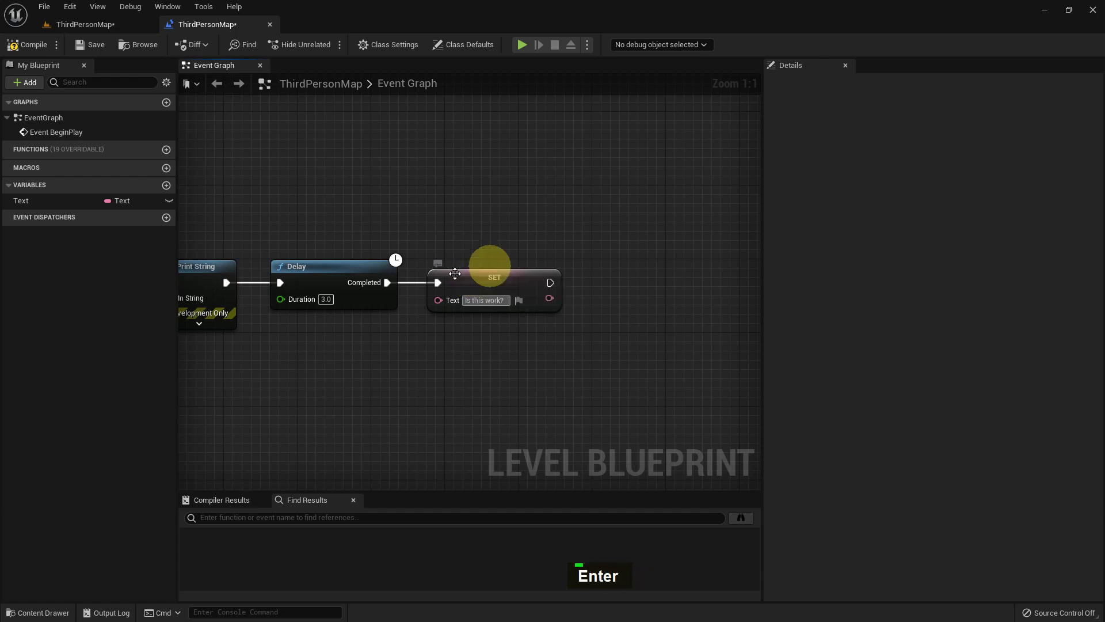
Step: Duplicate the Print String node to follow the Set node
{"action": "right_click", "coordinate": [435, 301]}
{"action": "key", "text": "ctrl+c"}
{"action": "right_click", "coordinate": [660, 341]}
{"action": "key", "text": "ctrl+v"}
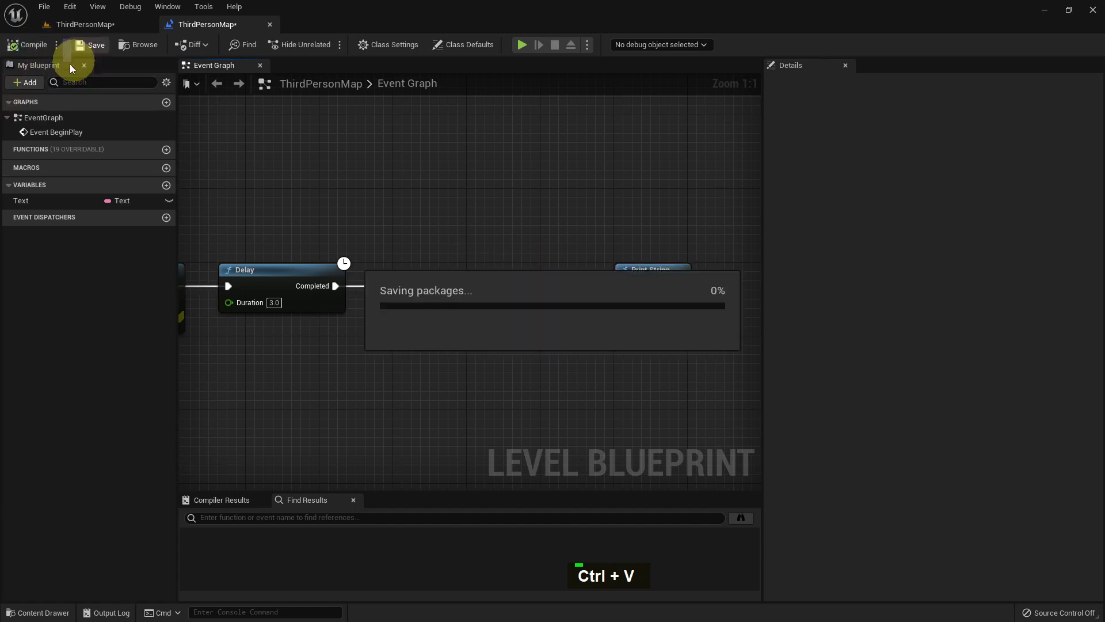
Step: Wire the Set node's Text output into the second Print String's In String pin
{"action": "right_click", "coordinate": [355, 177]}
{"action": "right_click", "coordinate": [400, 238]}
{"action": "scroll", "scroll_direction": "down", "scroll_amount": 3}
{"action": "double_click", "coordinate": [243, 328]}
{"action": "right_click", "coordinate": [632, 349]}
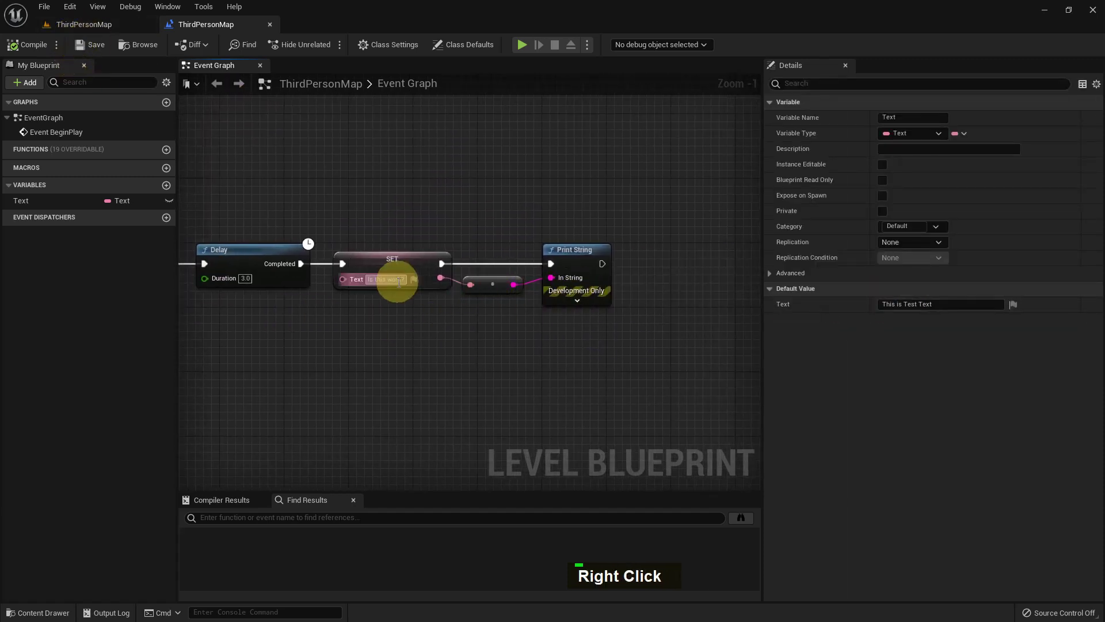
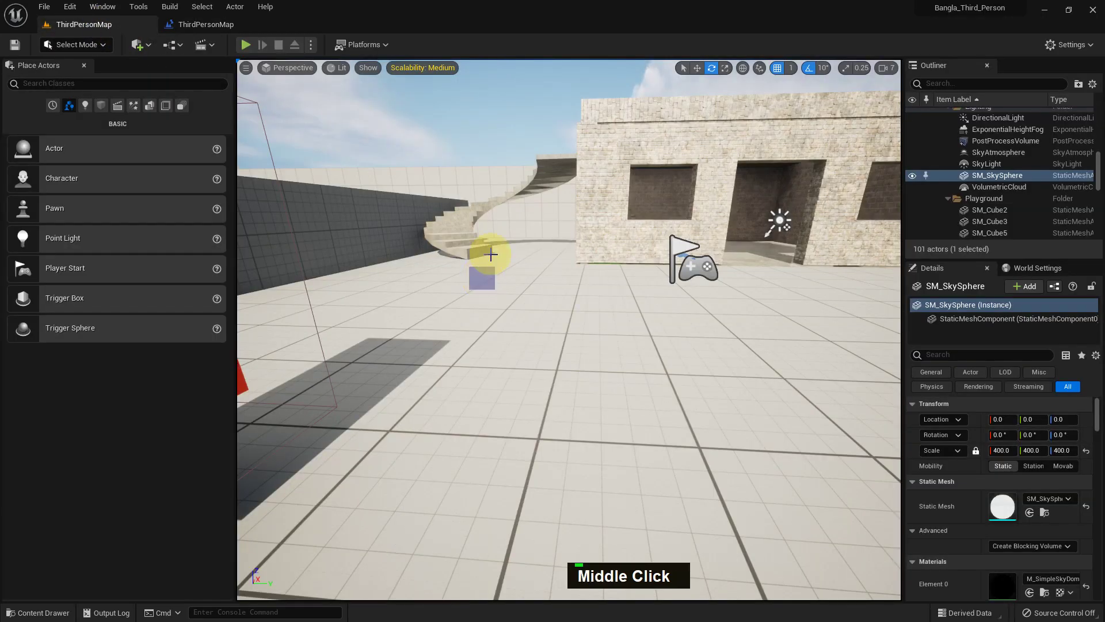
{"action": "key", "text": "F11"}
{"action": "key", "text": "alt+p"}
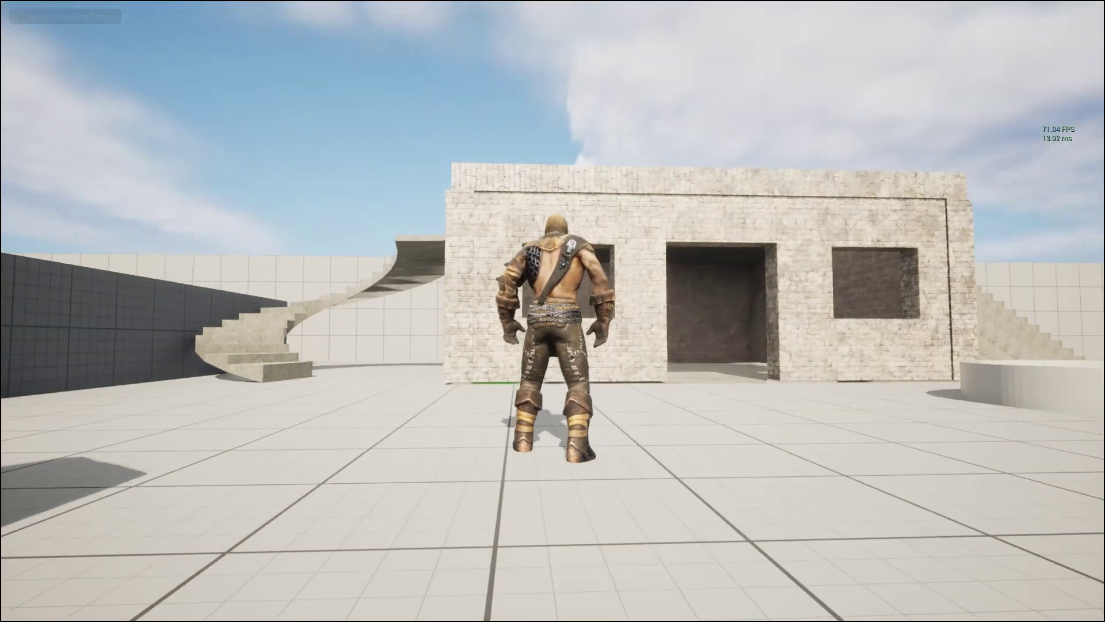
{"action": "key", "text": "Escape"}
{"action": "middle_click", "coordinate": [507, 298]}
{"action": "key", "text": "F11"}
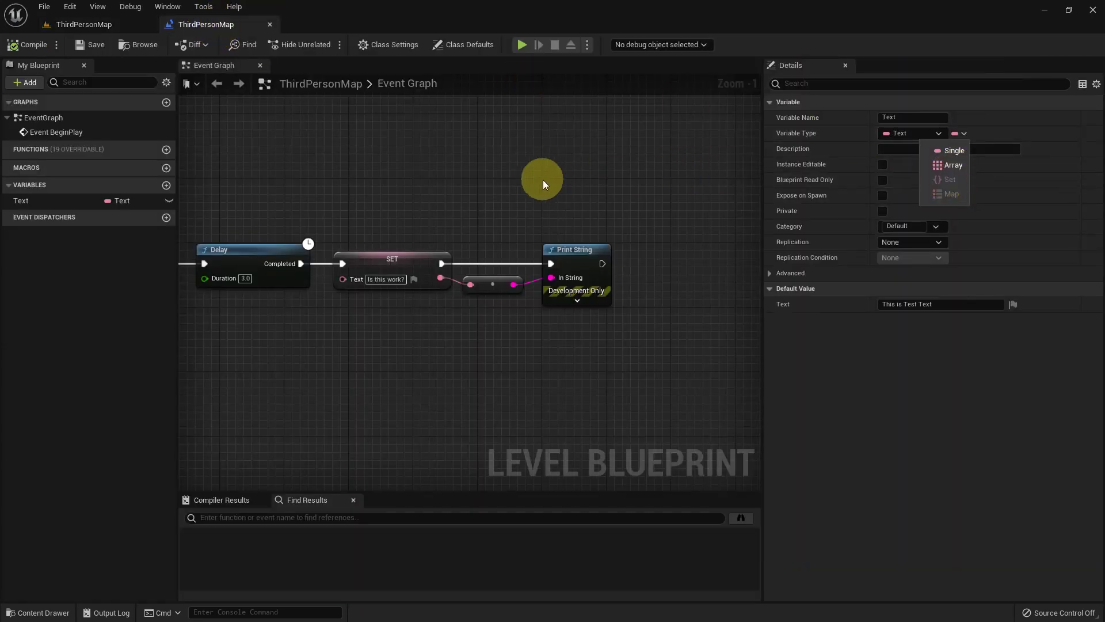
Step: Delete every node from the level blueprint graph and return to the level editor
{"action": "scroll", "scroll_direction": "down", "scroll_amount": 3}
{"action": "scroll", "scroll_direction": "down", "scroll_amount": 3}
{"action": "right_click", "coordinate": [463, 236]}
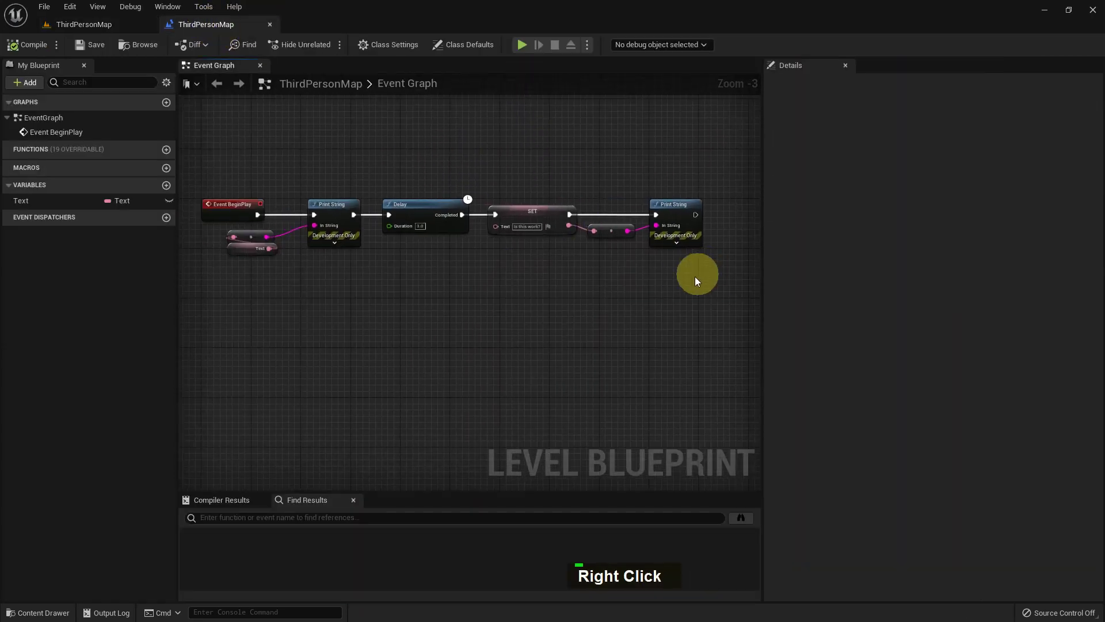
{"action": "key", "text": "Delete"}
{"action": "key", "text": "Delete"}
{"action": "key", "text": "Delete"}
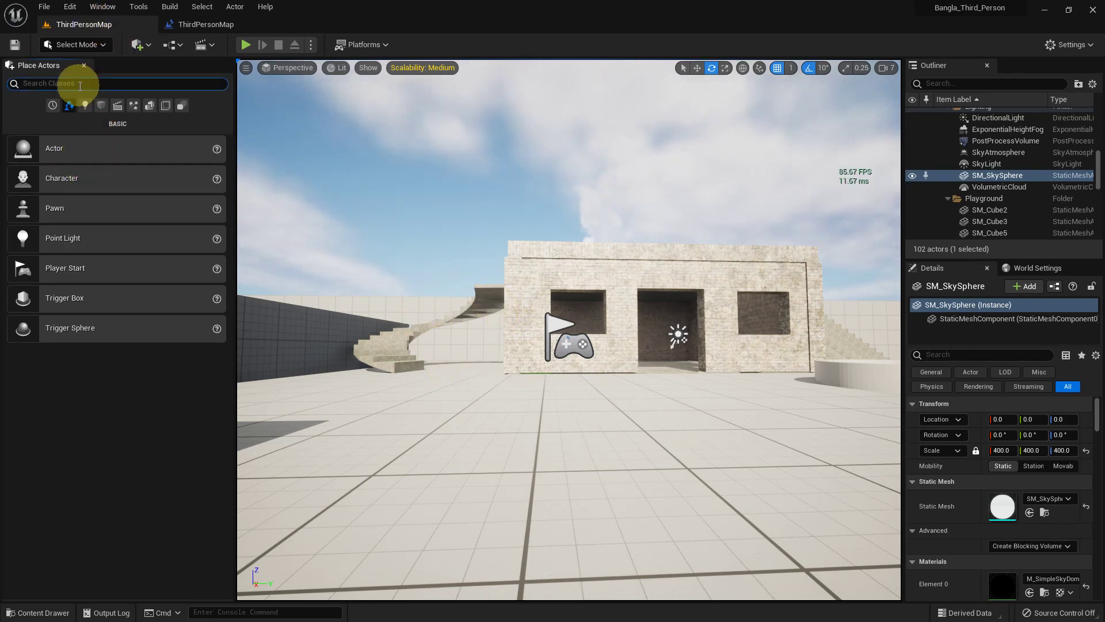
Step: Find the Text Render actor in the placeable actors and focus it in the viewport
{"action": "key", "text": "t"}
{"action": "type", "text": "E, T"}
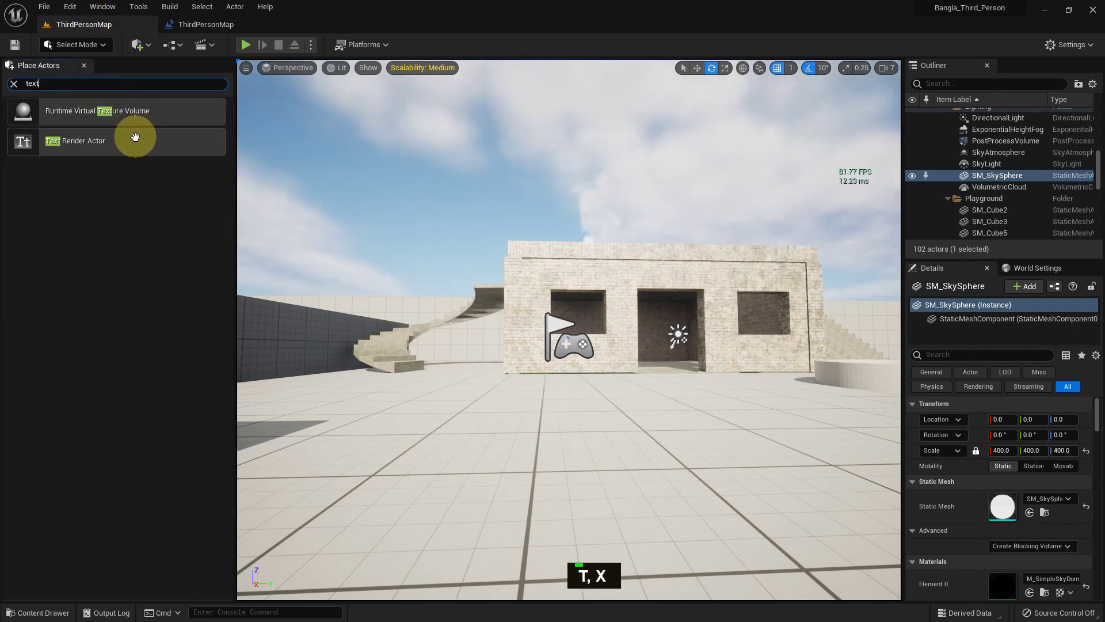
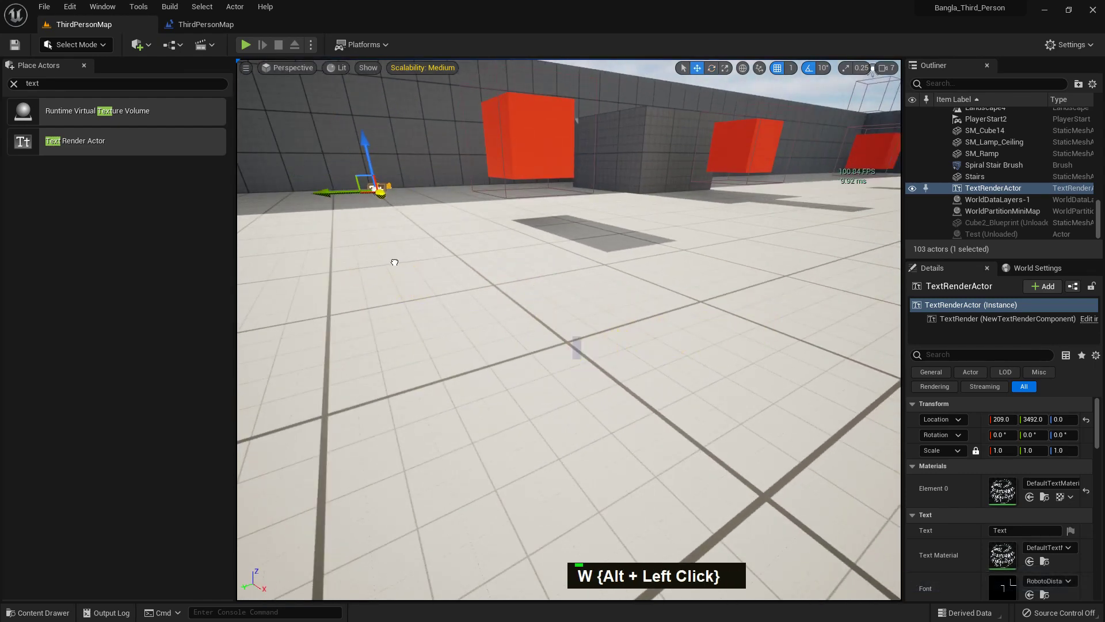
{"action": "key", "text": "f"}
{"action": "scroll", "scroll_direction": "up", "scroll_amount": 3}
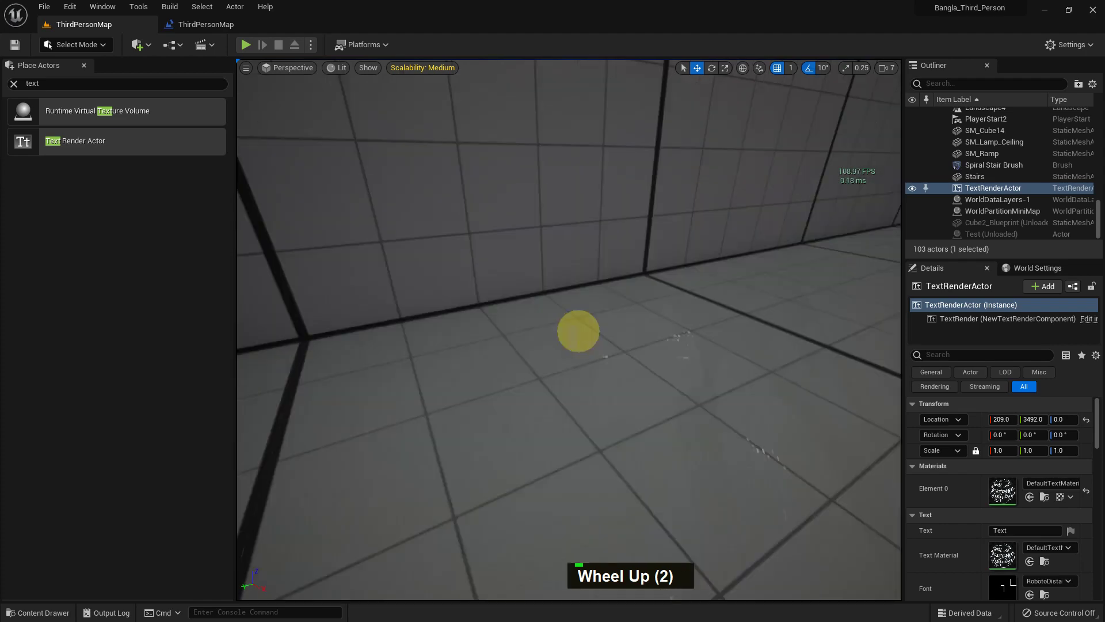
{"action": "key", "text": "f"}
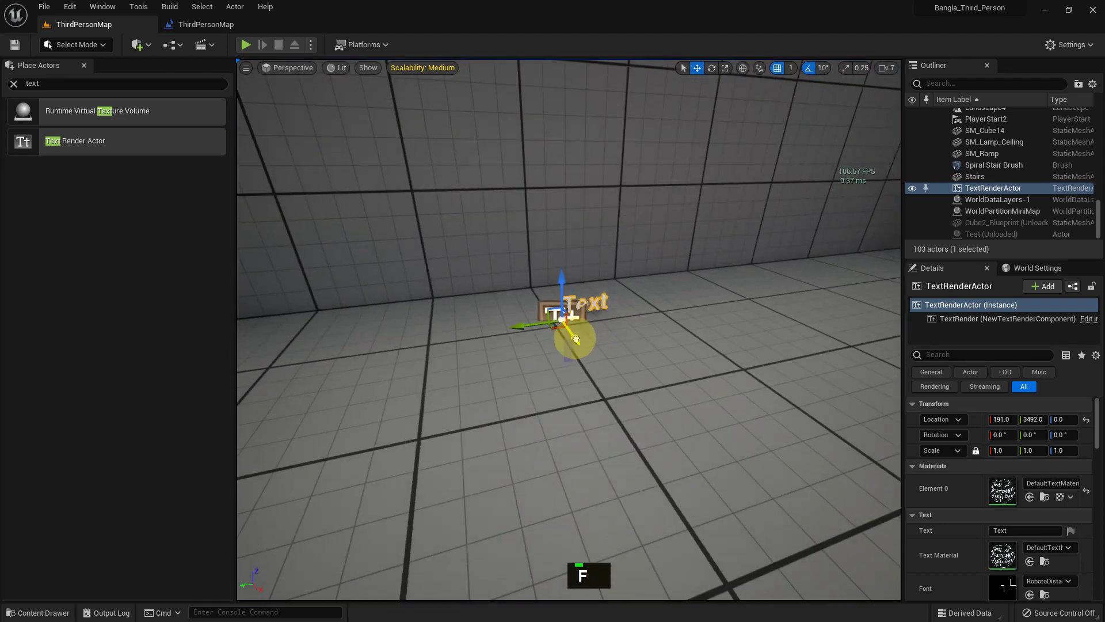
Step: Scale the Text Render actor to 5 and set its displayed text to 'work'
{"action": "scroll", "scroll_direction": "down", "scroll_amount": 3}
{"action": "scroll", "scroll_direction": "up", "scroll_amount": 3}
{"action": "key", "text": "5"}
{"action": "key", "text": "Return"}
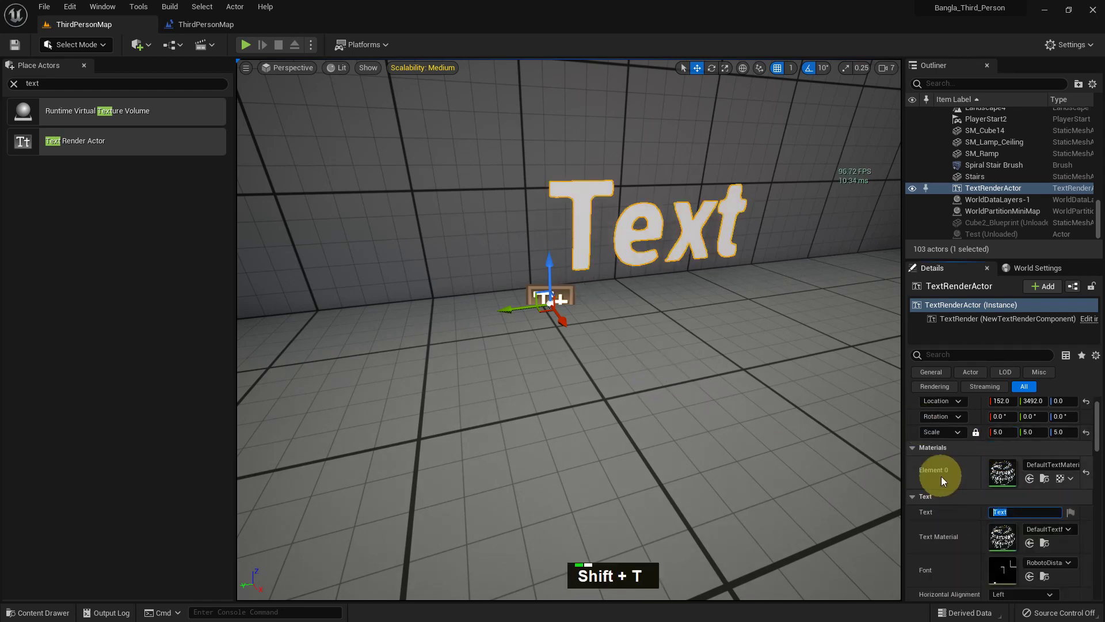
{"action": "key", "text": "Return"}
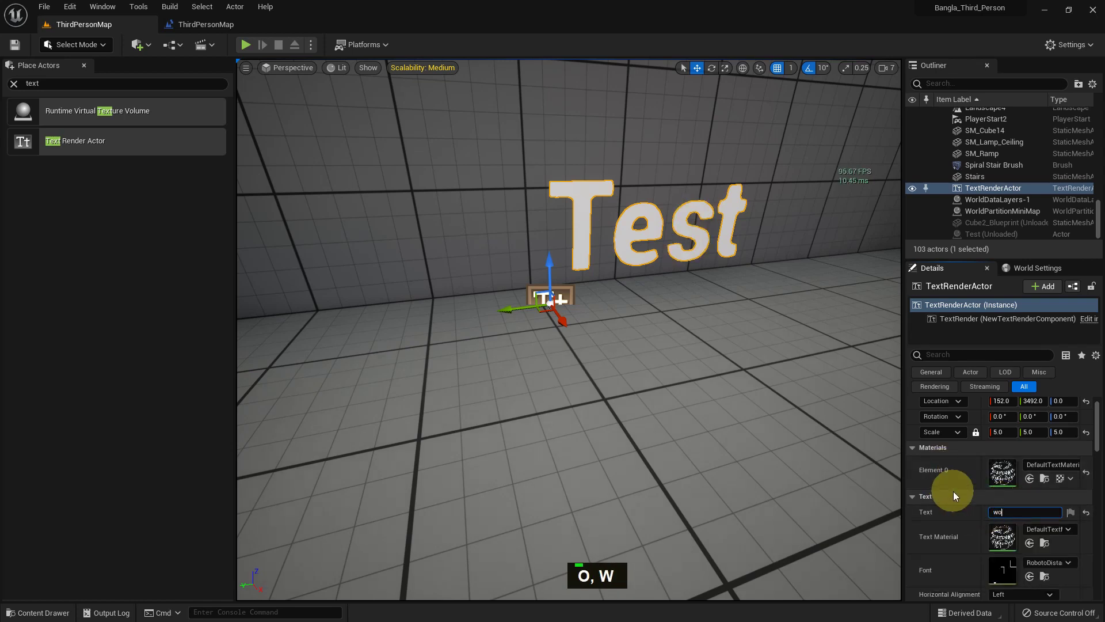
{"action": "key", "text": "Return"}
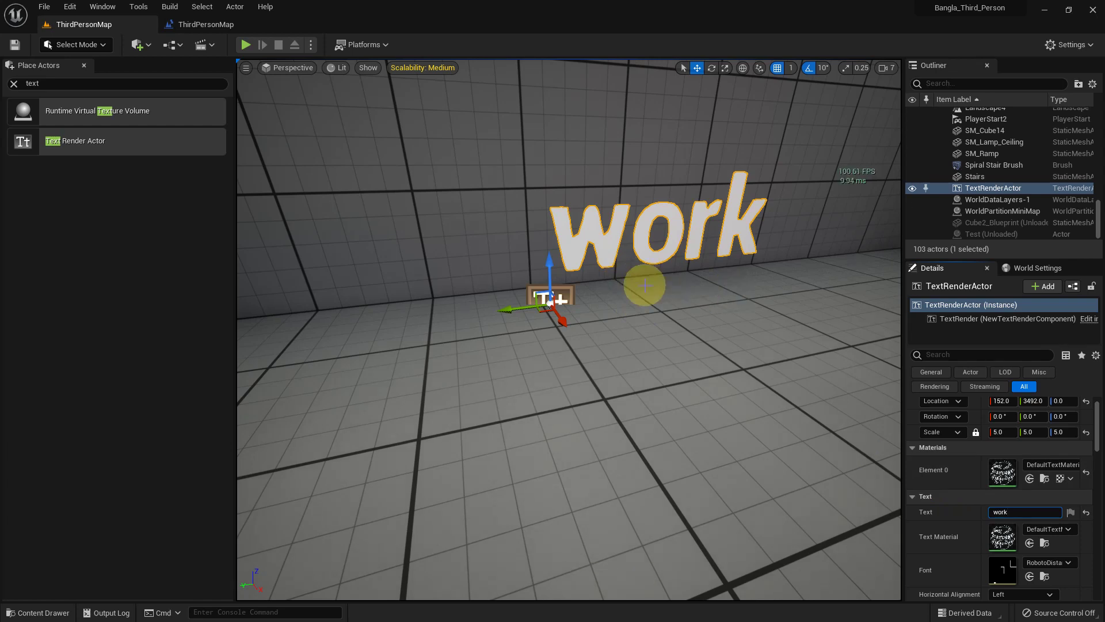
{"action": "scroll", "scroll_direction": "down", "scroll_amount": 3}
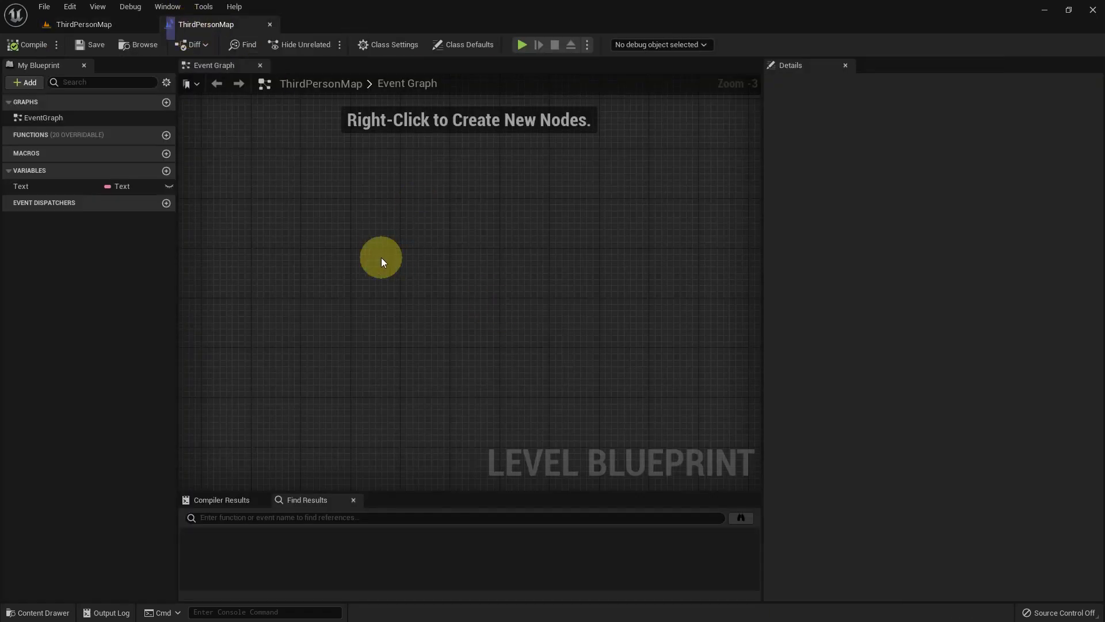
Step: Try adding a Text Render actor reference and component getter, then discard the attempt
{"action": "right_click", "coordinate": [390, 237]}
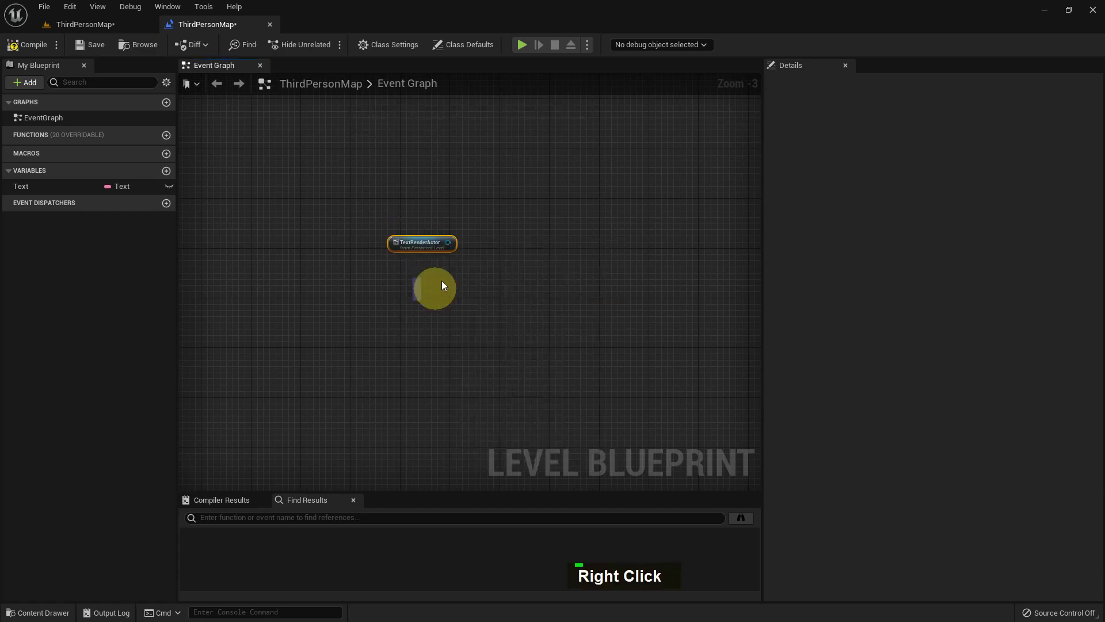
{"action": "scroll", "scroll_direction": "up", "scroll_amount": 3}
{"action": "key", "text": "g"}
{"action": "type", "text": "E, G"}
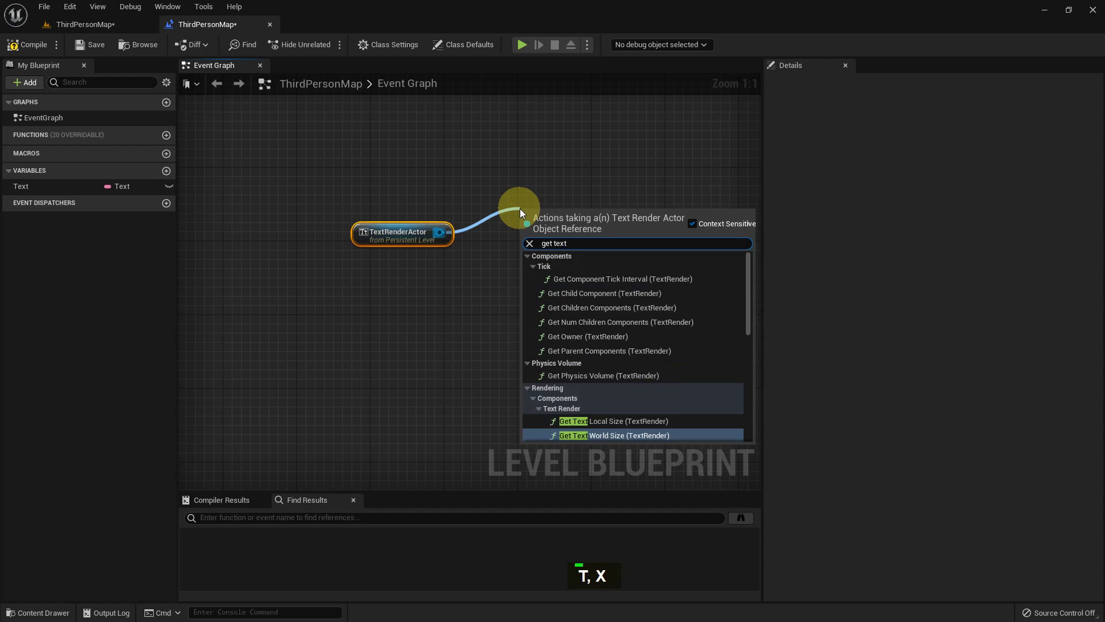
{"action": "scroll", "scroll_direction": "down", "scroll_amount": 3}
{"action": "scroll", "scroll_direction": "down", "scroll_amount": 3}
{"action": "scroll", "scroll_direction": "up", "scroll_amount": 3}
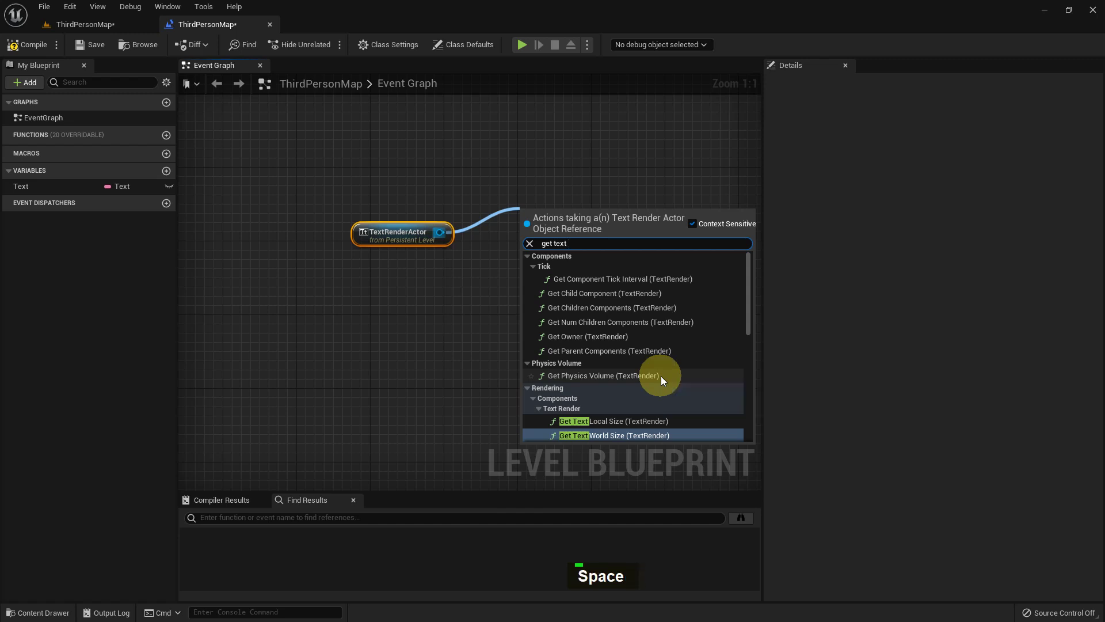
{"action": "key", "text": "space"}
{"action": "key", "text": "y"}
{"action": "key", "text": "BackSpace"}
{"action": "key", "text": "BackSpace"}
{"action": "type", "text": "E, M"}
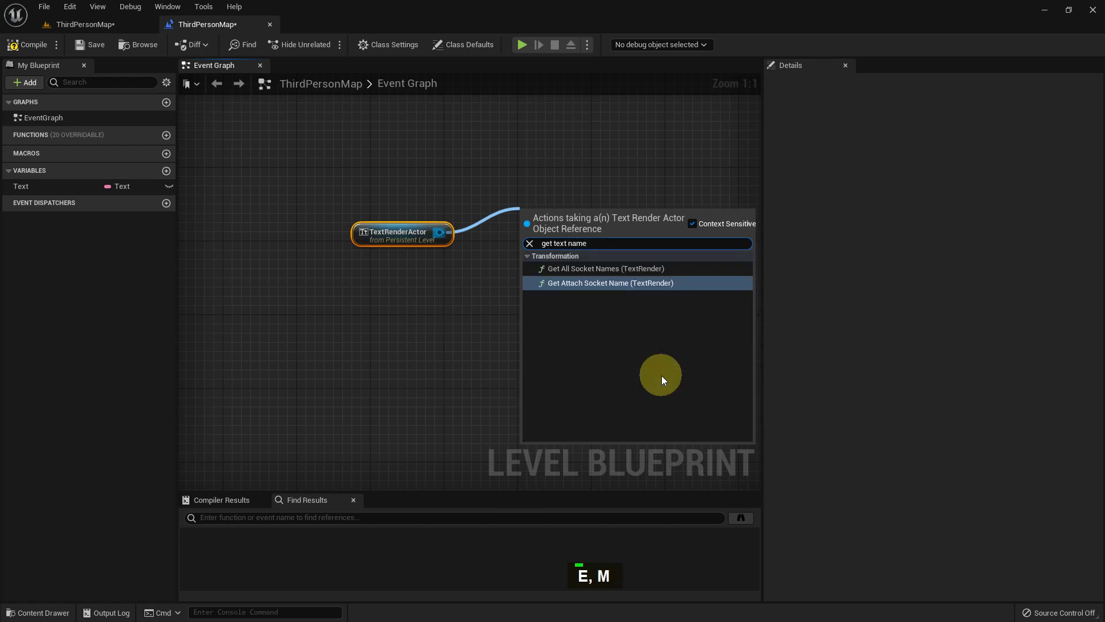
{"action": "key", "text": "BackSpace"}
{"action": "key", "text": "BackSpace"}
{"action": "double_click", "coordinate": [490, 294]}
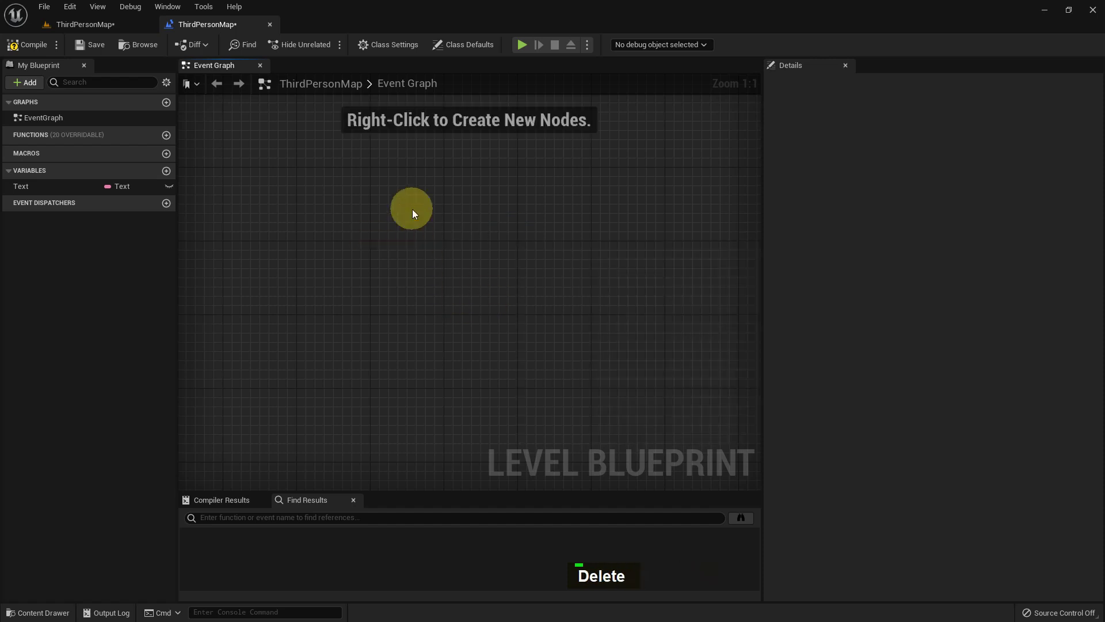
{"action": "key", "text": "Delete"}
Step: Reference the Text Render actor again and add Set Text on its Text Render component
{"action": "right_click", "coordinate": [319, 210]}
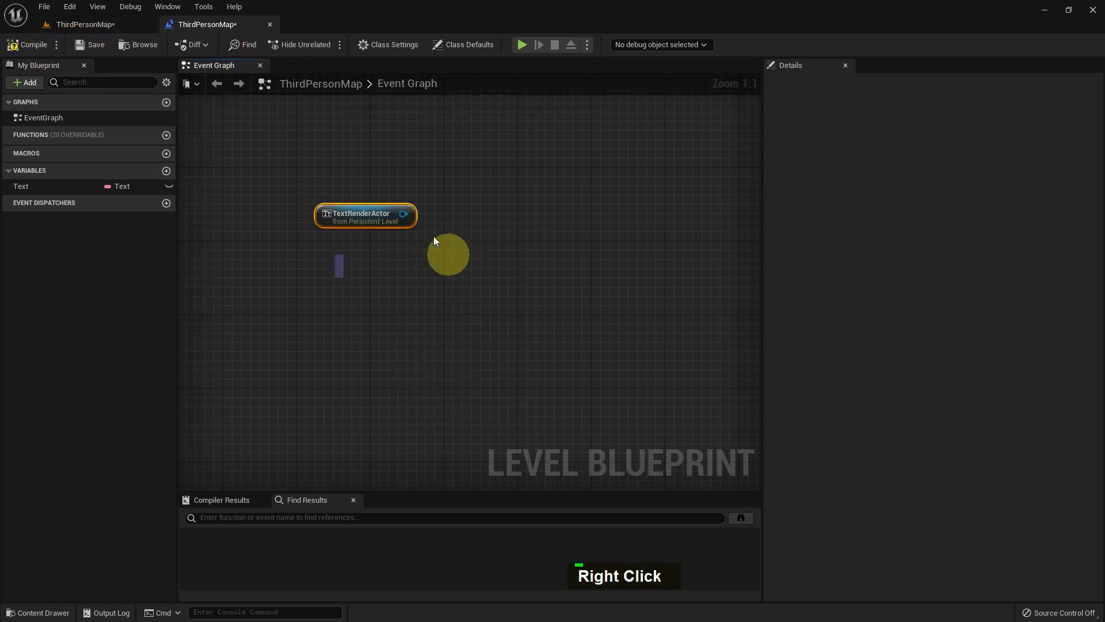
{"action": "type", "text": "E,"}
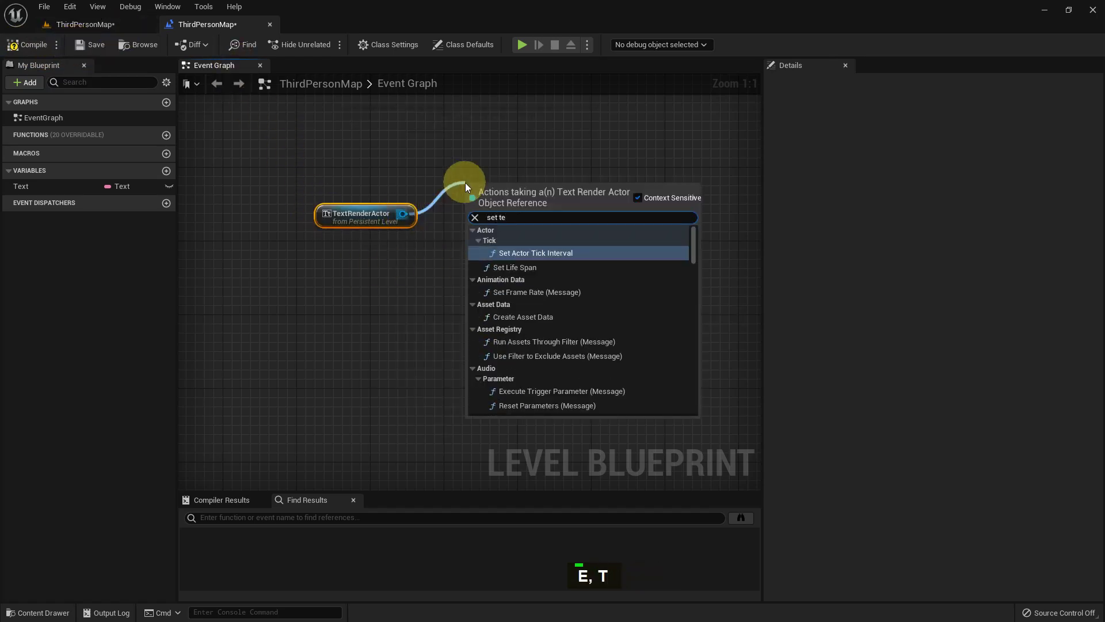
{"action": "key", "text": "Up"}
{"action": "key", "text": "Return"}
{"action": "right_click", "coordinate": [520, 149]}
{"action": "double_click", "coordinate": [643, 270]}
Step: Add an Event BeginPlay node to drive the Set Text call
{"action": "right_click", "coordinate": [355, 186]}
{"action": "type", "text": "V, E"}
{"action": "key", "text": "space"}
{"action": "type", "text": "B, Space"}
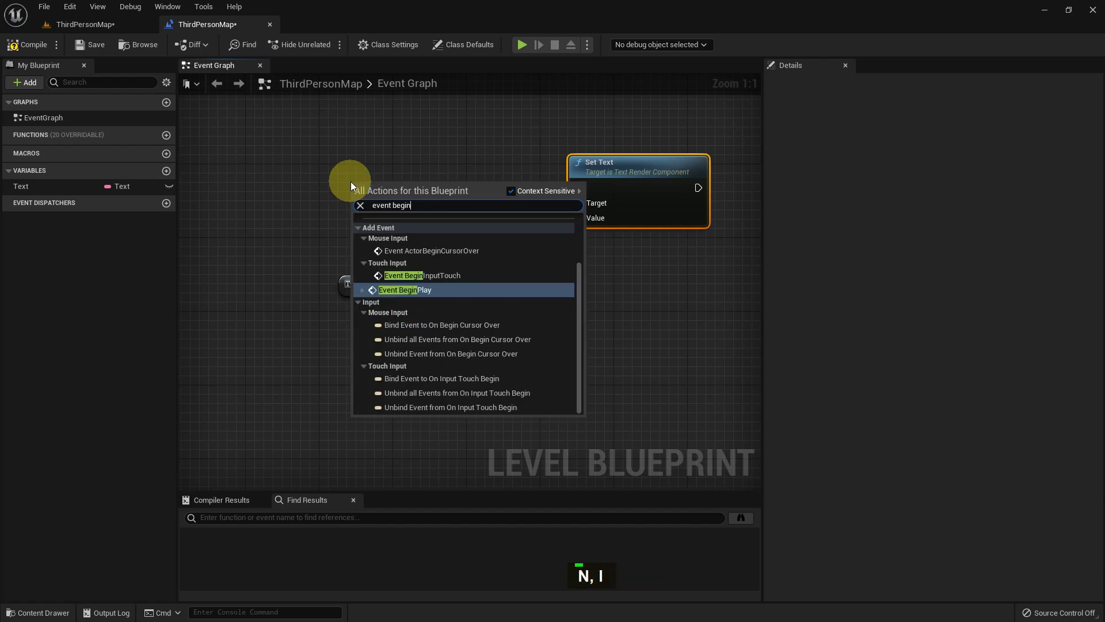
{"action": "key", "text": "Return"}
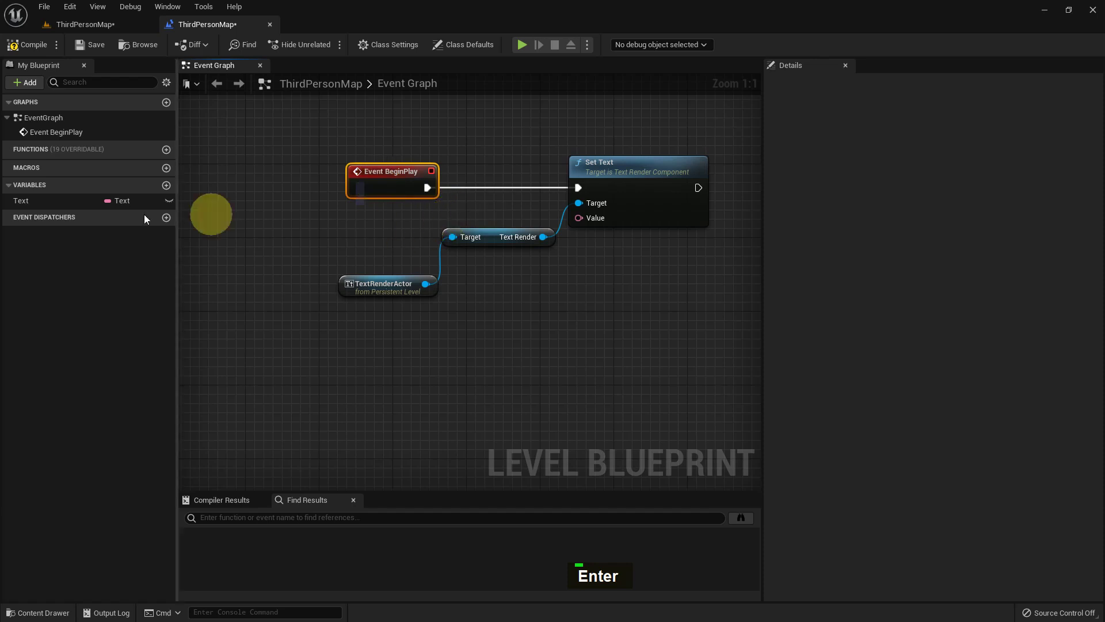
Step: Bring a Text variable getter into the graph to feed Set Text's Value pin
{"action": "double_click", "coordinate": [56, 211]}
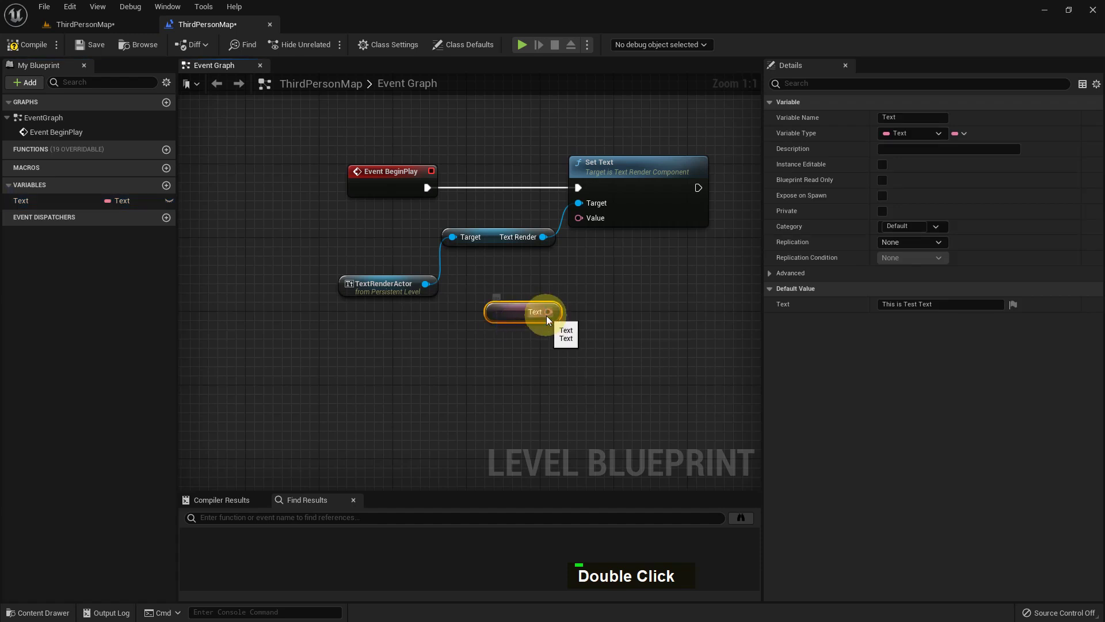
{"action": "right_click", "coordinate": [671, 288]}
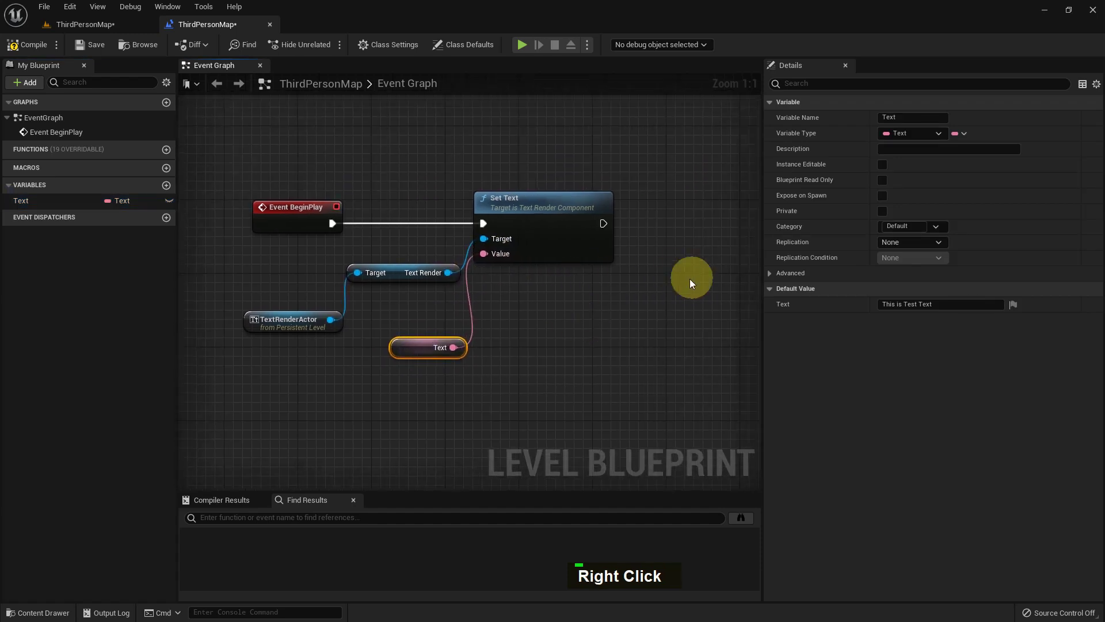
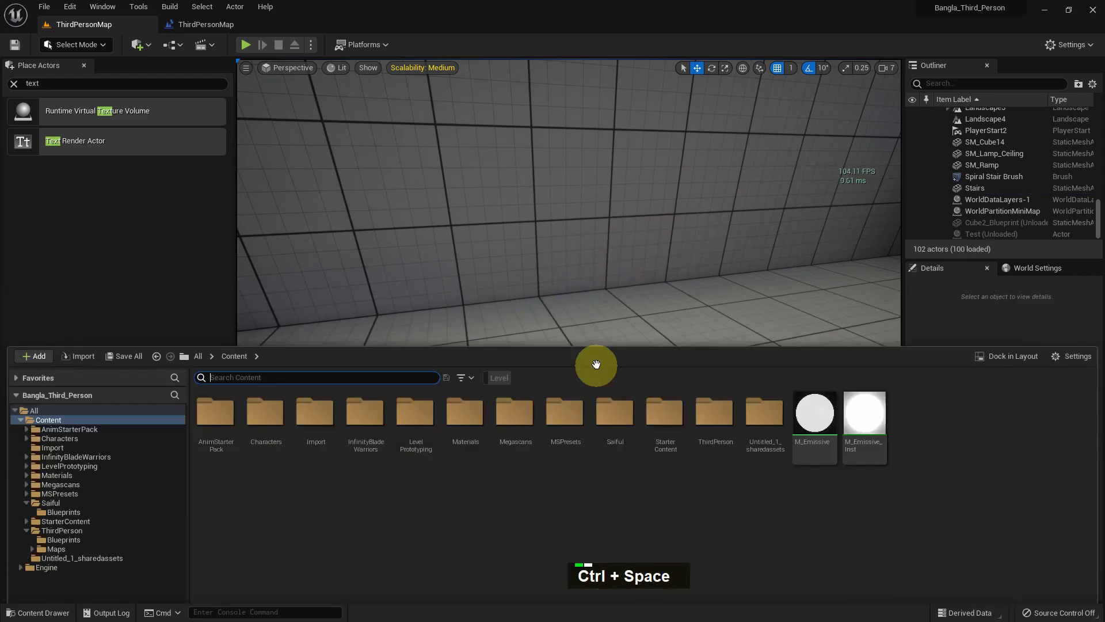
Step: Create an Actor Blueprint named TestText in the Content folder and open it for editing
{"action": "right_click", "coordinate": [479, 468]}
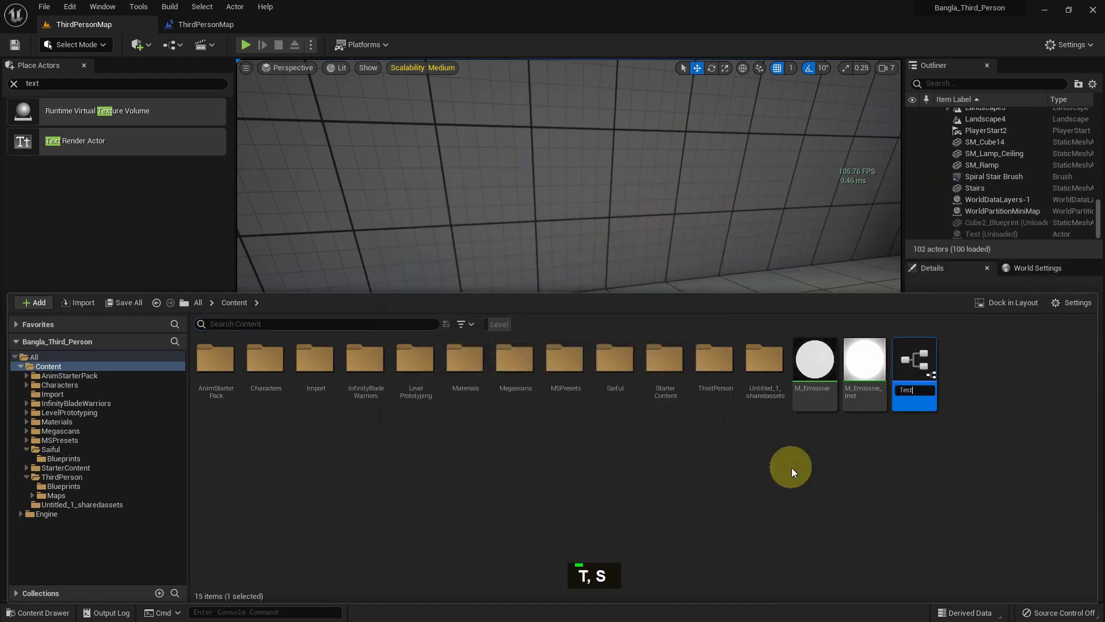
{"action": "key", "text": "shift+t"}
{"action": "key", "text": "e"}
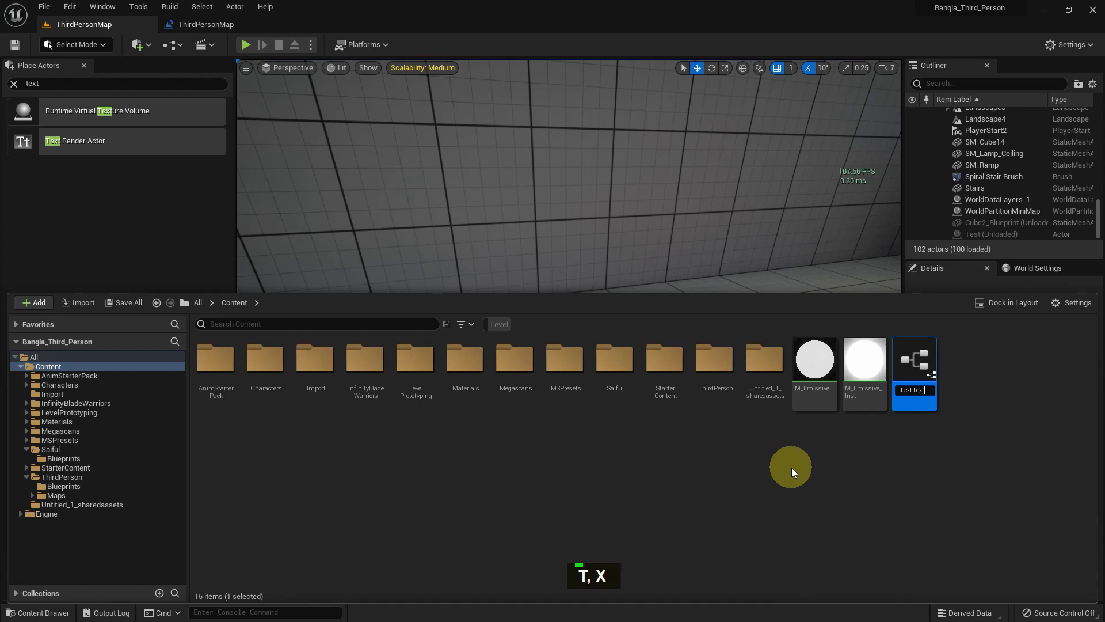
{"action": "key", "text": "Return"}
{"action": "double_click", "coordinate": [915, 379]}
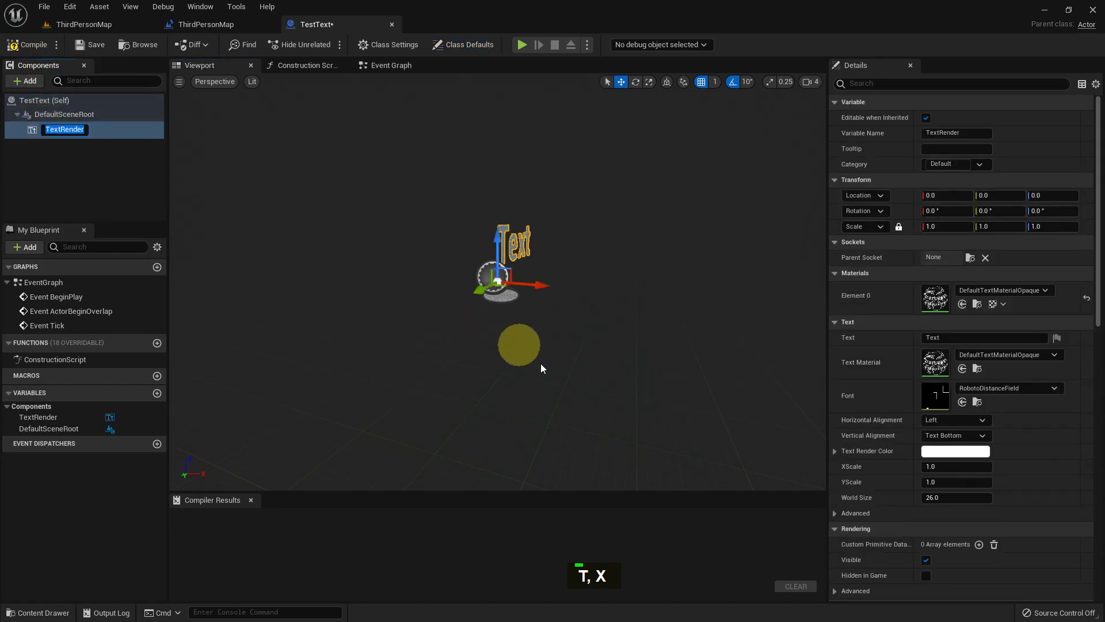
Step: Add a Set Text node for the Text Render component in the construction script
{"action": "left_click", "coordinate": [550, 373]}
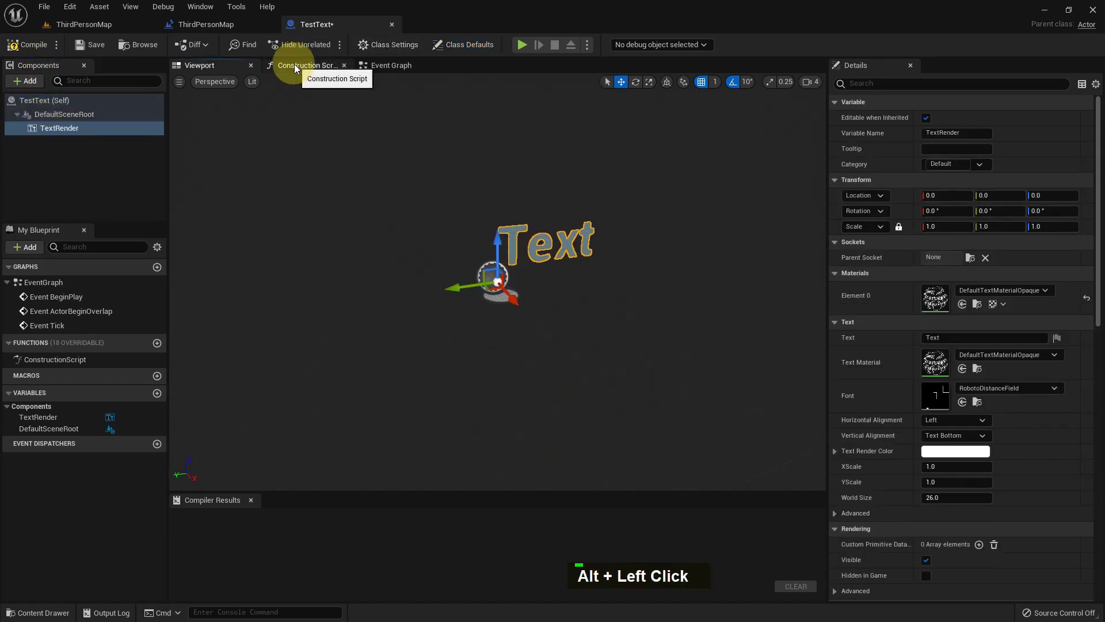
{"action": "right_click", "coordinate": [596, 268]}
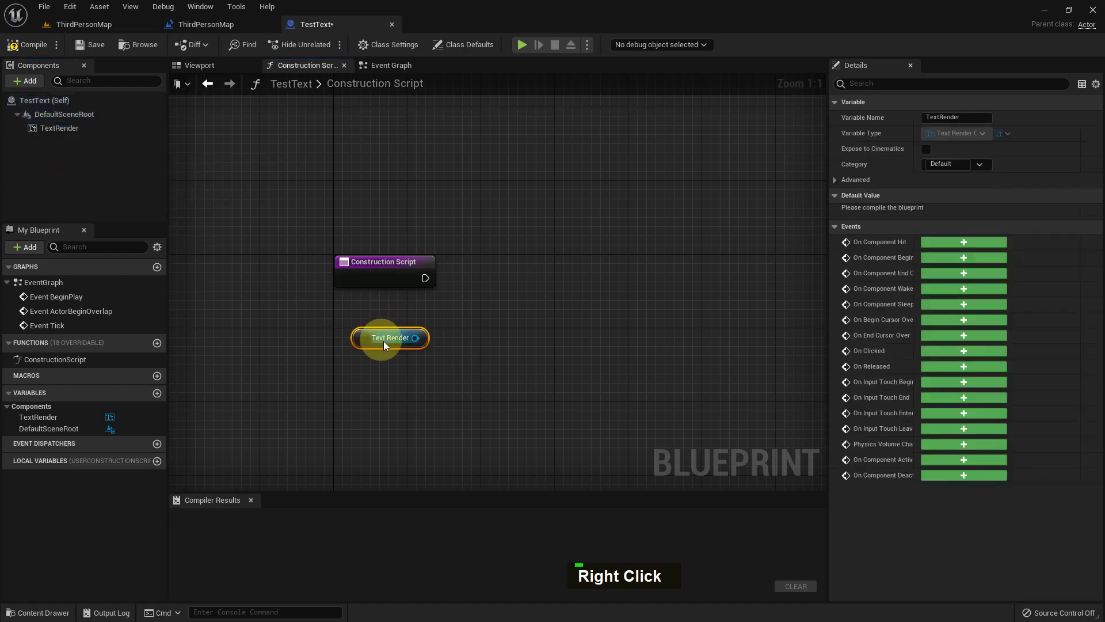
{"action": "key", "text": "space"}
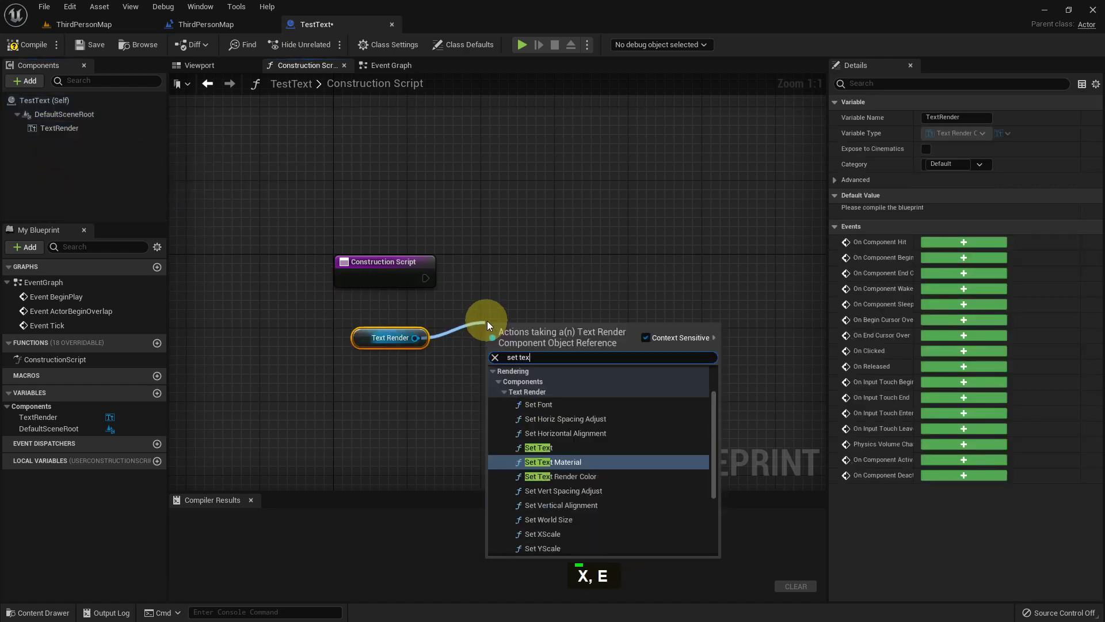
{"action": "key", "text": "Up"}
{"action": "key", "text": "Return"}
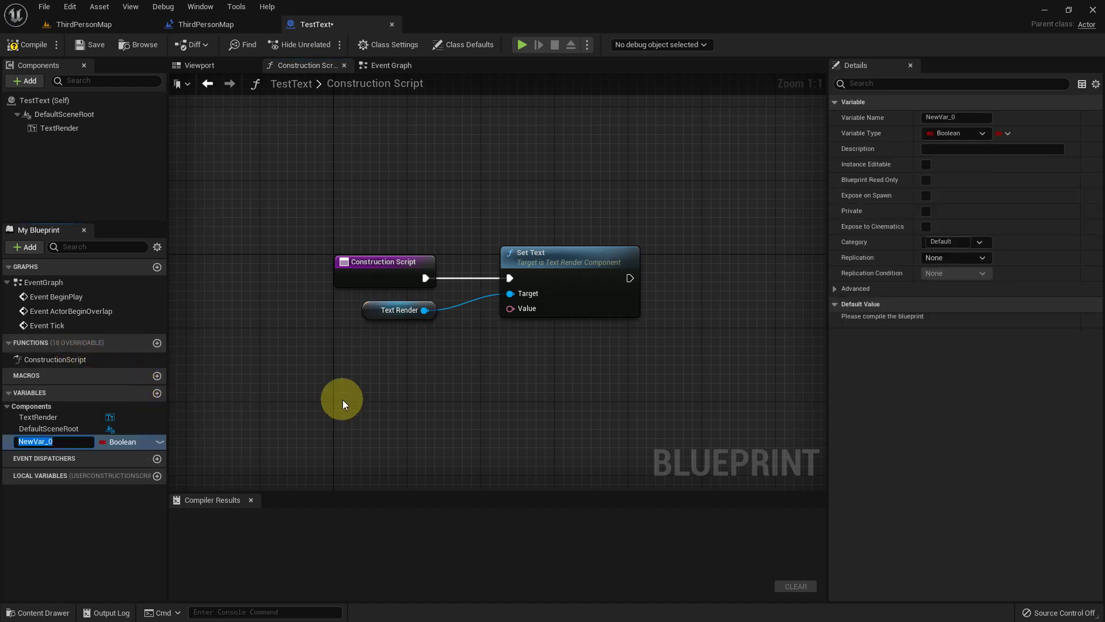
Step: Add a Text variable named Text of type Text, give it the default Saiful, and compile
{"action": "key", "text": "shift+t"}
{"action": "key", "text": "e"}
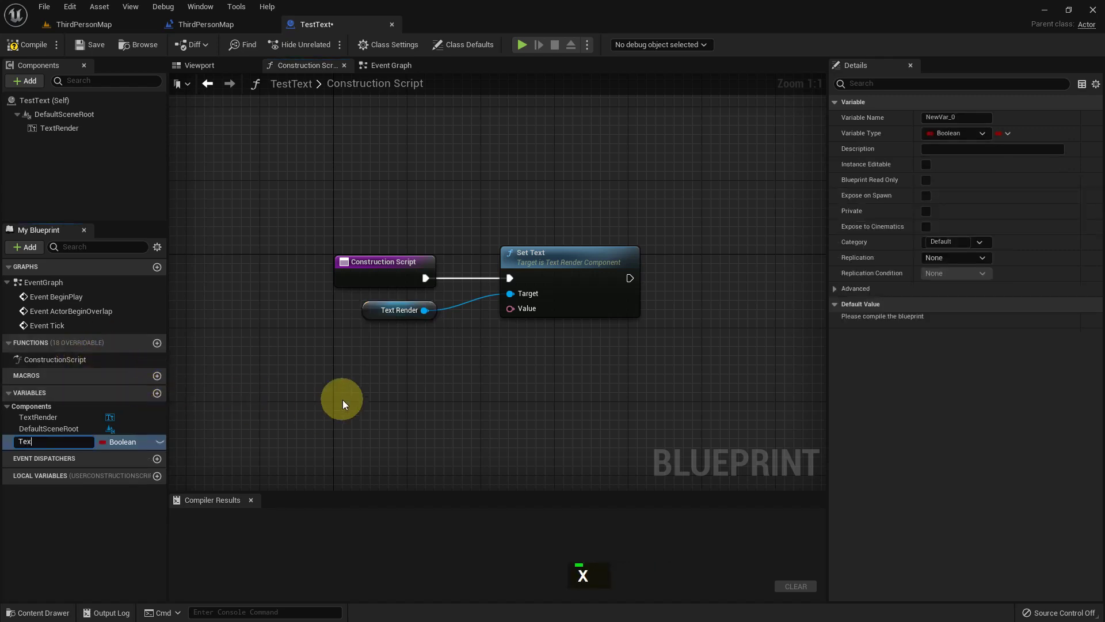
{"action": "key", "text": "Return"}
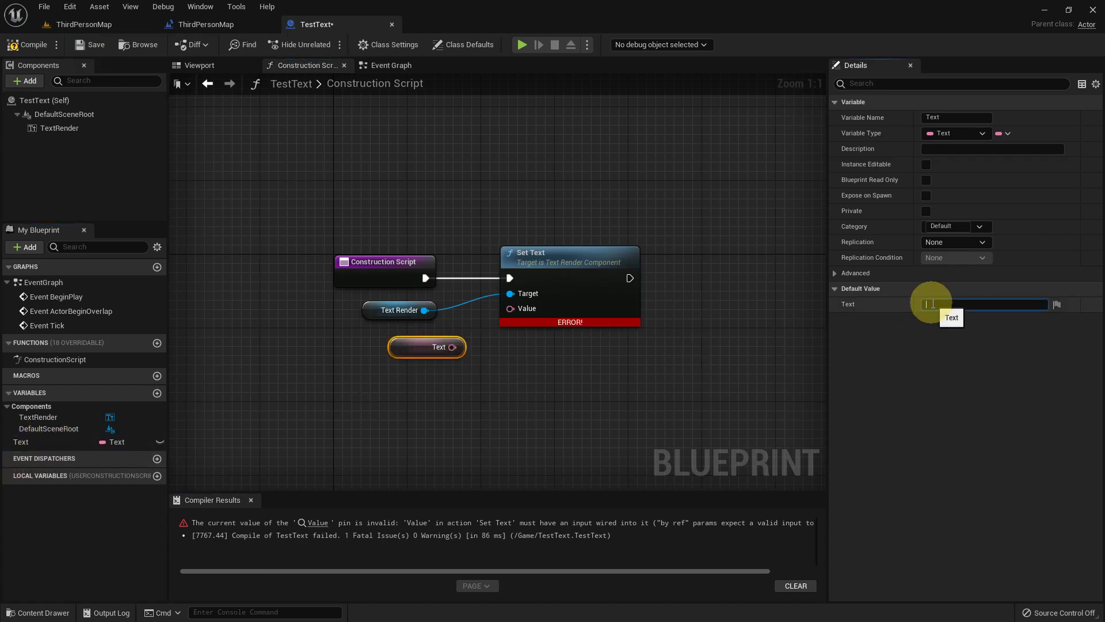
{"action": "key", "text": "Return"}
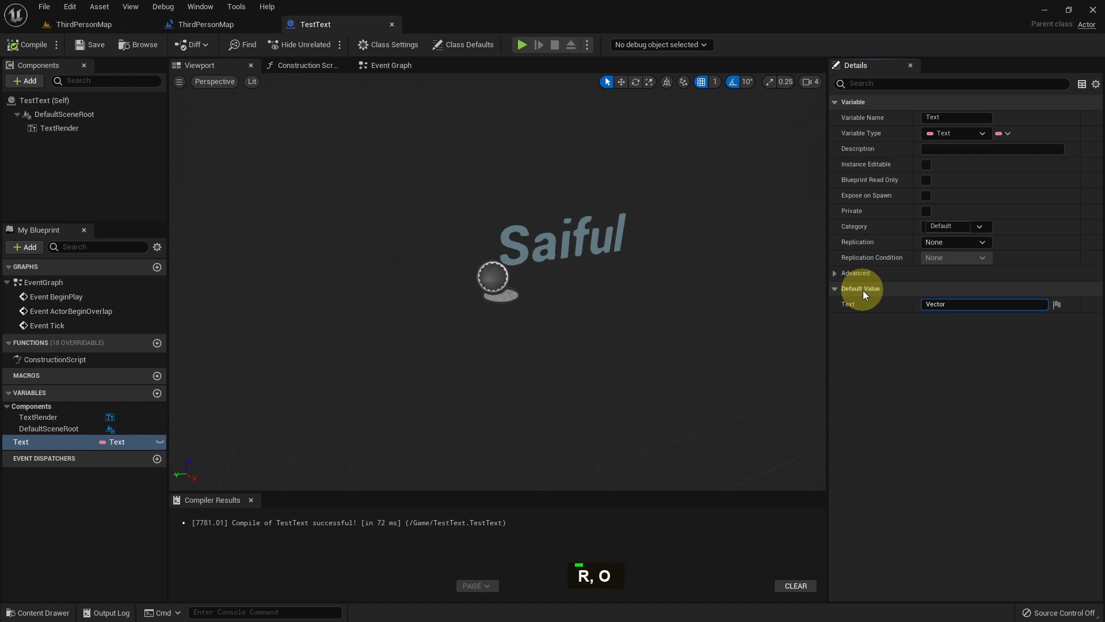
Step: Change the Text default to This is test and compile the TestText Blueprint
{"action": "key", "text": "Return"}
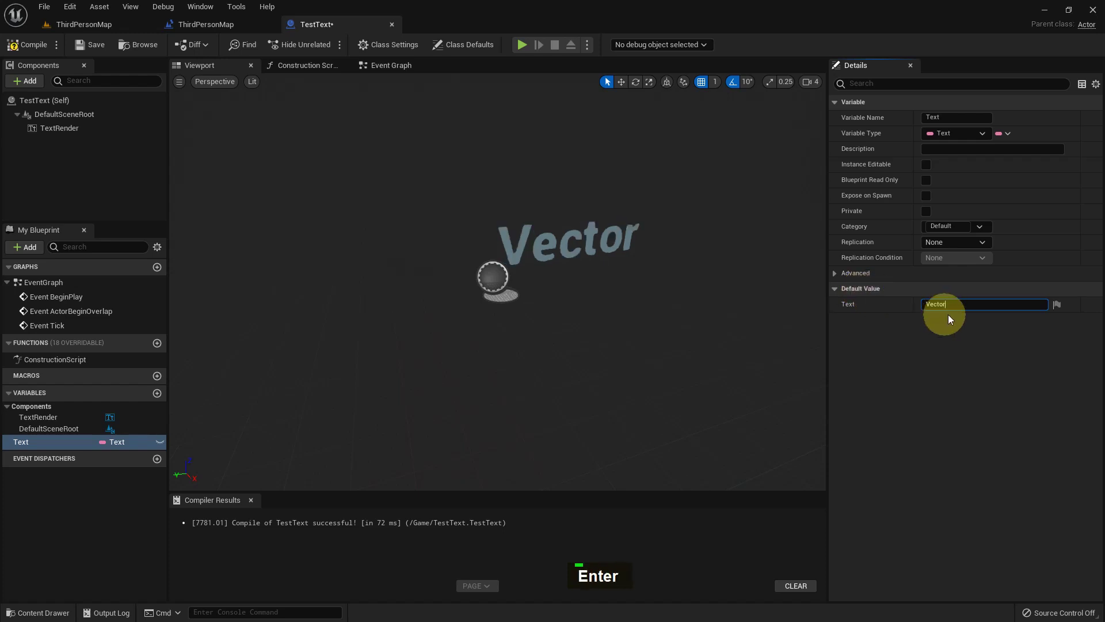
{"action": "key", "text": "space"}
{"action": "key", "text": "space"}
{"action": "key", "text": "Return"}
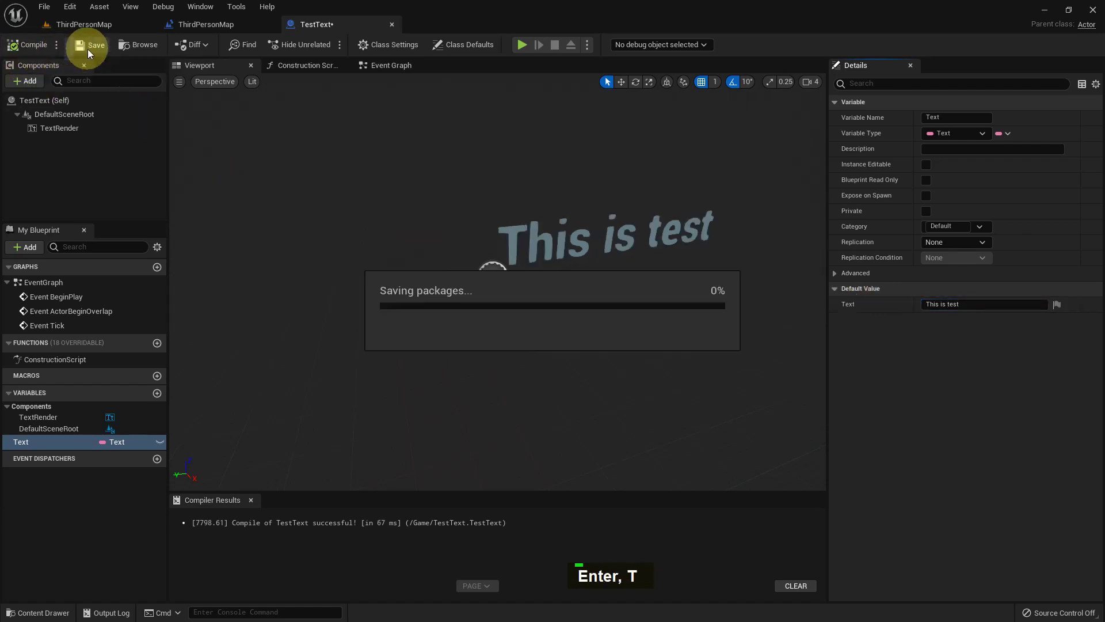
Step: Save, place the TestText actor in the level, and open the Level Blueprint graph
{"action": "double_click", "coordinate": [138, 50]}
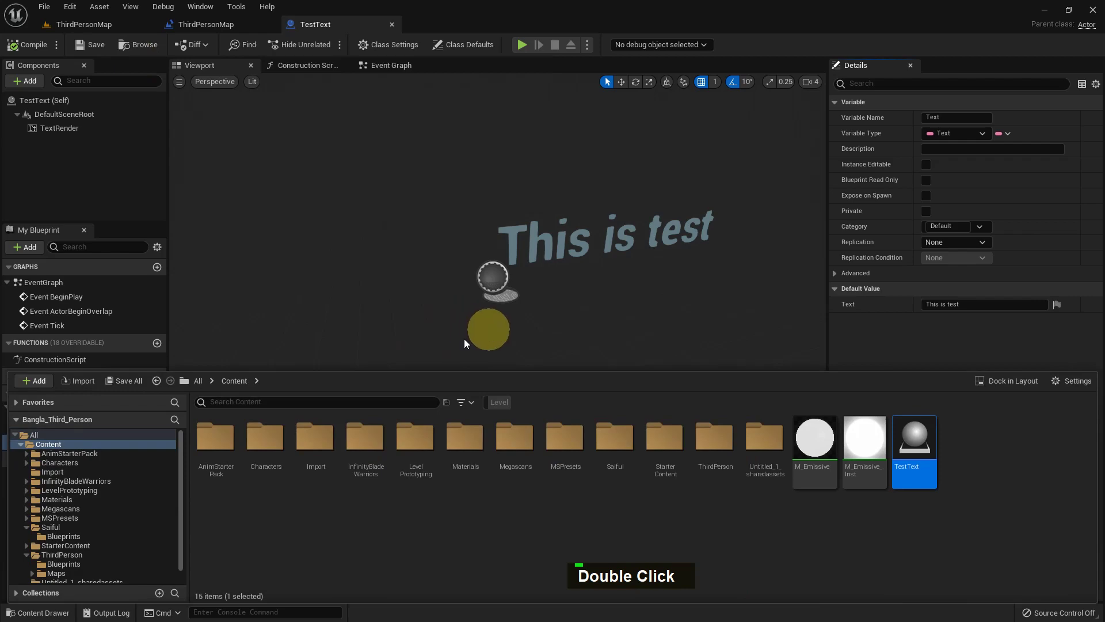
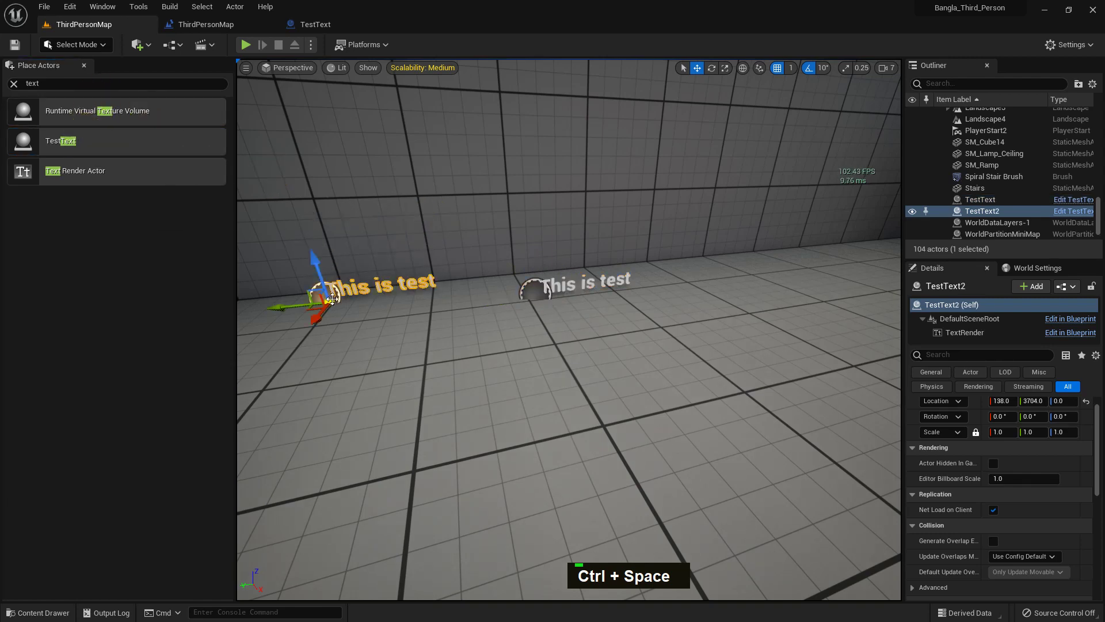
{"action": "key", "text": "Delete"}
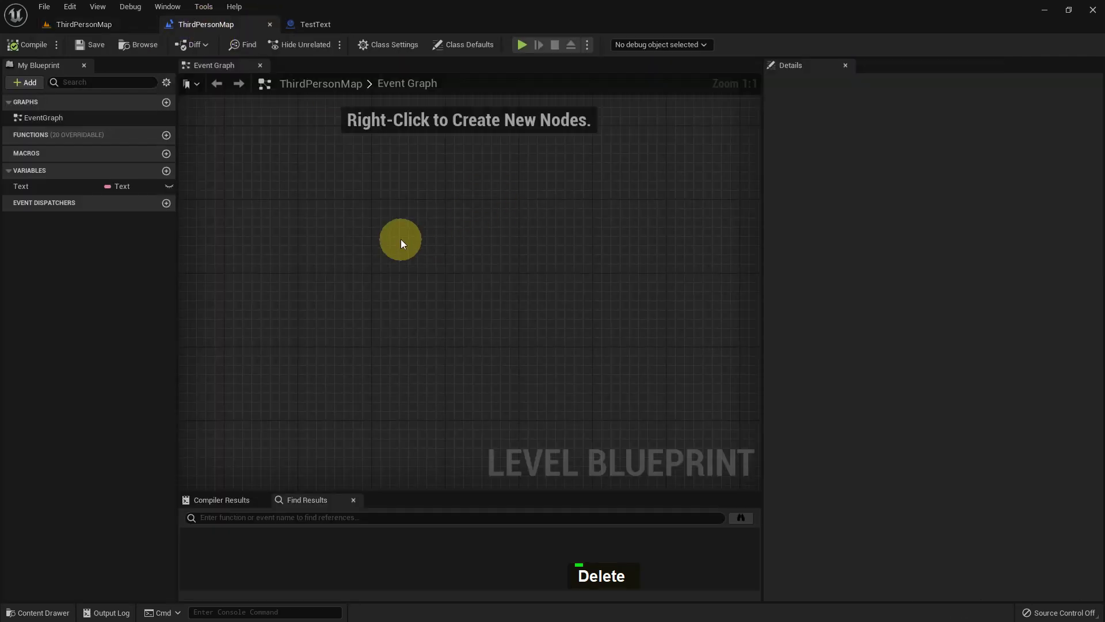
Step: Add a TextRenderActor reference, its Text Render component and a Set Text node to the level graph
{"action": "right_click", "coordinate": [390, 203]}
{"action": "scroll", "scroll_direction": "up", "scroll_amount": 3}
{"action": "key", "text": "space"}
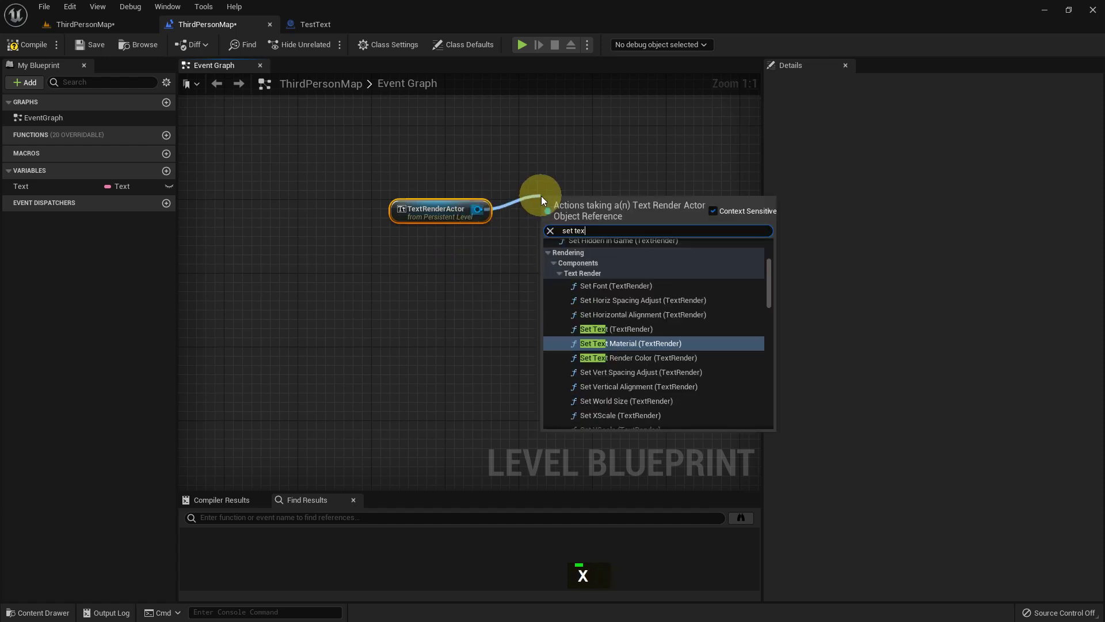
{"action": "key", "text": "Up"}
{"action": "key", "text": "Return"}
Step: Add Event BeginPlay wired to Set Text and return to the level editor
{"action": "right_click", "coordinate": [342, 160]}
{"action": "key", "text": "space"}
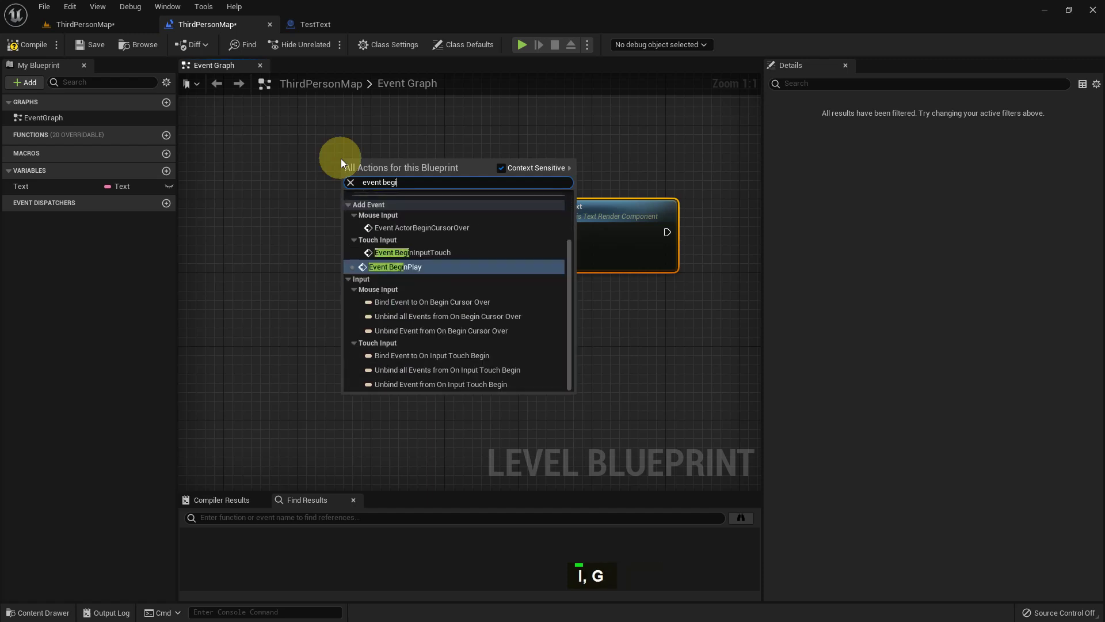
{"action": "key", "text": "space"}
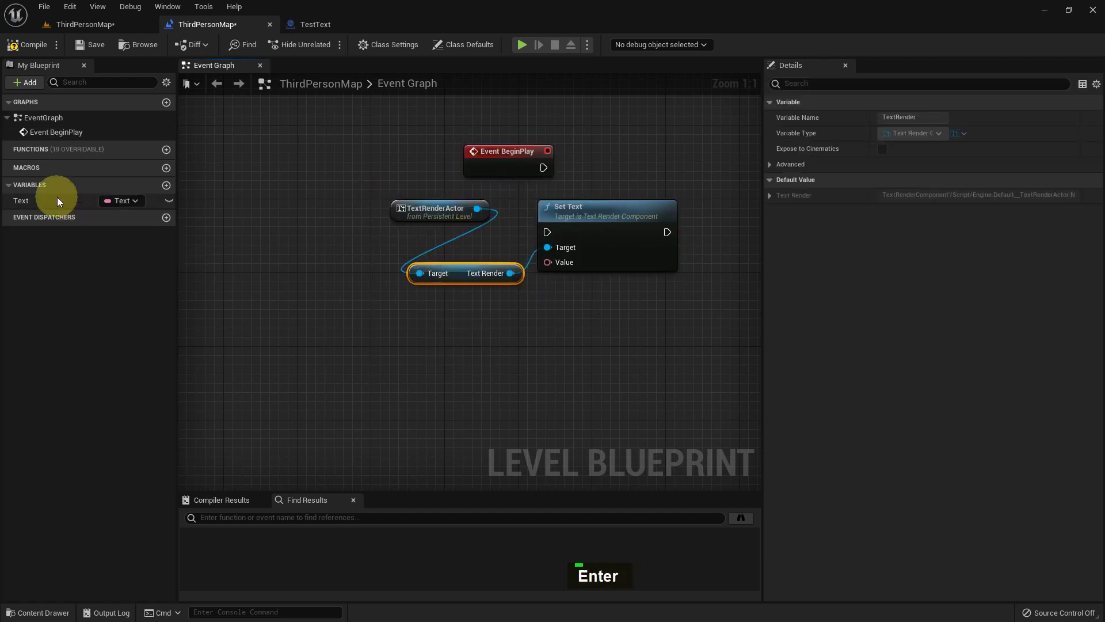
{"action": "key", "text": "Return"}
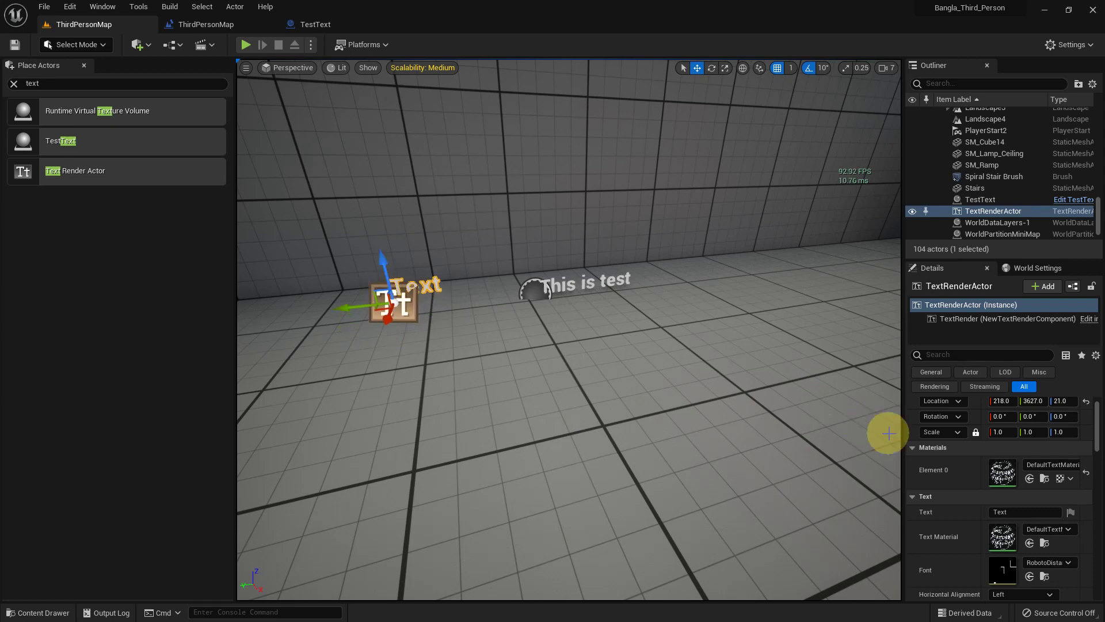
Step: Scale the Text Render Actor by 5, play-test to read This is Test Text, then stop play
{"action": "key", "text": "5"}
{"action": "key", "text": "Return"}
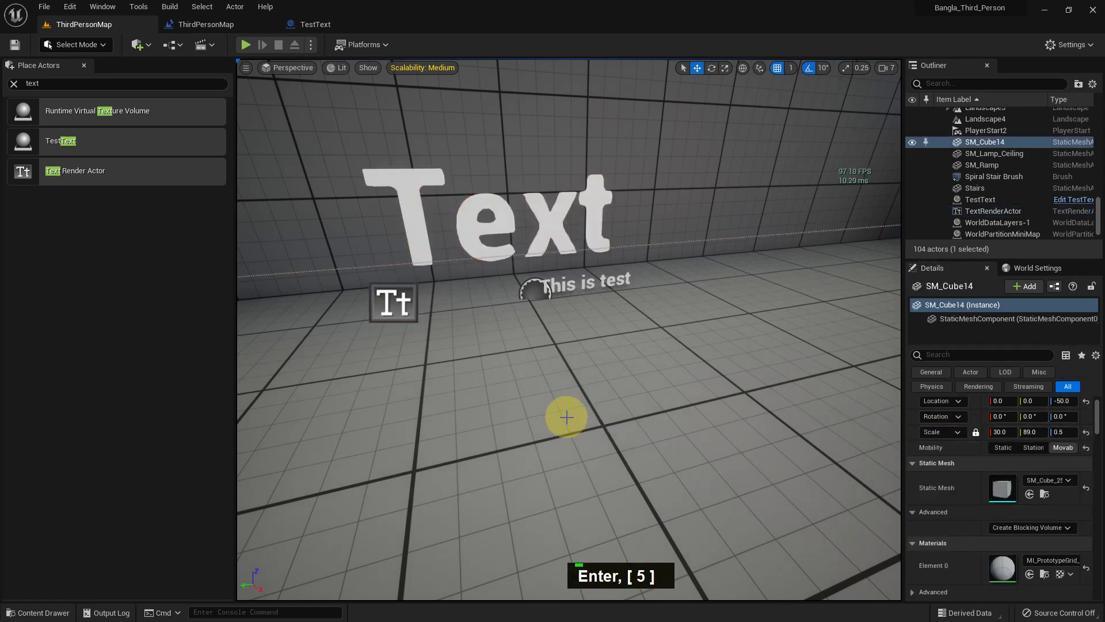
{"action": "key", "text": "alt+p"}
{"action": "key", "text": "w"}
{"action": "key", "text": "w"}
{"action": "key", "text": "w"}
{"action": "key", "text": "a"}
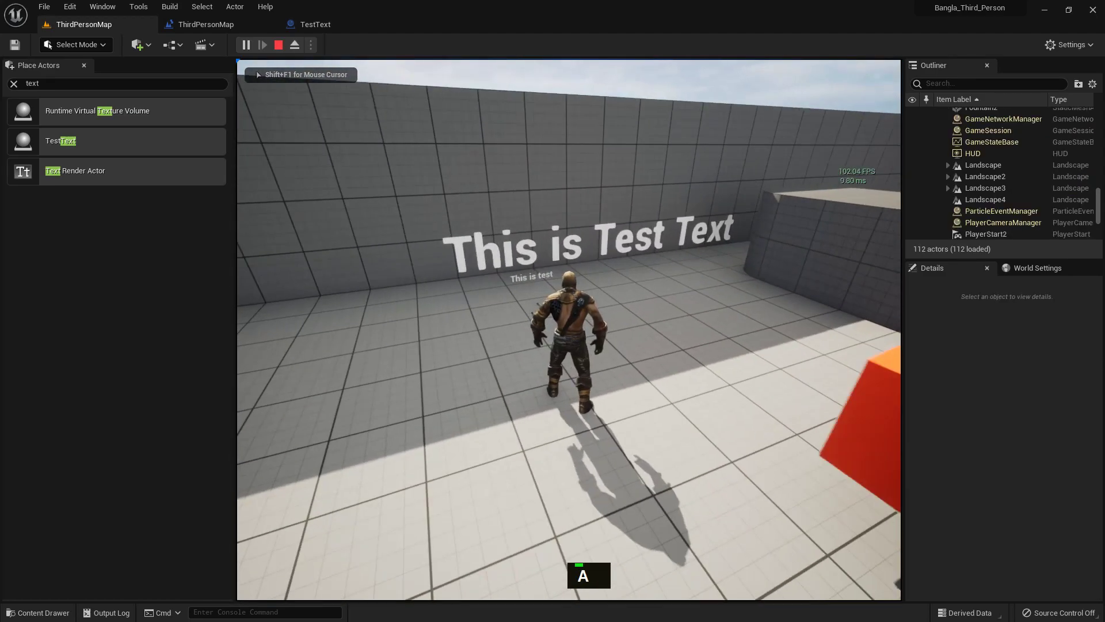
{"action": "key", "text": "Escape"}
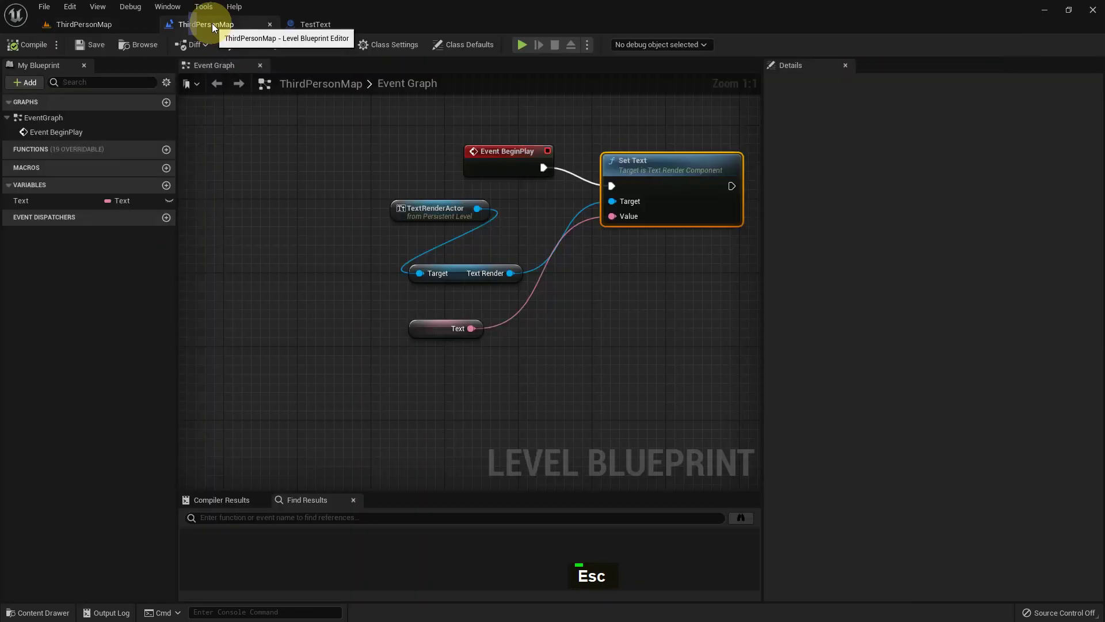
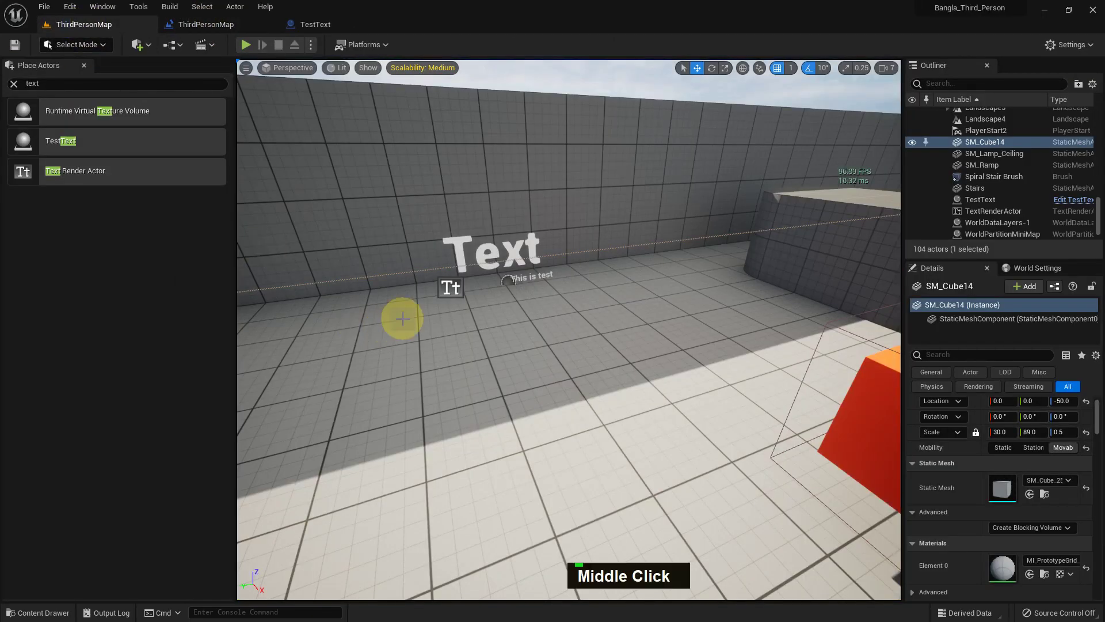
Step: Save the level and the text render actor changes, then return to the level graph
{"action": "key", "text": "ctrl+space"}
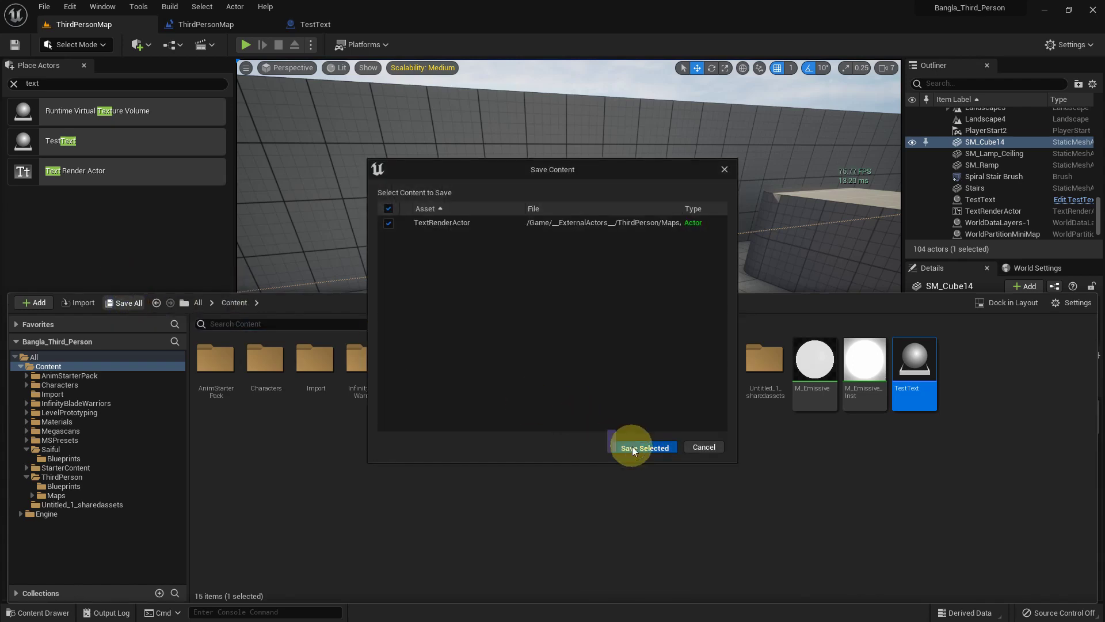
{"action": "double_click", "coordinate": [636, 450]}
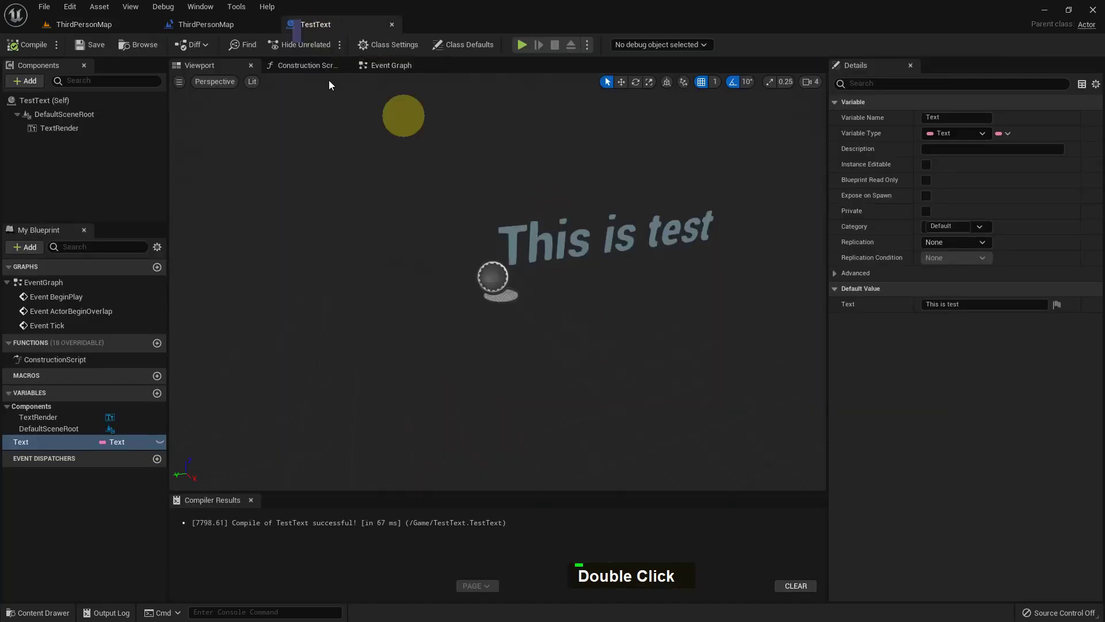
{"action": "right_click", "coordinate": [522, 280]}
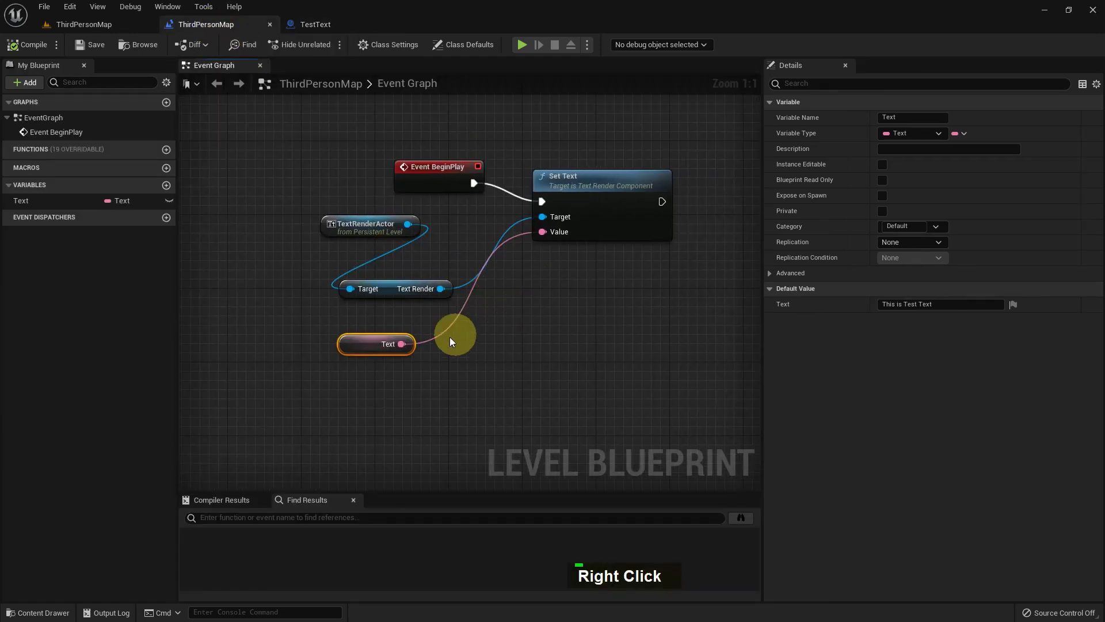
{"action": "left_click", "coordinate": [403, 352]}
Step: Add a Format Text node to the level graph from the actions menu
{"action": "right_click", "coordinate": [520, 286]}
{"action": "type", "text": "O, F"}
{"action": "key", "text": "space"}
{"action": "type", "text": "T, Space"}
{"action": "key", "text": "x"}
{"action": "key", "text": "Return"}
{"action": "scroll", "scroll_direction": "up", "scroll_amount": 3}
{"action": "type", "text": "S, I"}
{"action": "key", "text": "BackSpace"}
{"action": "key", "text": "BackSpace"}
{"action": "key", "text": "shift+f"}
{"action": "key", "text": "shift+o"}
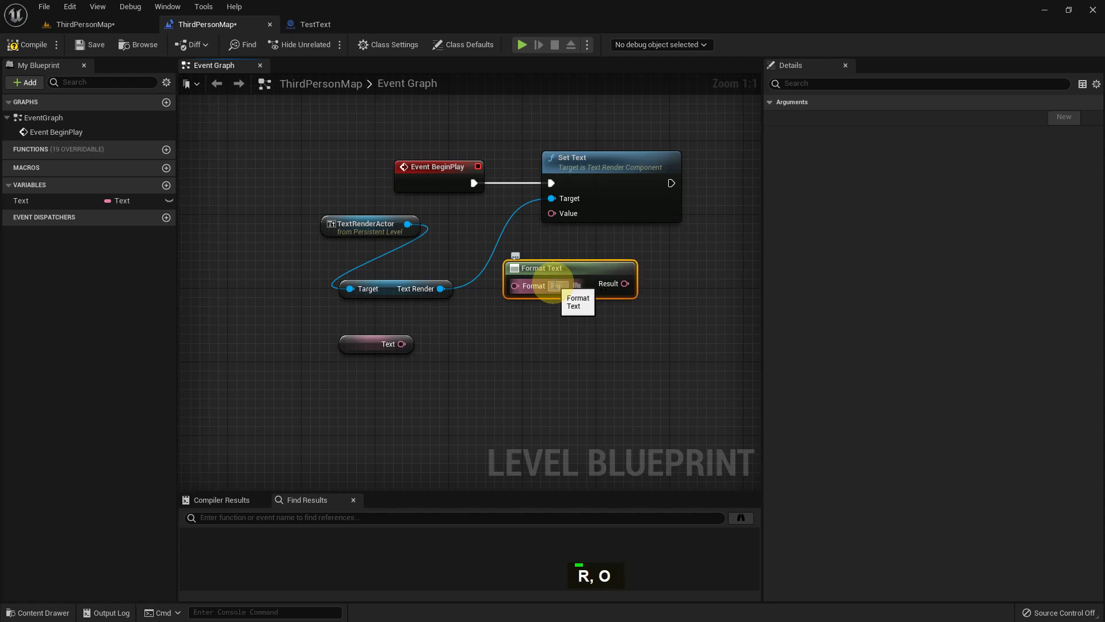
Step: Set the format to Format Option, wire Result into Set Text's Value, compile and return to the level
{"action": "key", "text": "m"}
{"action": "type", "text": "A, M"}
{"action": "key", "text": "t"}
{"action": "key", "text": "space"}
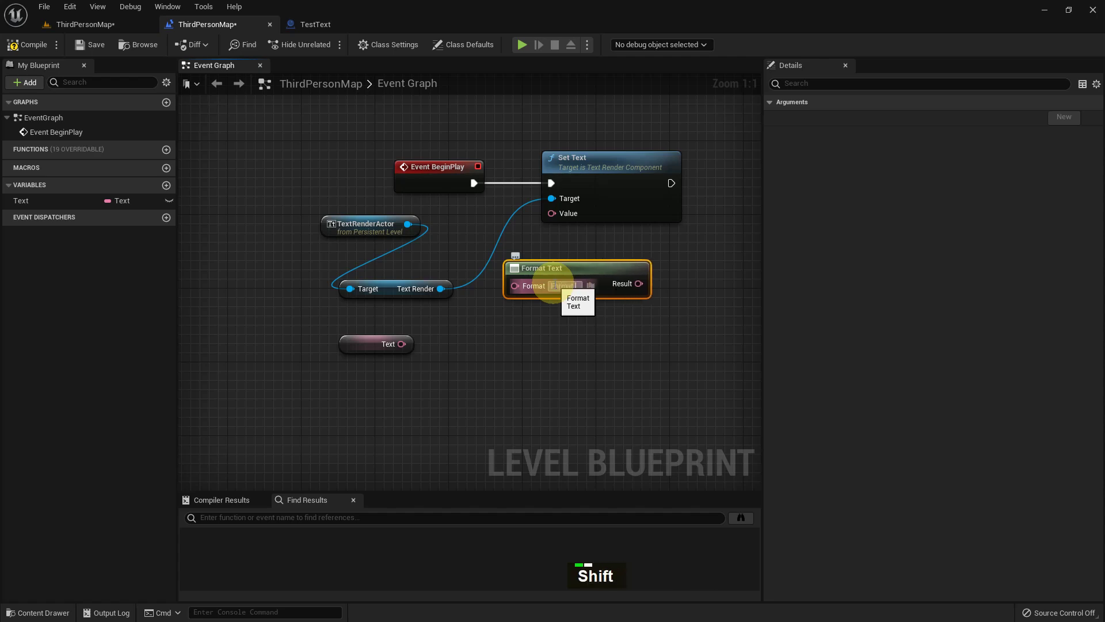
{"action": "key", "text": "shift+o"}
{"action": "key", "text": "p"}
{"action": "type", "text": "I, T"}
{"action": "key", "text": "Return"}
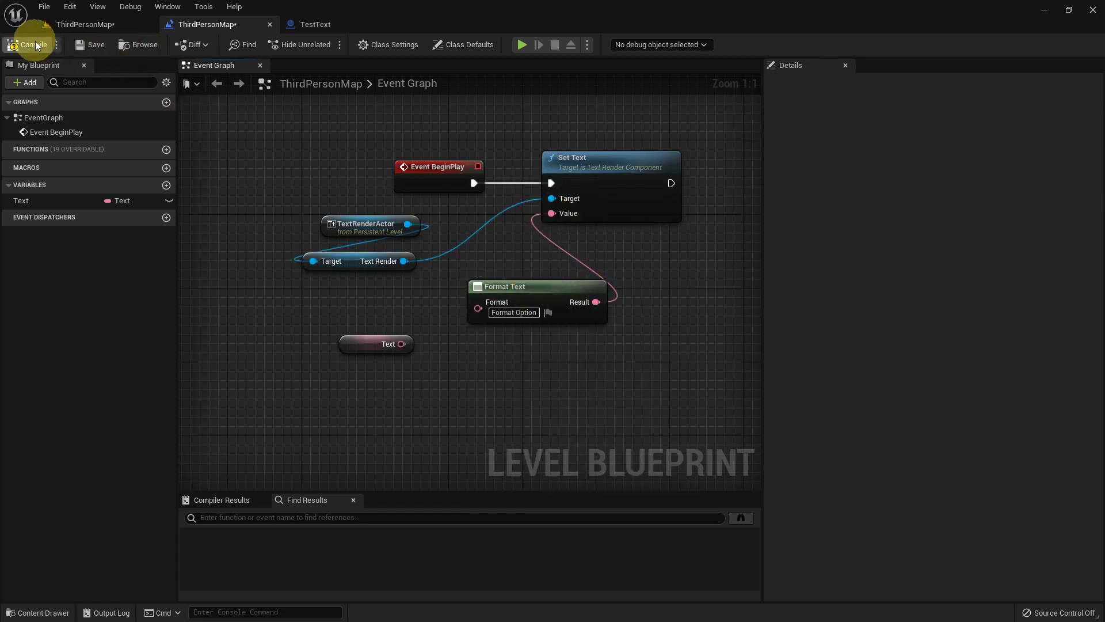
{"action": "double_click", "coordinate": [99, 51]}
{"action": "double_click", "coordinate": [105, 25]}
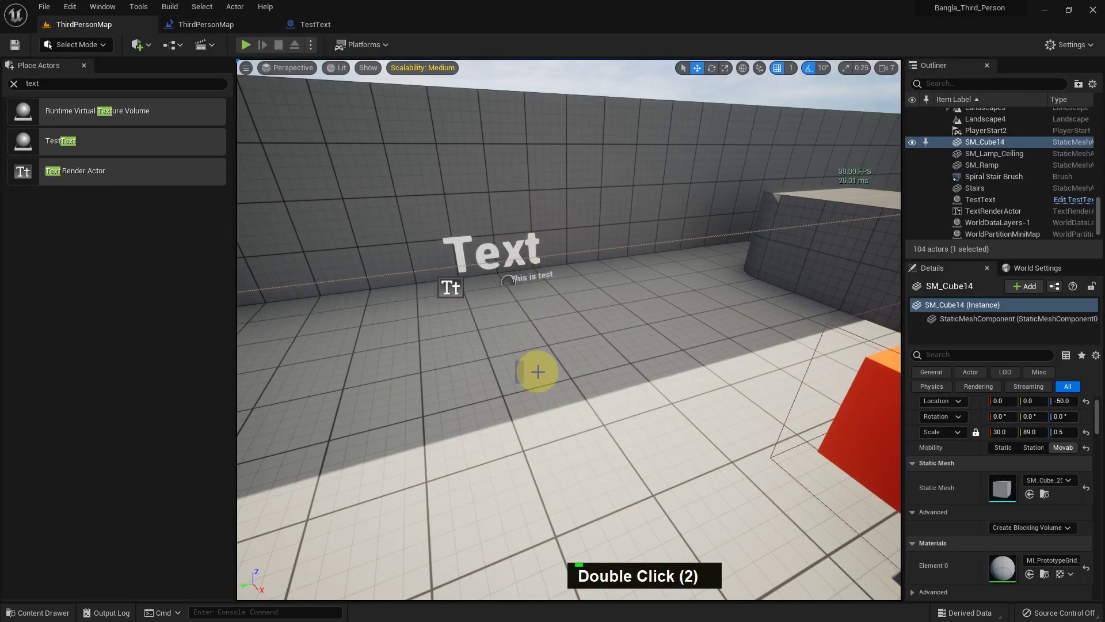
Step: Play-test to confirm the text reads Format Option, stop play and return to the Blueprint
{"action": "key", "text": "alt+p"}
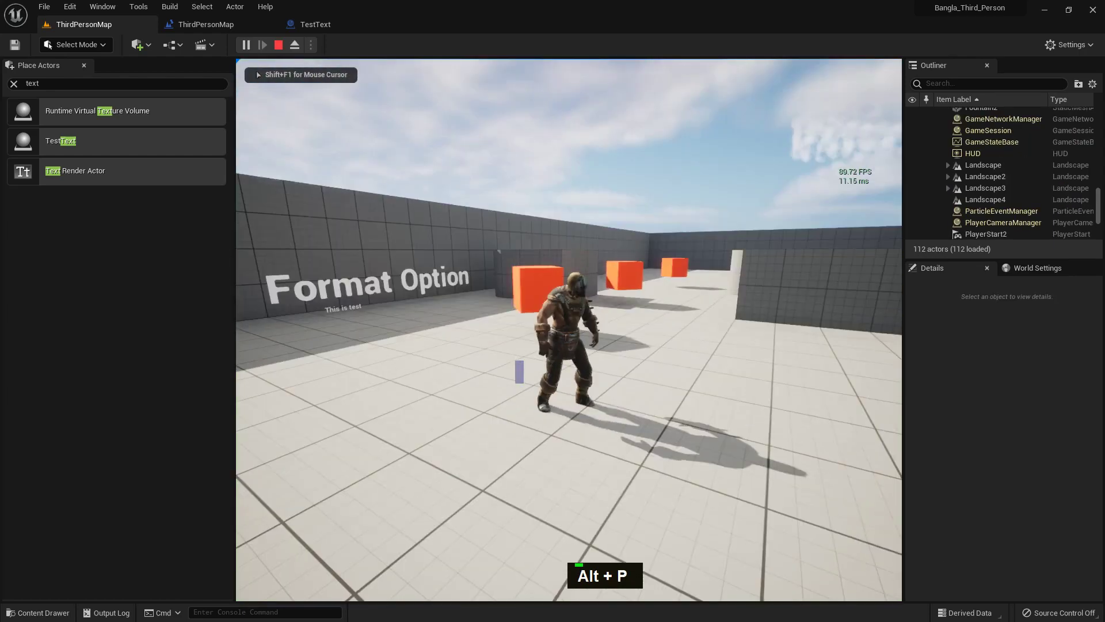
{"action": "key", "text": "a"}
{"action": "key", "text": "Escape"}
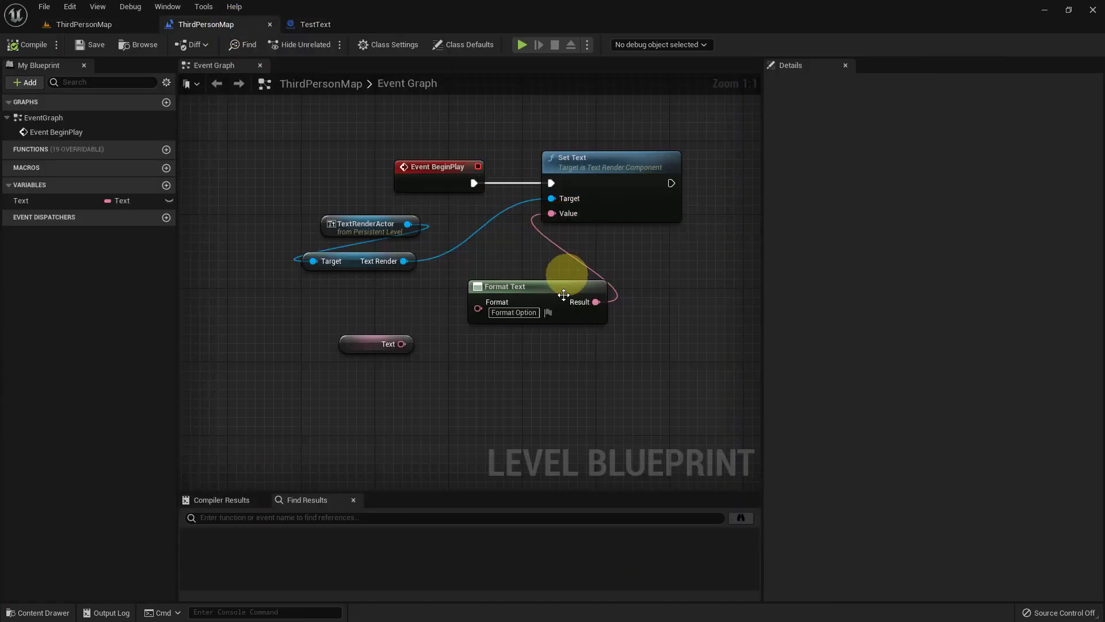
{"action": "key", "text": "Right"}
{"action": "key", "text": "Right"}
{"action": "key", "text": "Right"}
{"action": "key", "text": "Right"}
{"action": "key", "text": "Right"}
{"action": "key", "text": "BackSpace"}
{"action": "key", "text": "BackSpace"}
{"action": "key", "text": "BackSpace"}
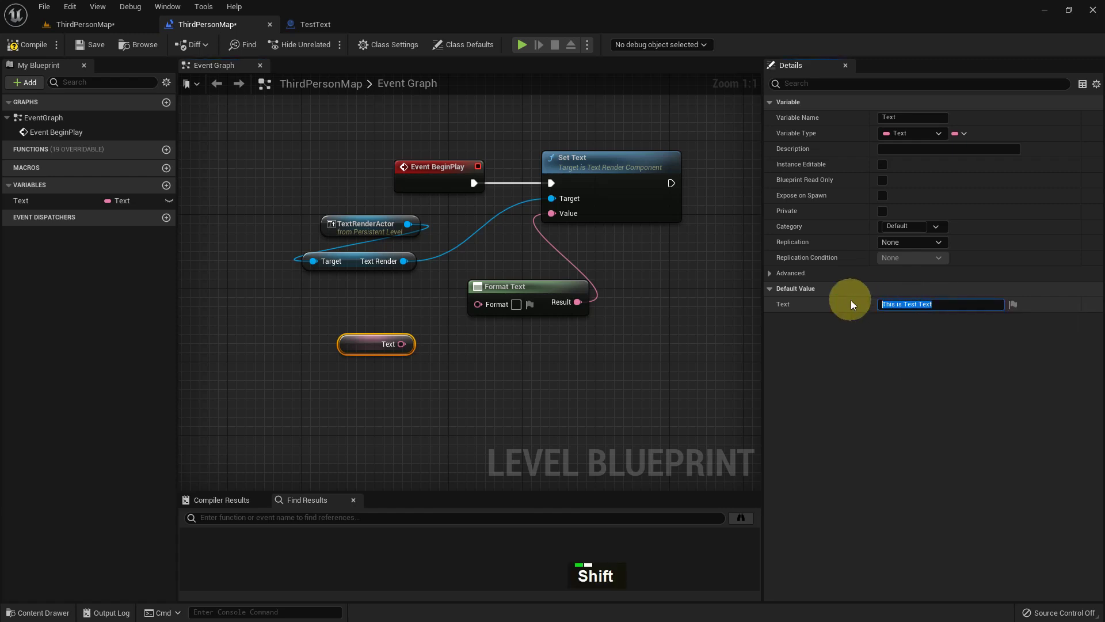
{"action": "key", "text": "space"}
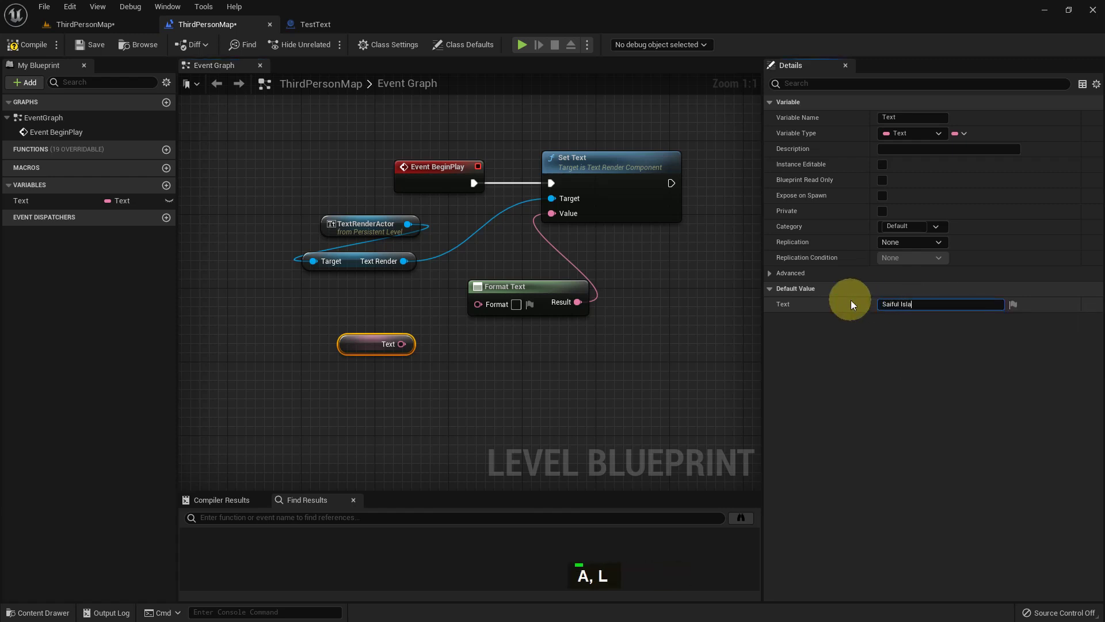
{"action": "key", "text": "Return"}
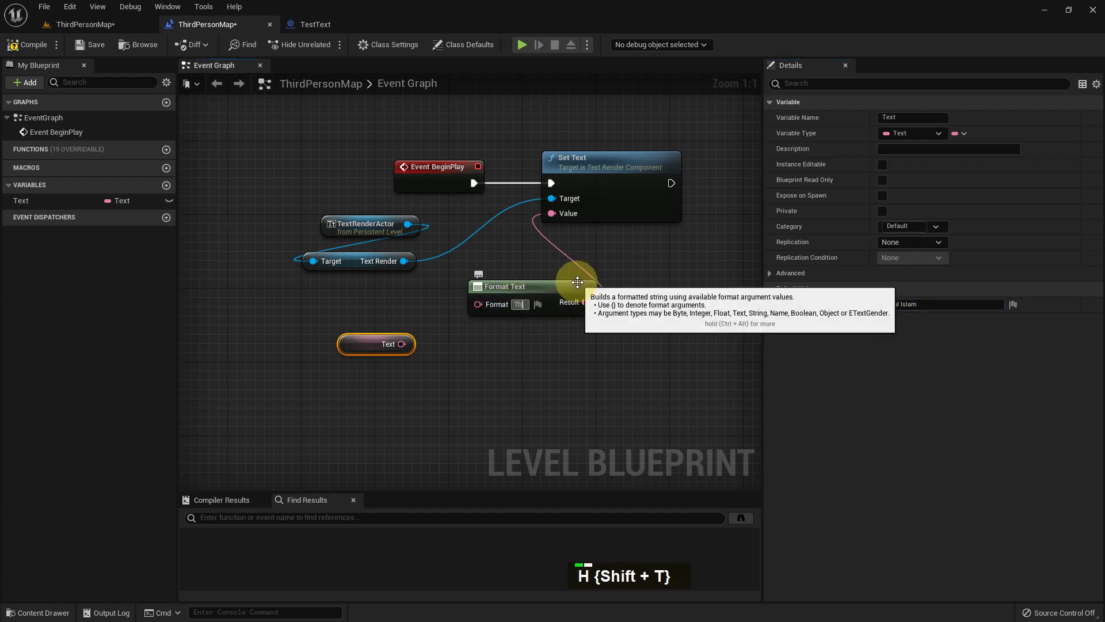
Step: Set Format Text to This is the Great {Name}, wire Text into Name, and compile
{"action": "key", "text": "space"}
{"action": "key", "text": "space"}
{"action": "key", "text": "space"}
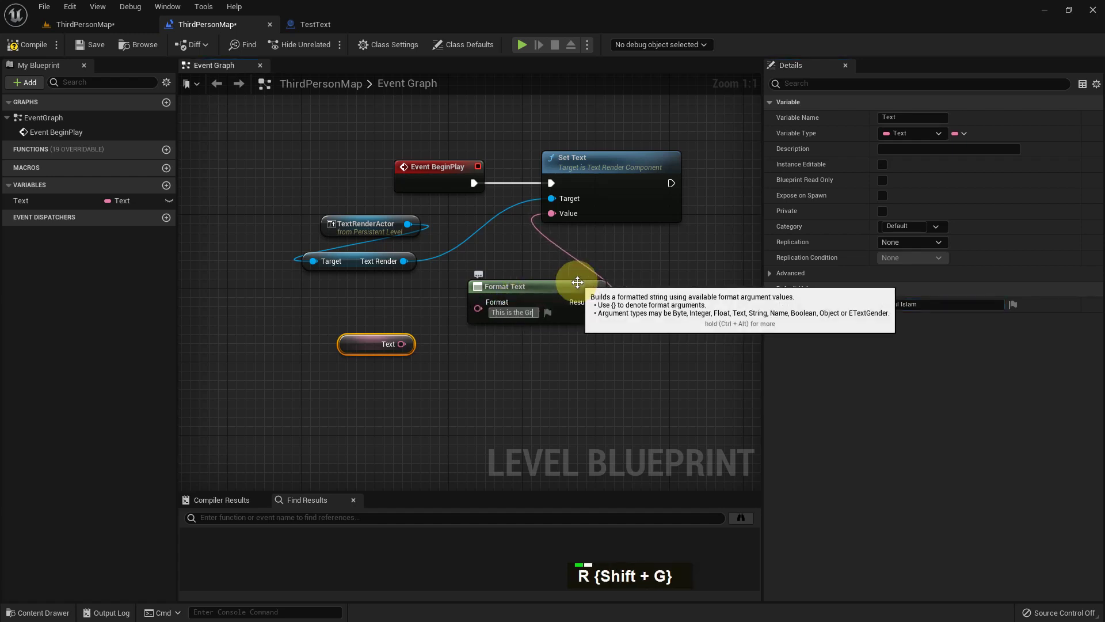
{"action": "key", "text": "space"}
{"action": "key", "text": "shift+["}
{"action": "key", "text": "shift+]"}
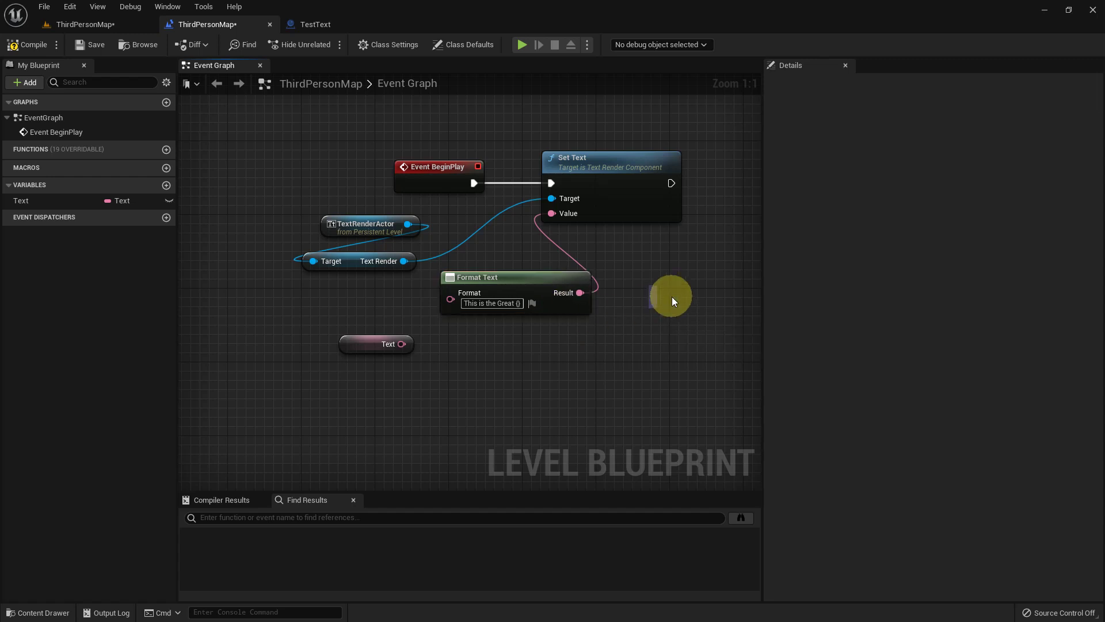
{"action": "key", "text": "alt+F9"}
{"action": "key", "text": "alt+F9"}
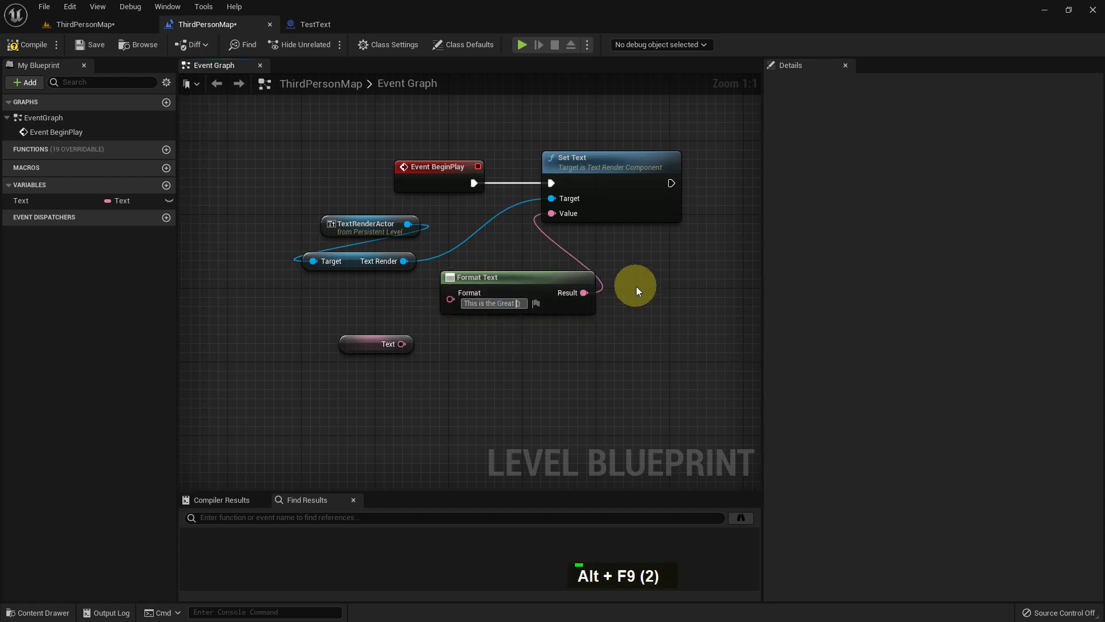
{"action": "right_click", "coordinate": [640, 290]}
{"action": "key", "text": "Return"}
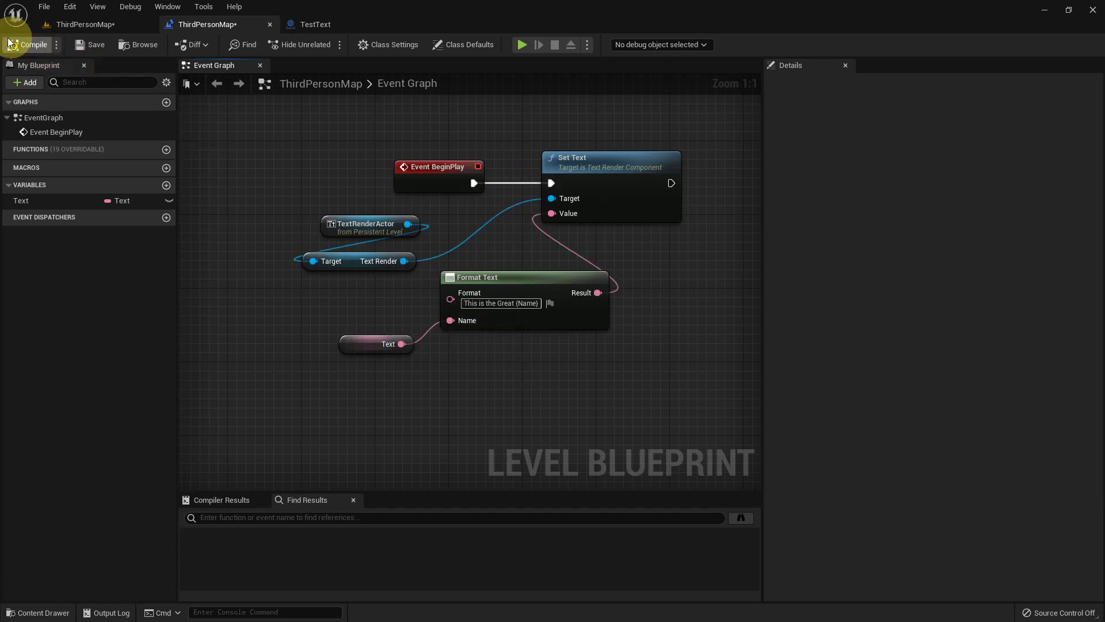
{"action": "middle_click", "coordinate": [471, 331]}
Step: Play the level, walk to the wall text reading This is the Great Saiful Islam, then stop
{"action": "key", "text": "F11"}
{"action": "key", "text": "alt+p"}
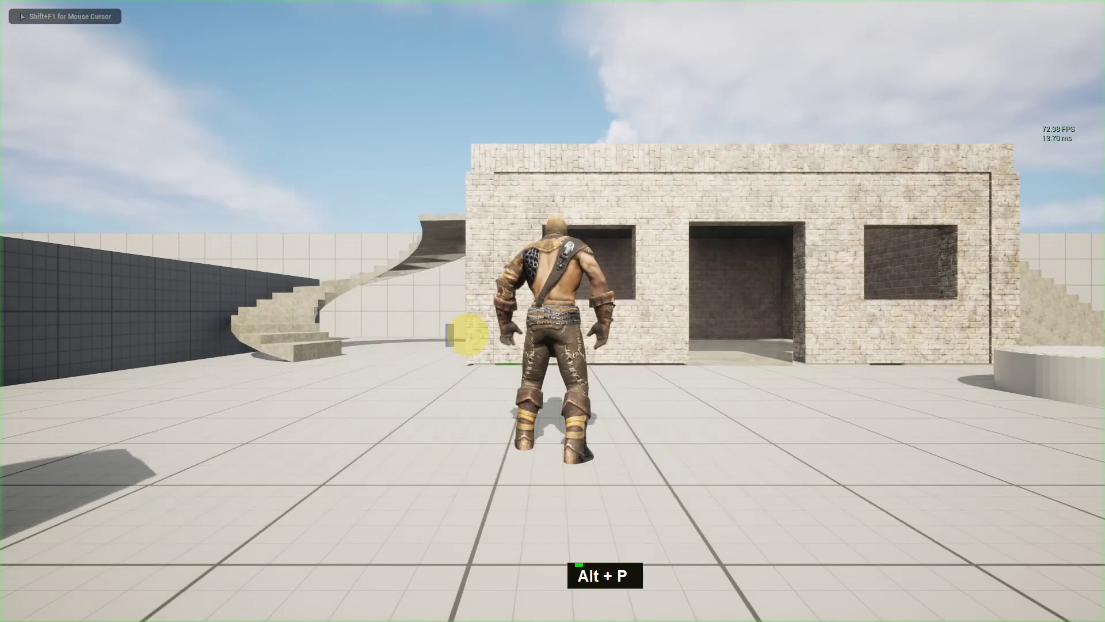
{"action": "key", "text": "w"}
{"action": "key", "text": "a"}
{"action": "key", "text": "a"}
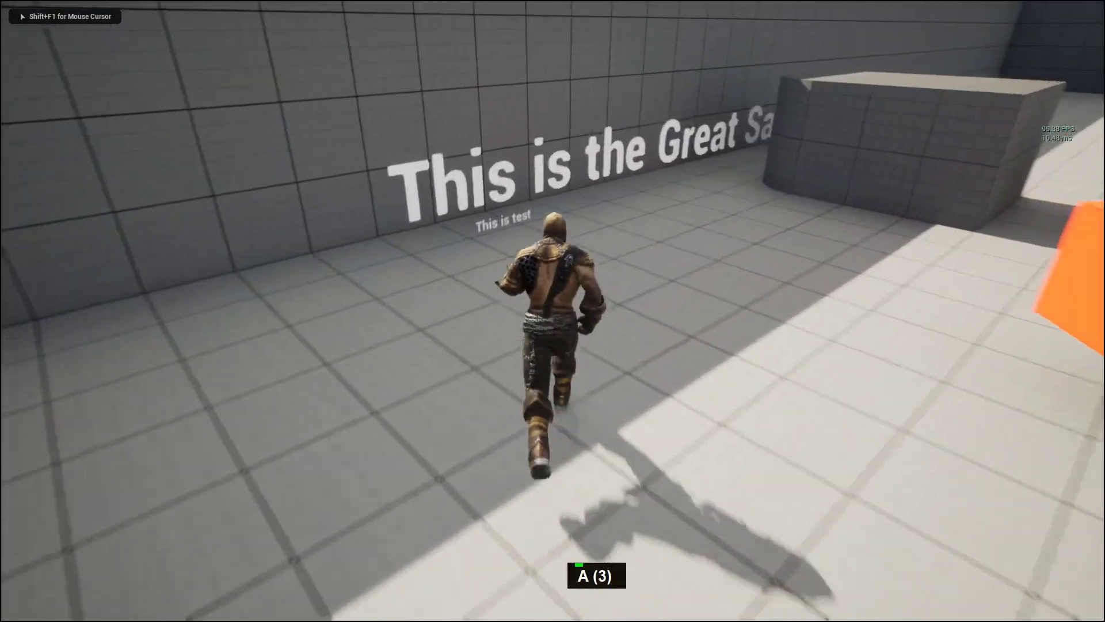
{"action": "key", "text": "a"}
{"action": "key", "text": "d"}
{"action": "key", "text": "w"}
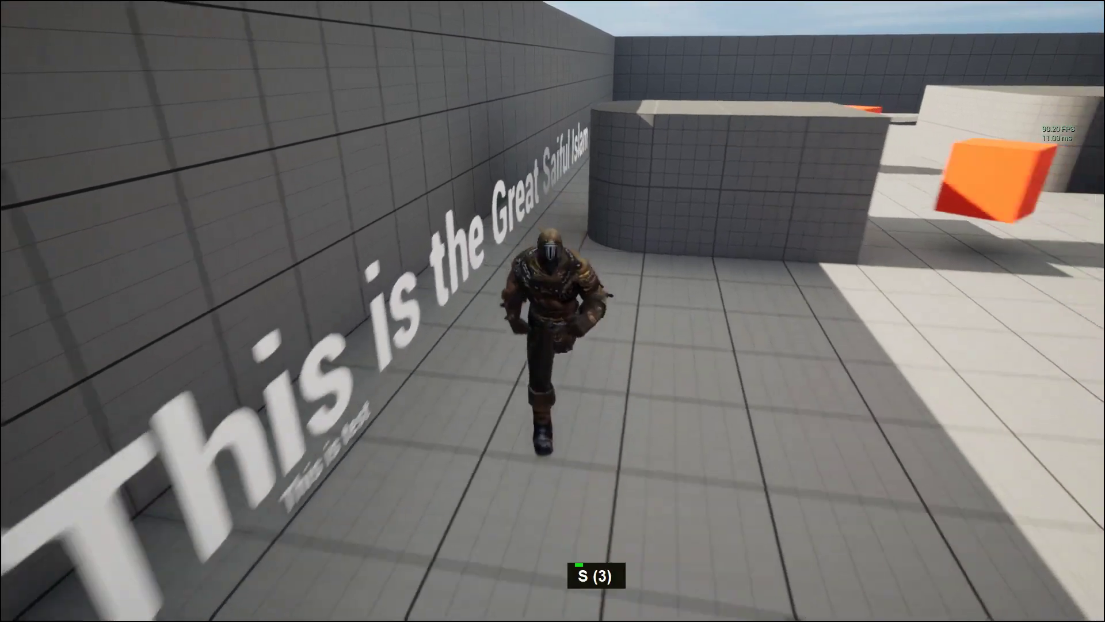
{"action": "key", "text": "d"}
{"action": "key", "text": "s"}
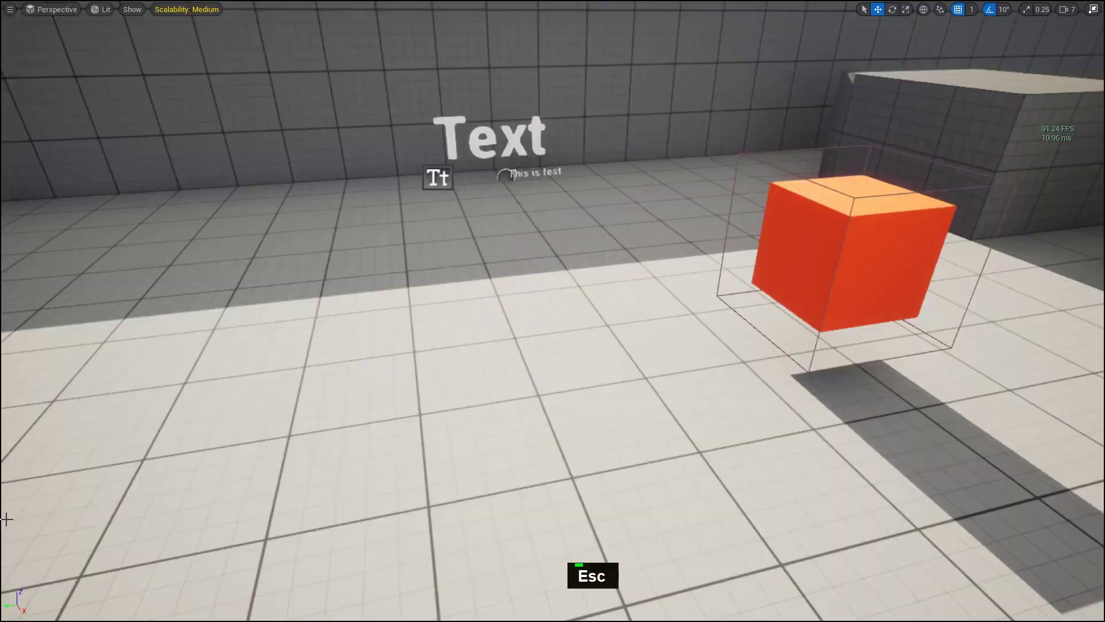
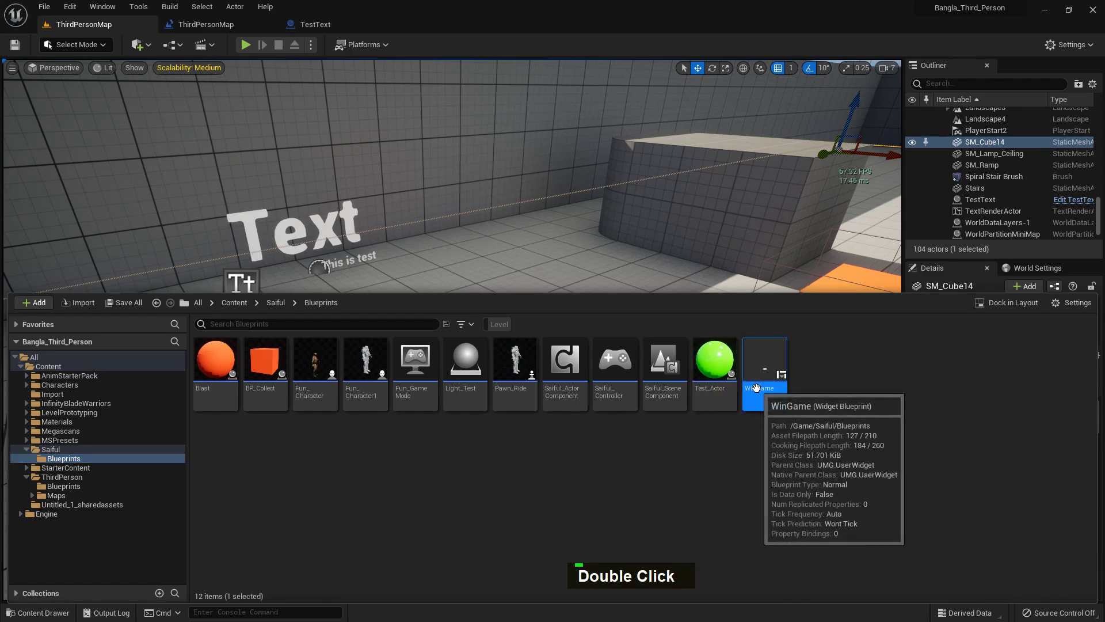
Step: Open the WinGame widget and rename its button's TextBlock_0 to Next as a variable
{"action": "right_click", "coordinate": [537, 399]}
{"action": "scroll", "scroll_direction": "up", "scroll_amount": 3}
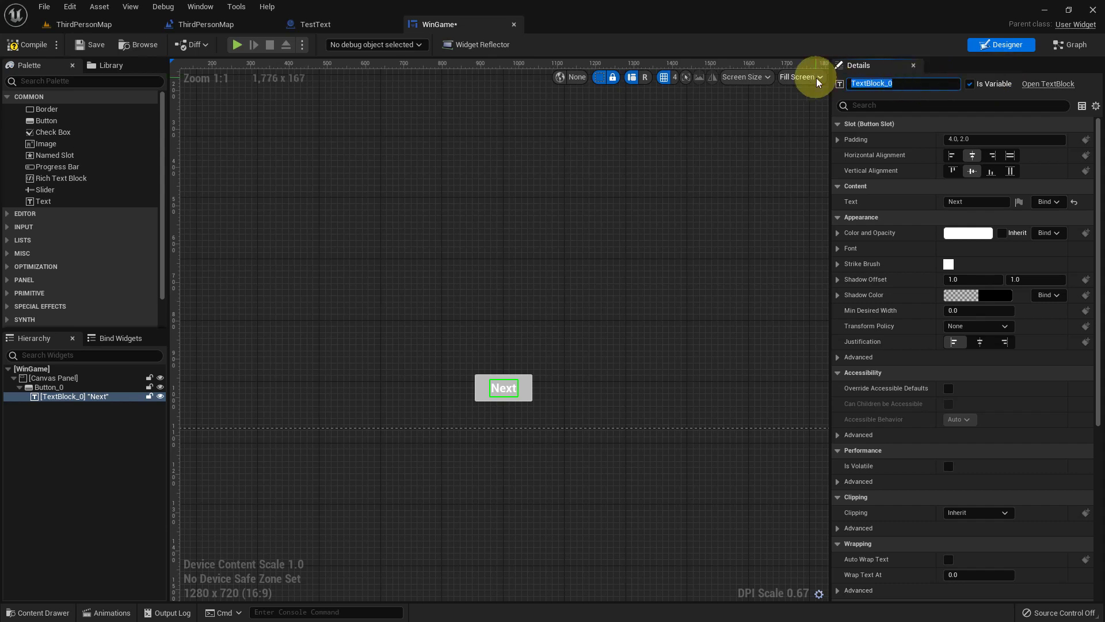
{"action": "type", "text": "X, E"}
{"action": "key", "text": "Return"}
Step: Add a Next getter reference to the WinGame Event Graph
{"action": "right_click", "coordinate": [621, 280]}
{"action": "right_click", "coordinate": [437, 194]}
{"action": "scroll", "scroll_direction": "up", "scroll_amount": 3}
{"action": "right_click", "coordinate": [498, 207]}
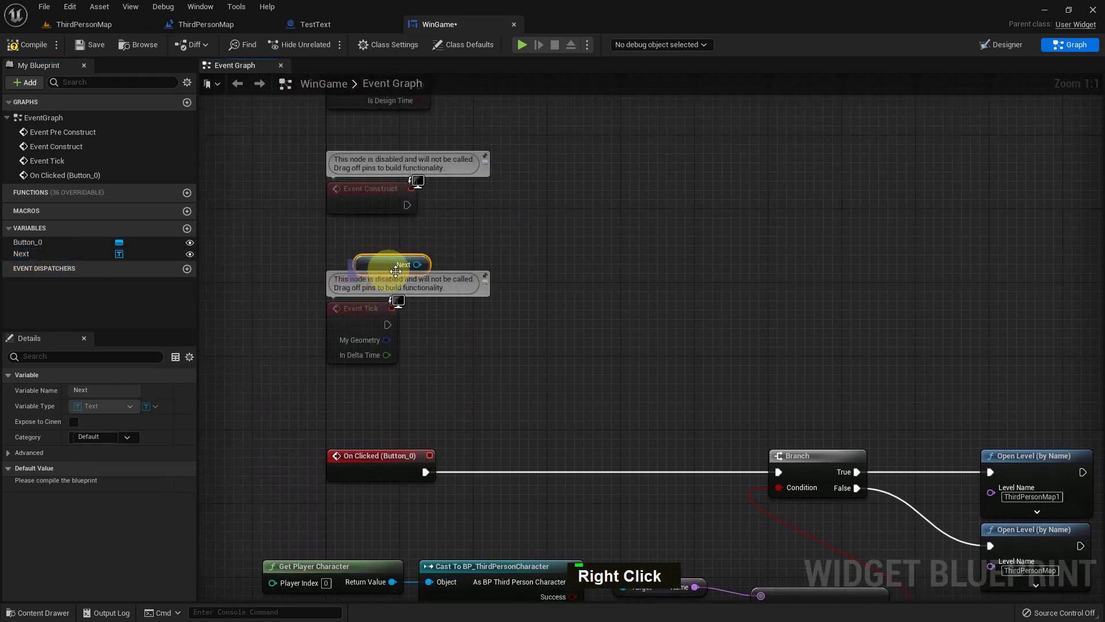
Step: Add a SetText (Text) node off Next by searching 'set text'
{"action": "key", "text": "t"}
{"action": "key", "text": "space"}
{"action": "key", "text": "s"}
{"action": "key", "text": "BackSpace"}
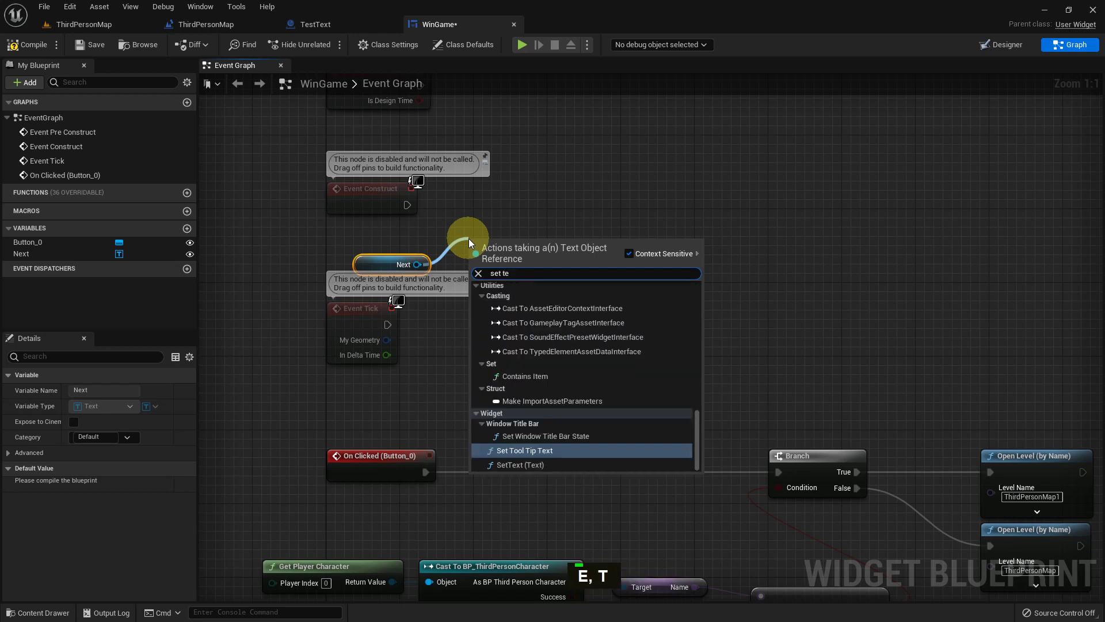
{"action": "key", "text": "x"}
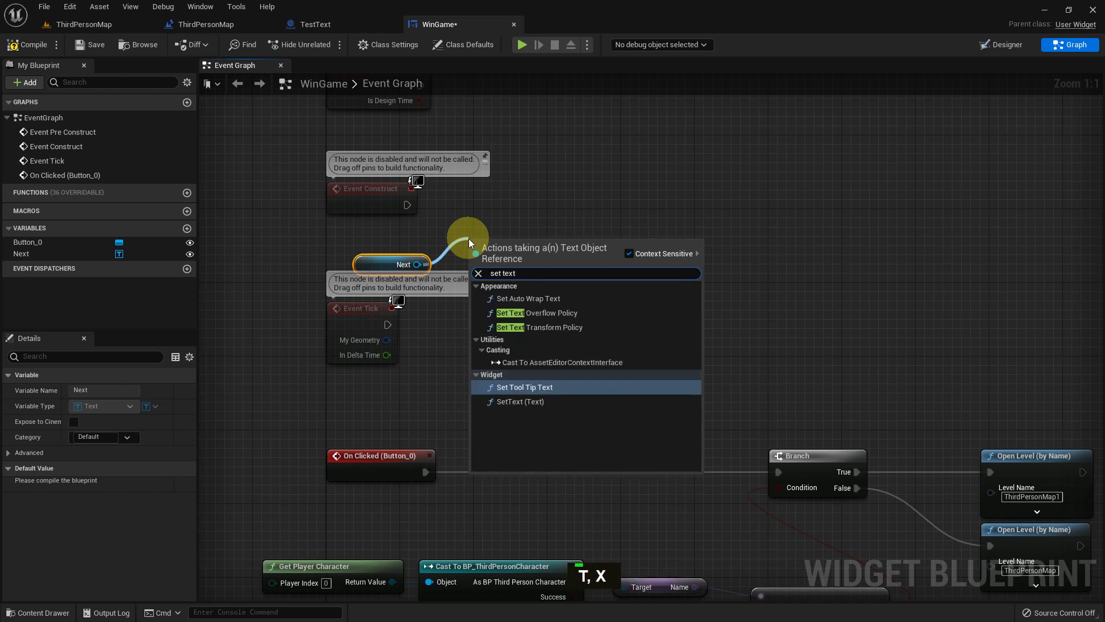
{"action": "key", "text": "Down"}
Step: Create a Text-type variable named Text in WinGame
{"action": "key", "text": "Return"}
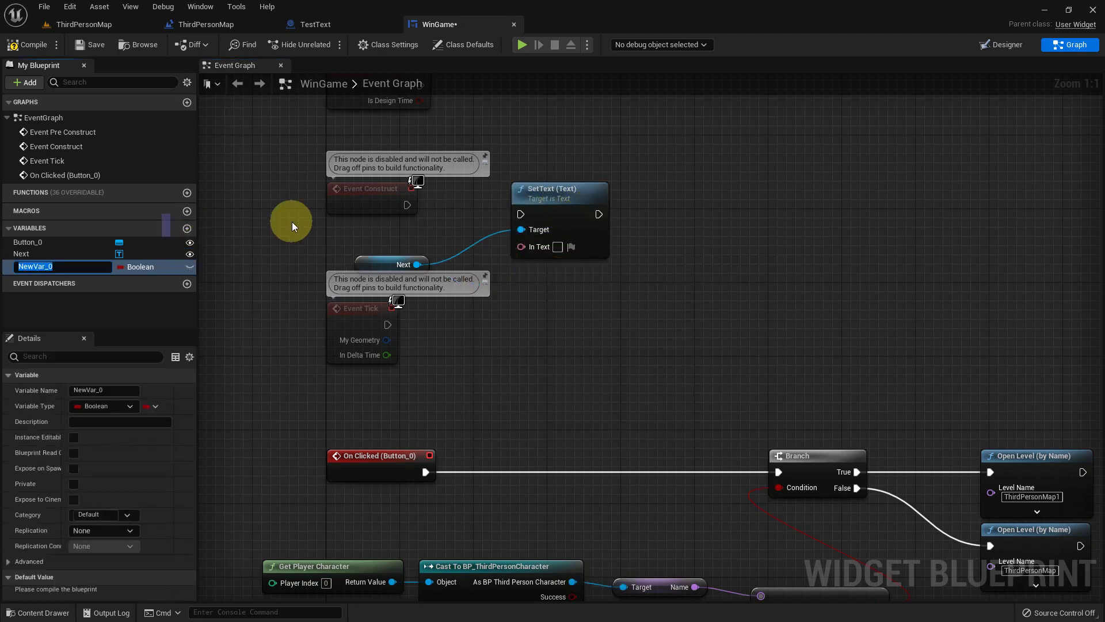
{"action": "key", "text": "shift+t"}
{"action": "key", "text": "e"}
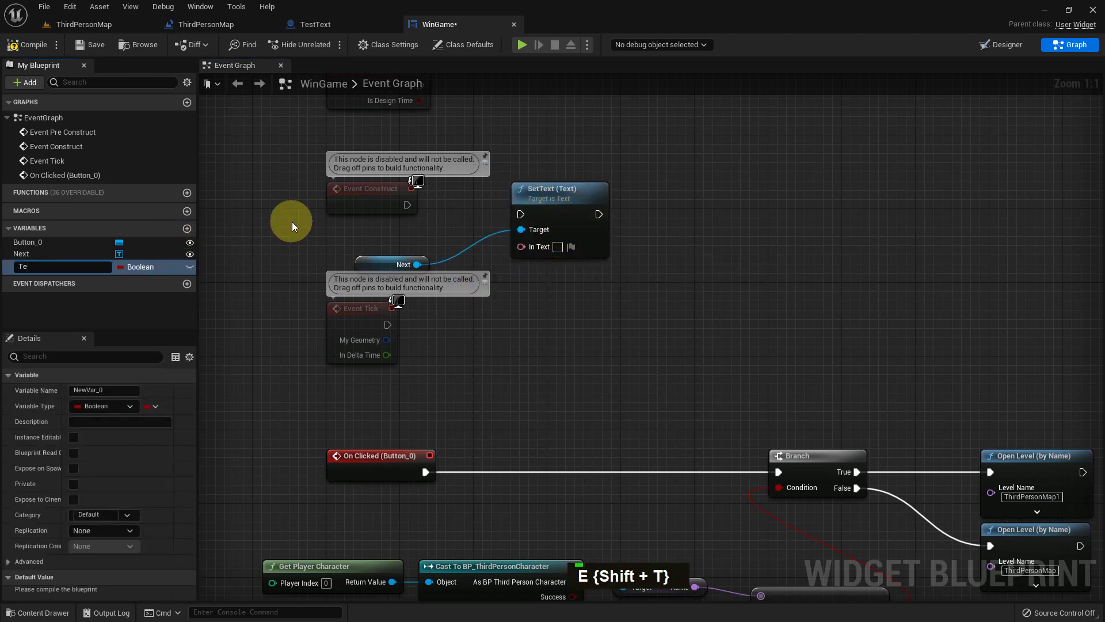
{"action": "key", "text": "Return"}
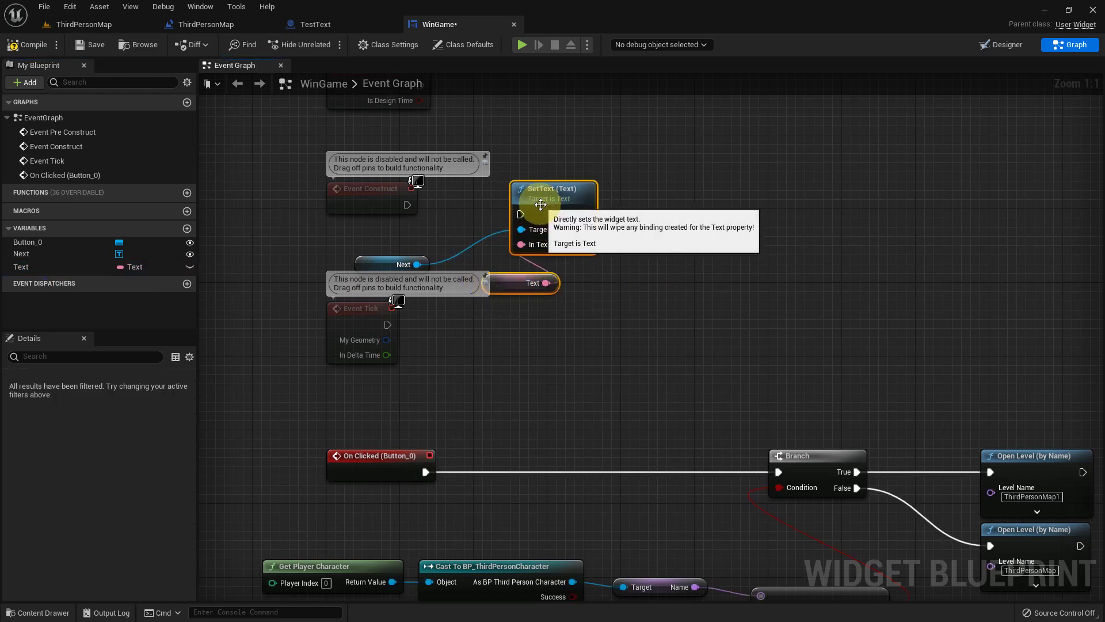
Step: Delete the trial SetText and variable nodes and return to the level
{"action": "key", "text": "Delete"}
{"action": "key", "text": "Delete"}
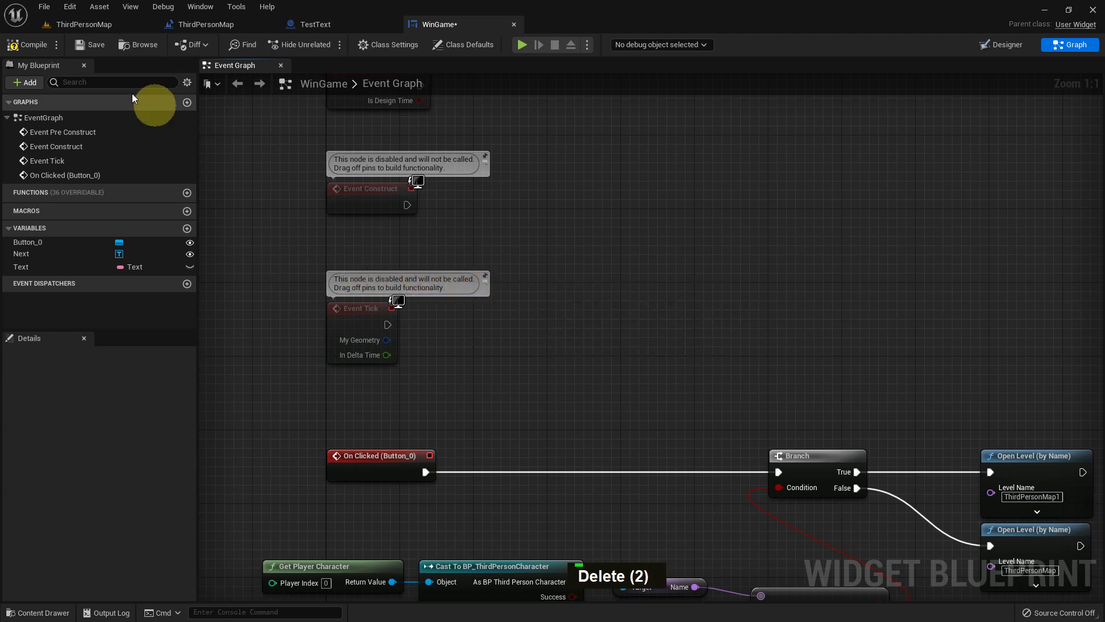
{"action": "scroll", "scroll_direction": "down", "scroll_amount": 3}
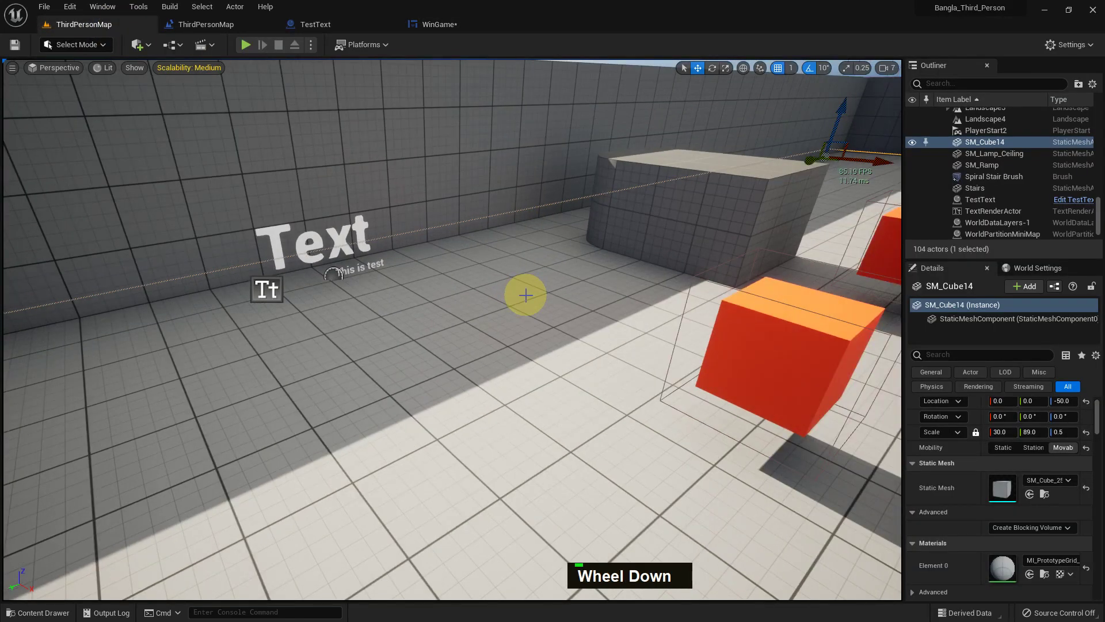